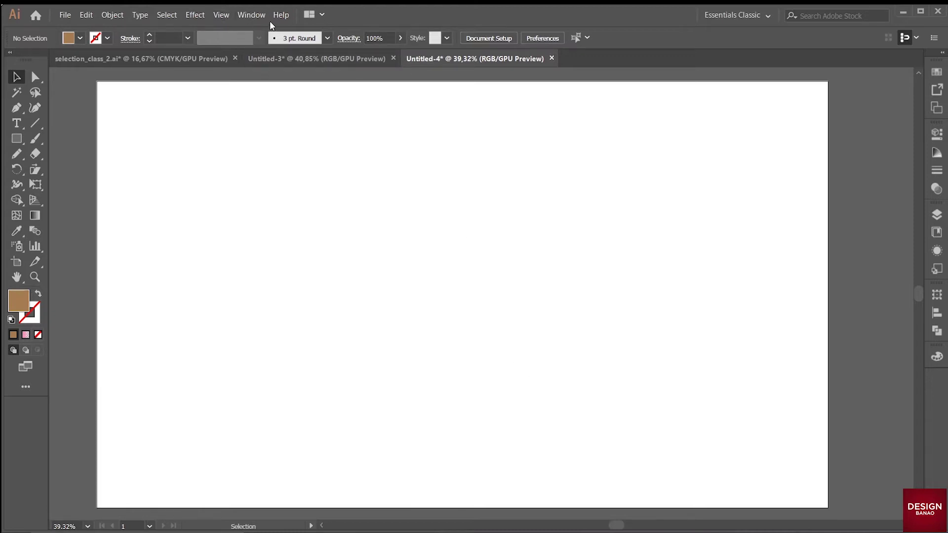
- Show the Window menu's list of panels to reach the Layers panel
click(251, 19)
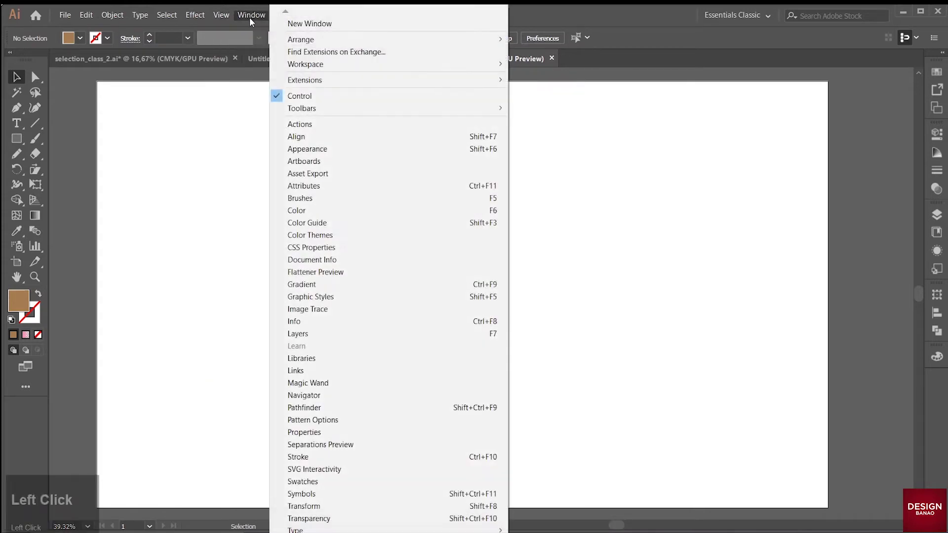
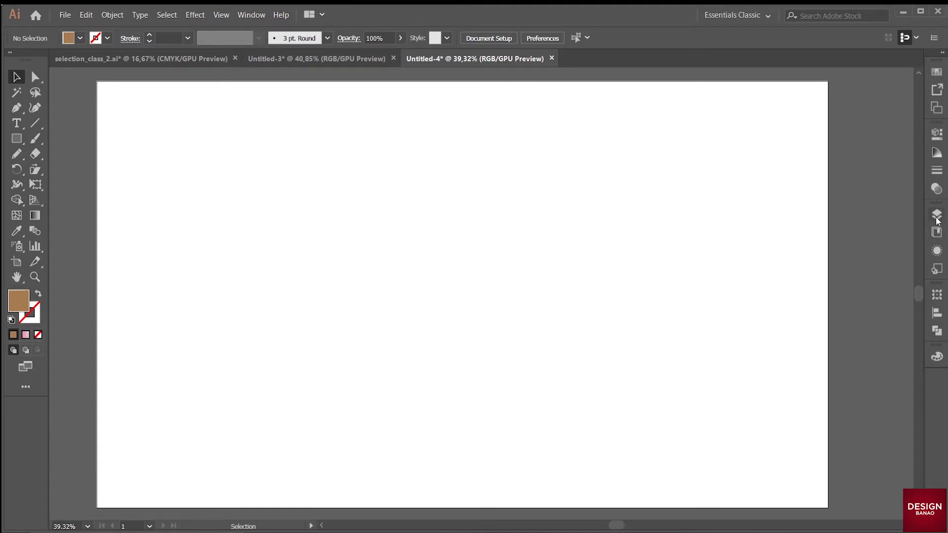
- Switch to the Rectangle Tool ready to draw the three rectangles
click(939, 219)
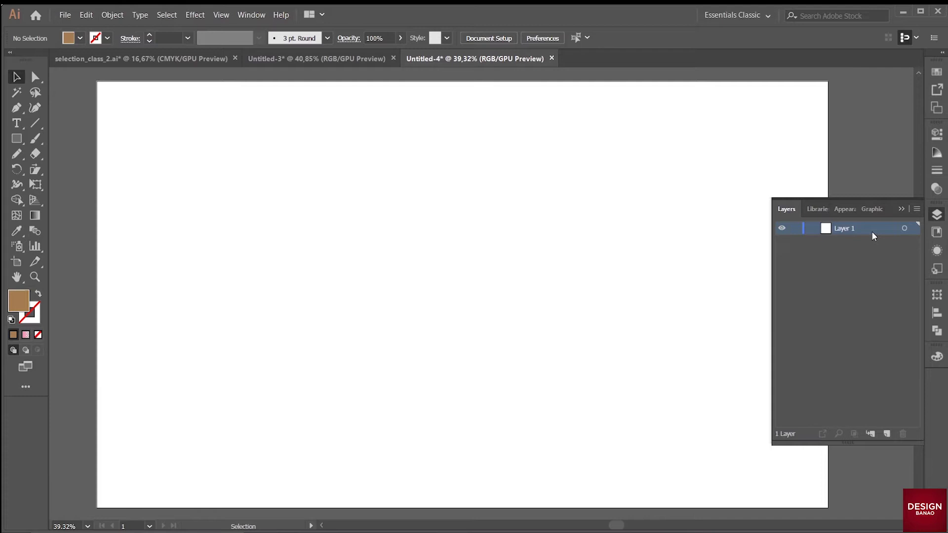
click(298, 200)
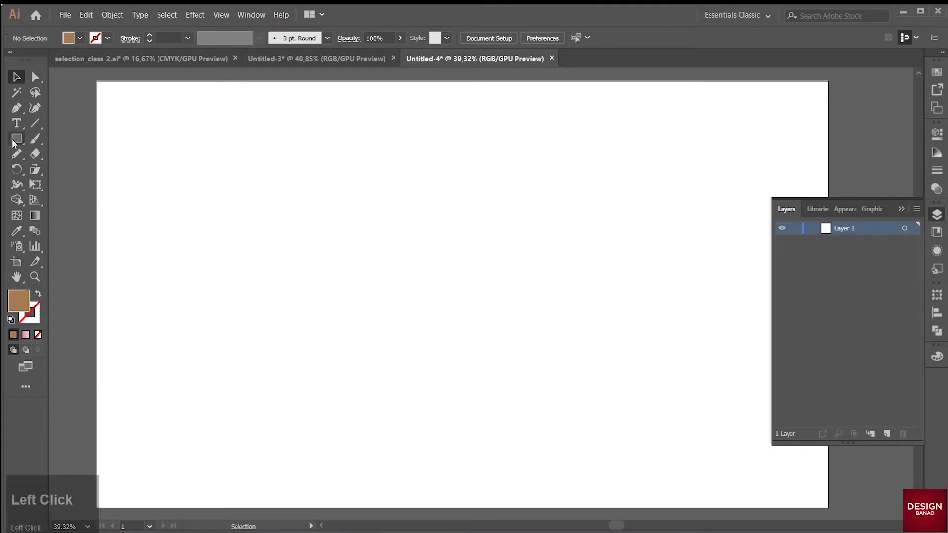
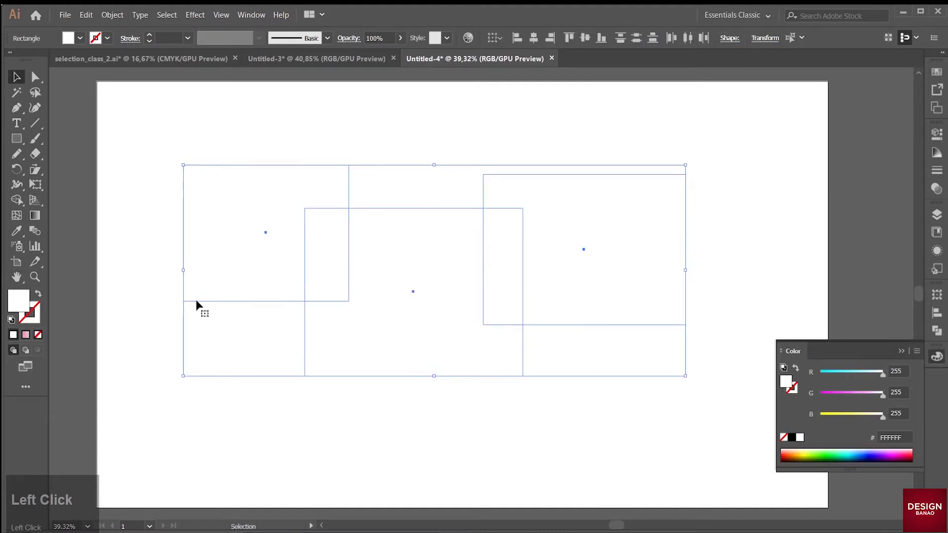
- Undo the last change and deselect the three rectangles
key(ctrl+z)
click(228, 220)
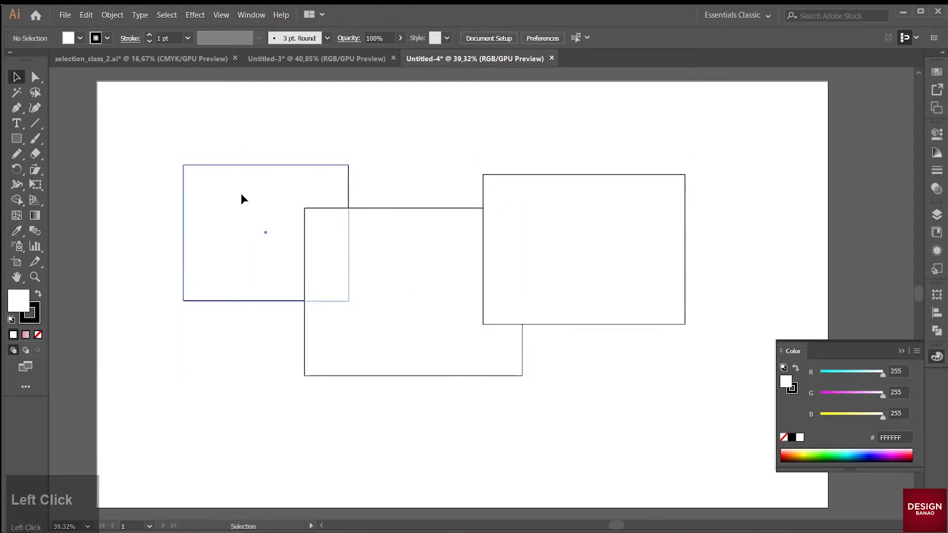
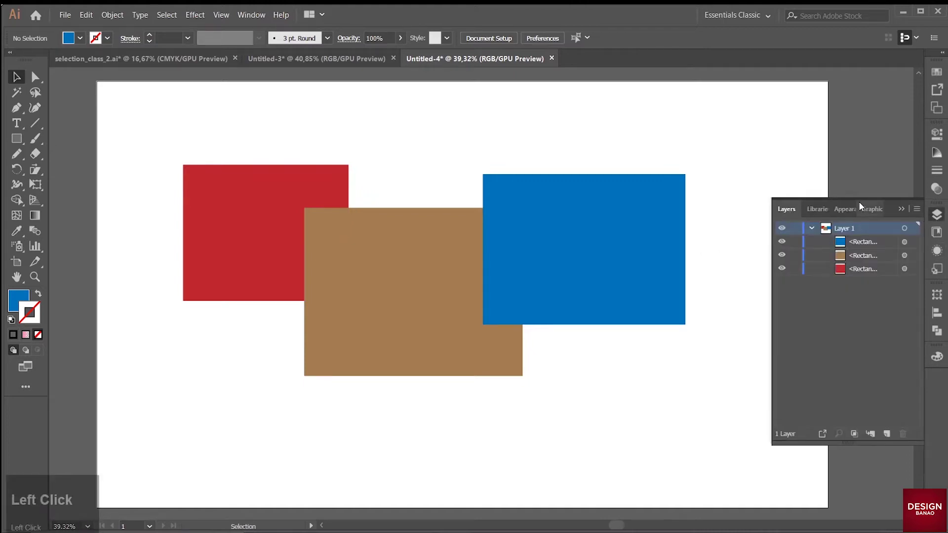
click(855, 239)
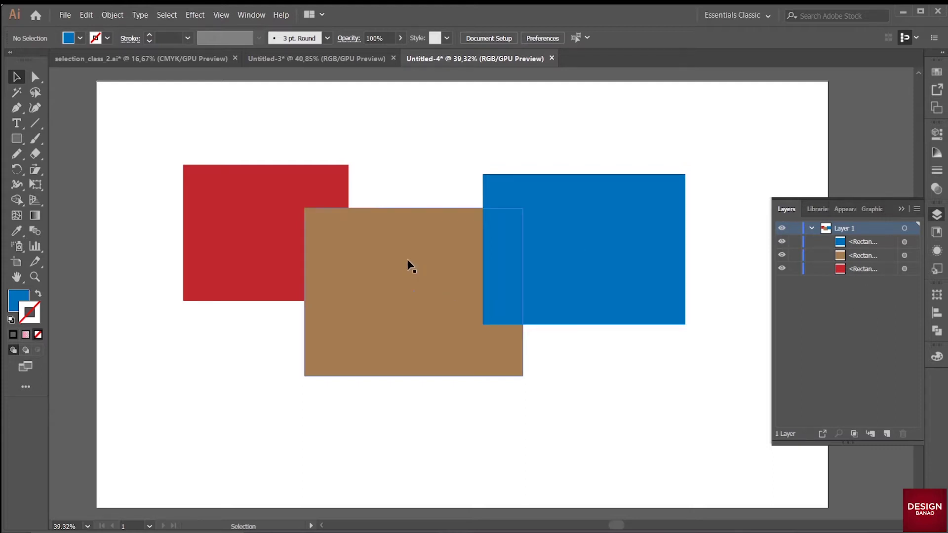
click(222, 207)
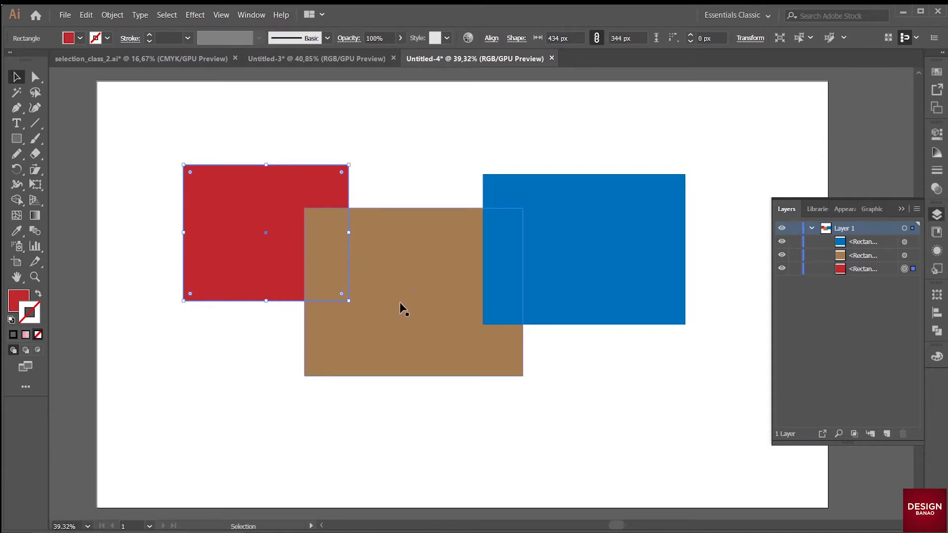
click(413, 294)
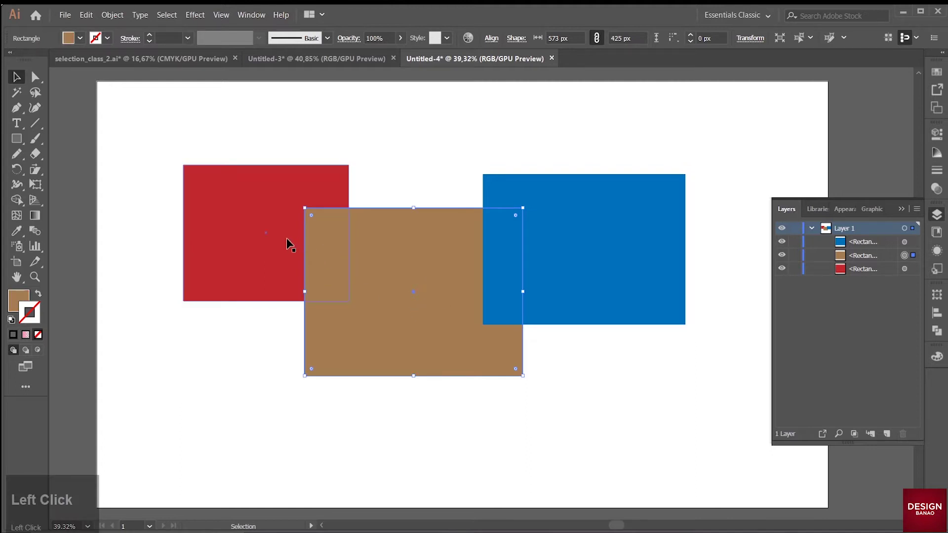
click(867, 256)
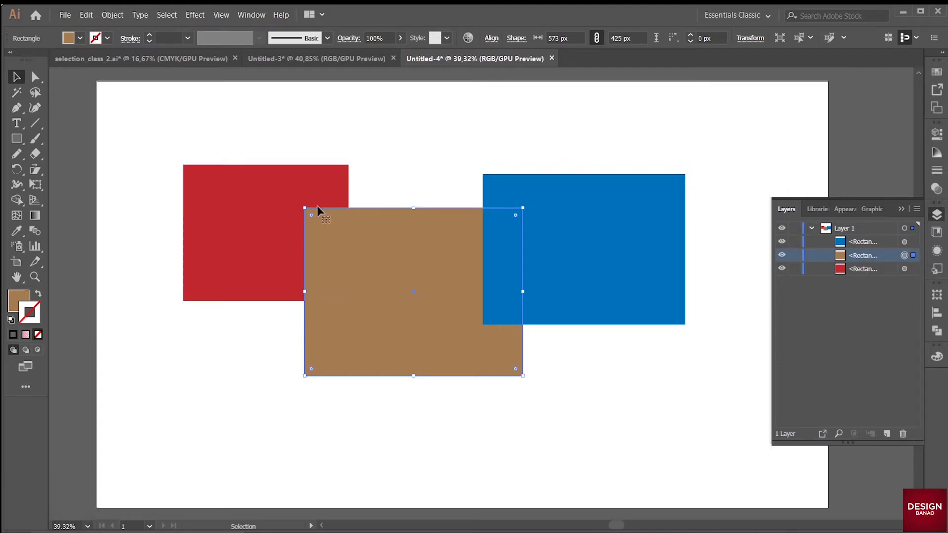
click(271, 114)
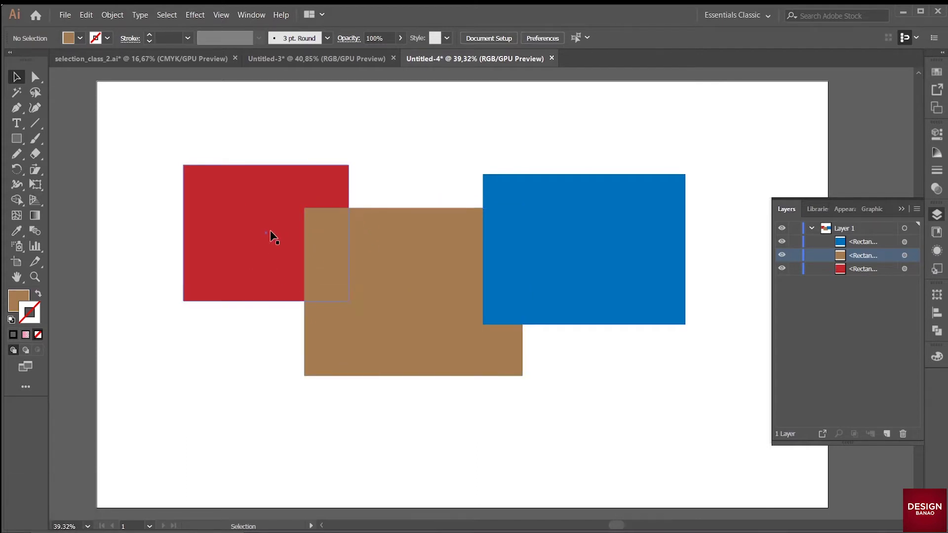
click(586, 251)
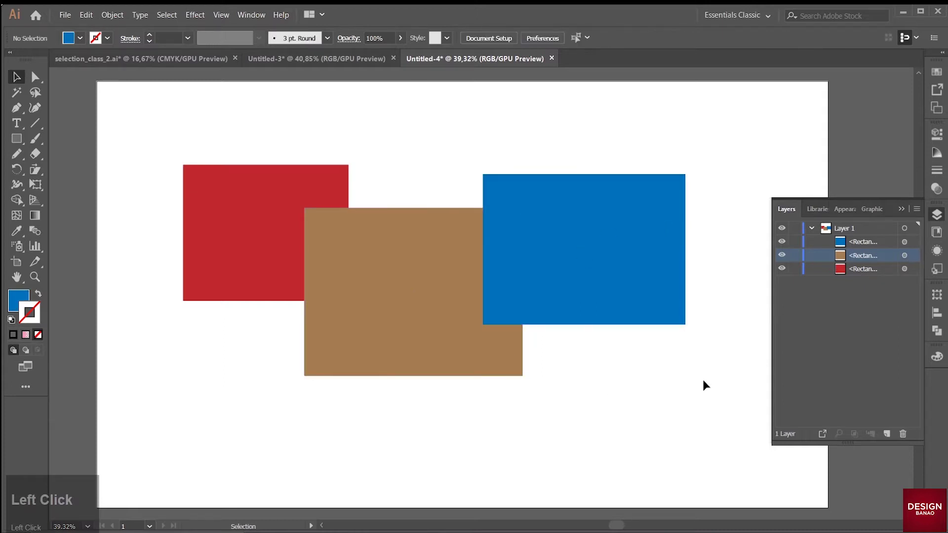
click(149, 141)
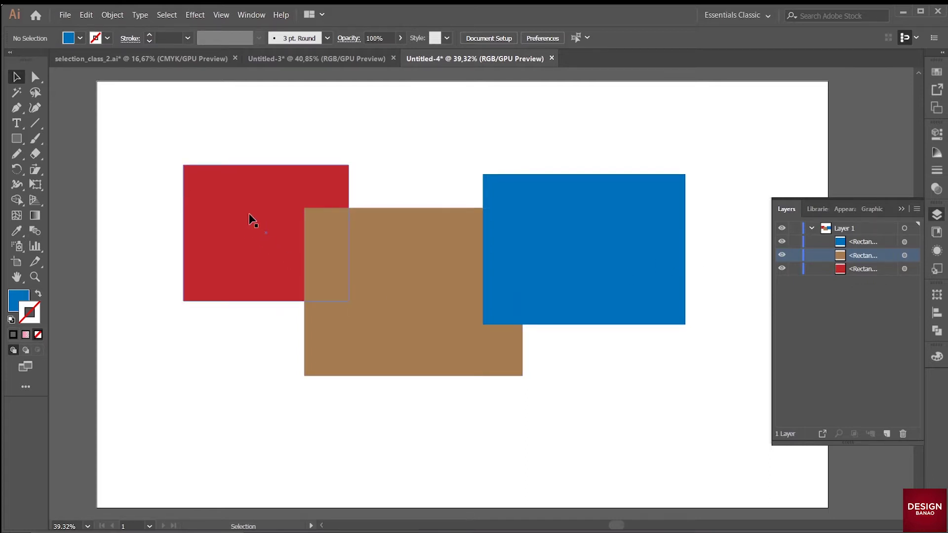
- Bring the red rectangle to the front of the brown and blue ones via Arrange
click(255, 218)
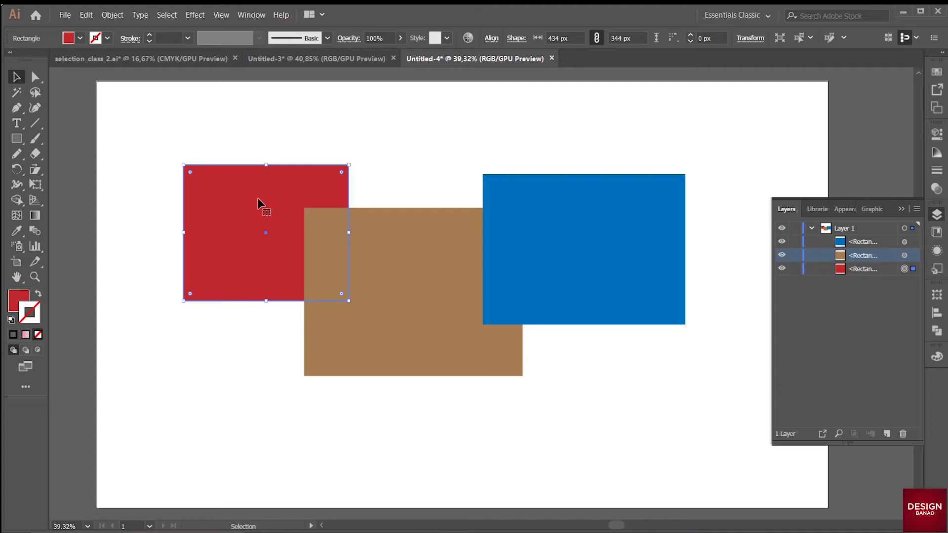
right_click(261, 203)
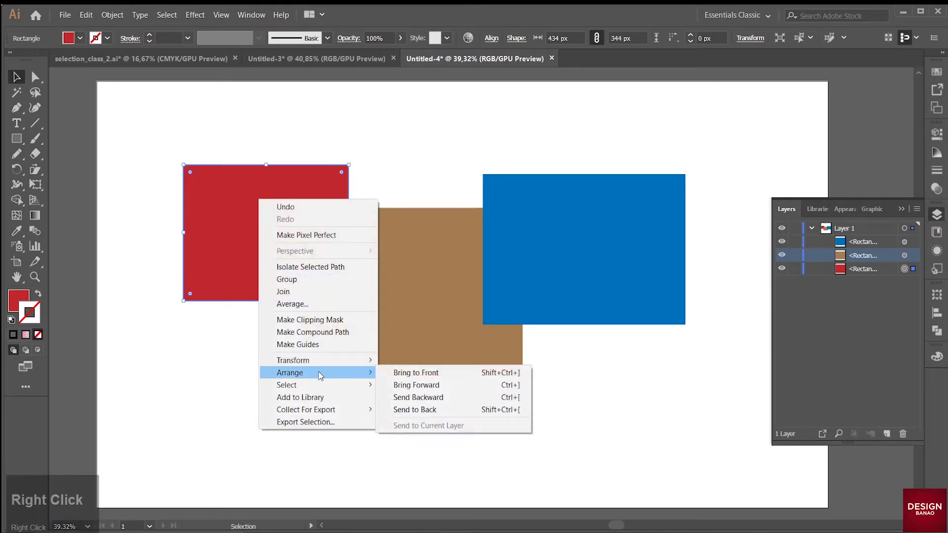
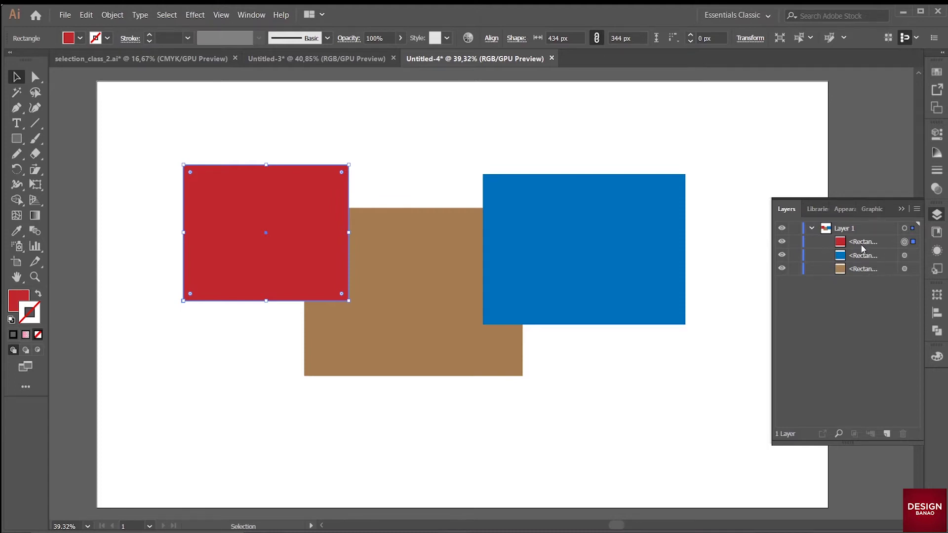
click(863, 244)
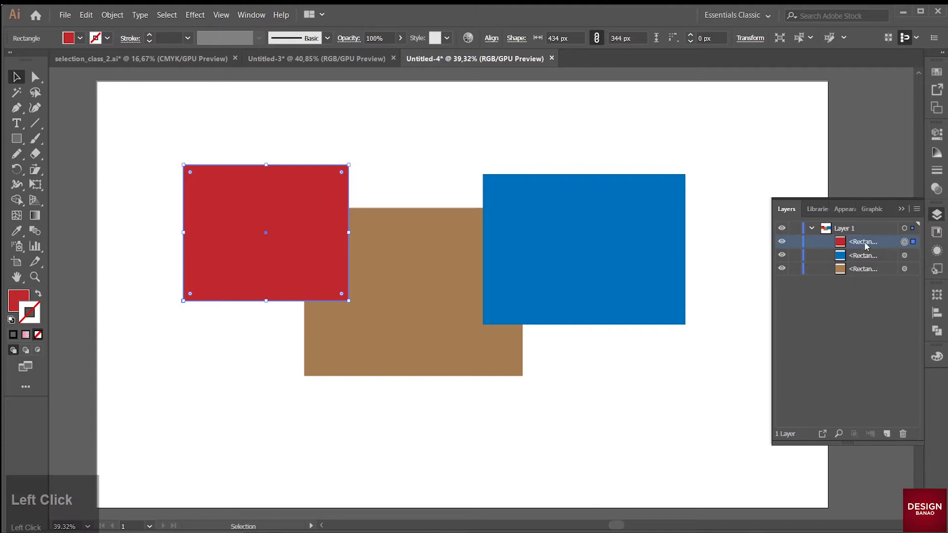
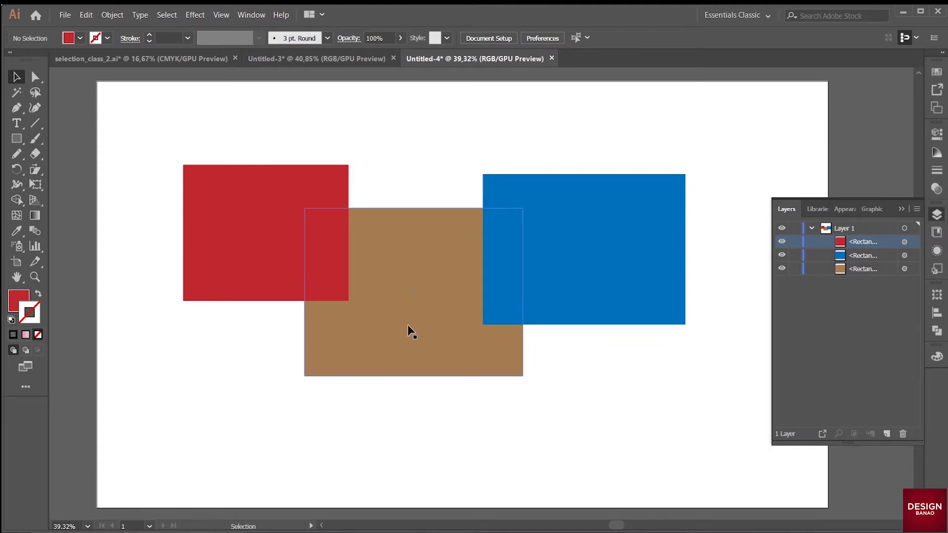
click(411, 327)
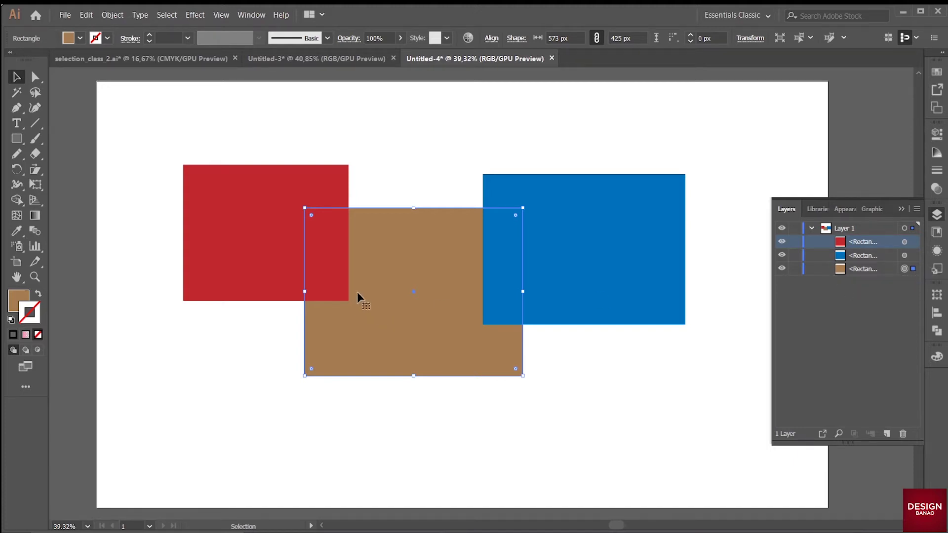
click(395, 250)
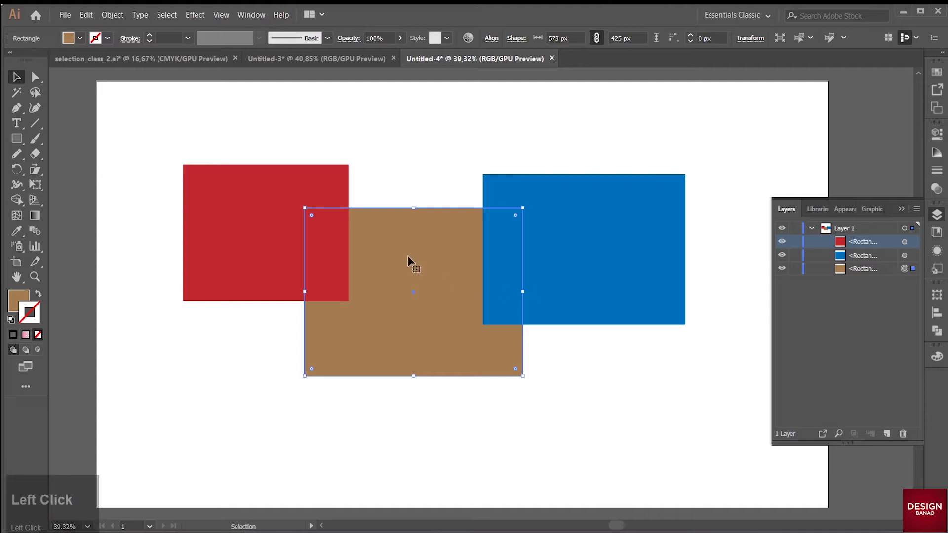
click(850, 264)
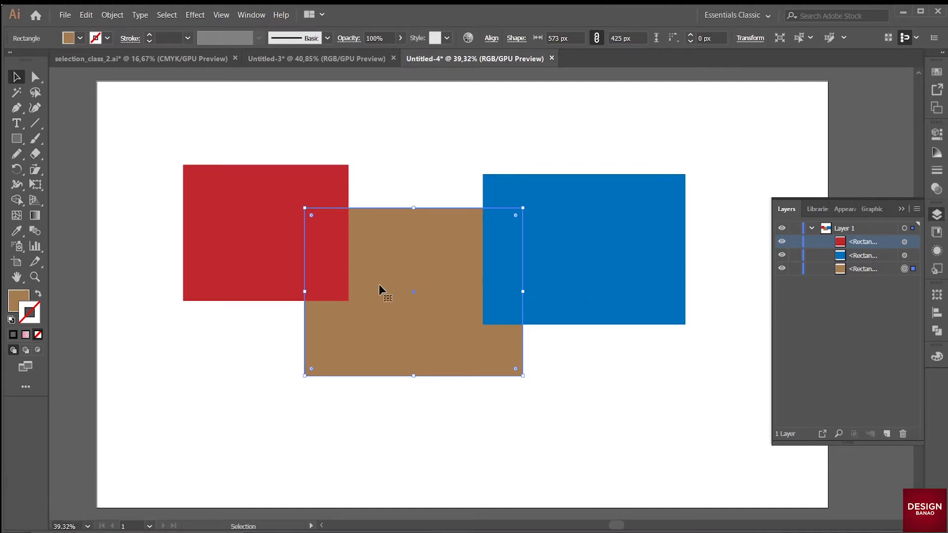
click(388, 277)
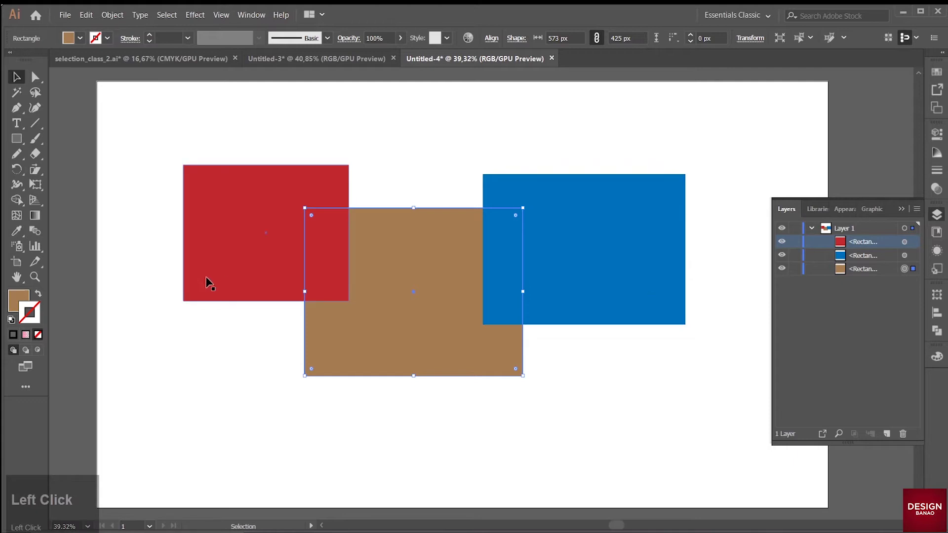
click(254, 227)
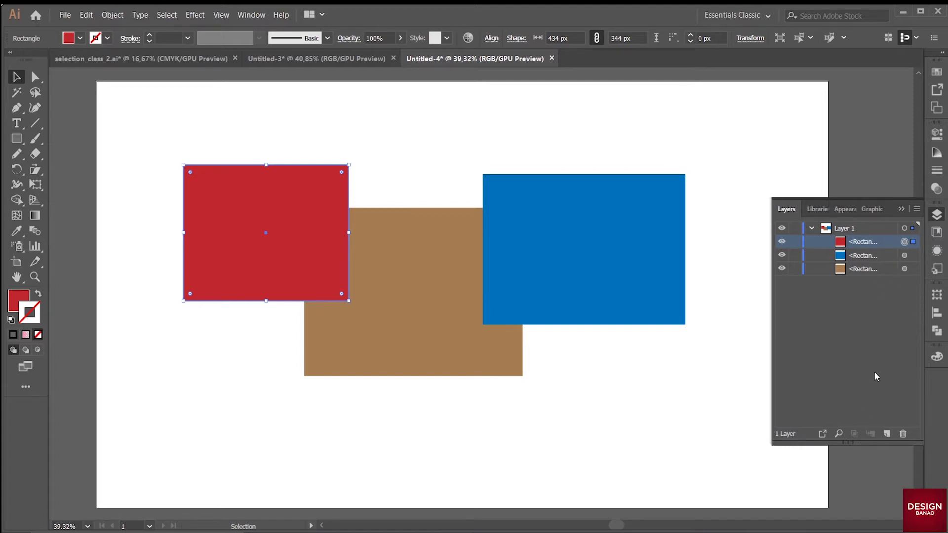
click(589, 238)
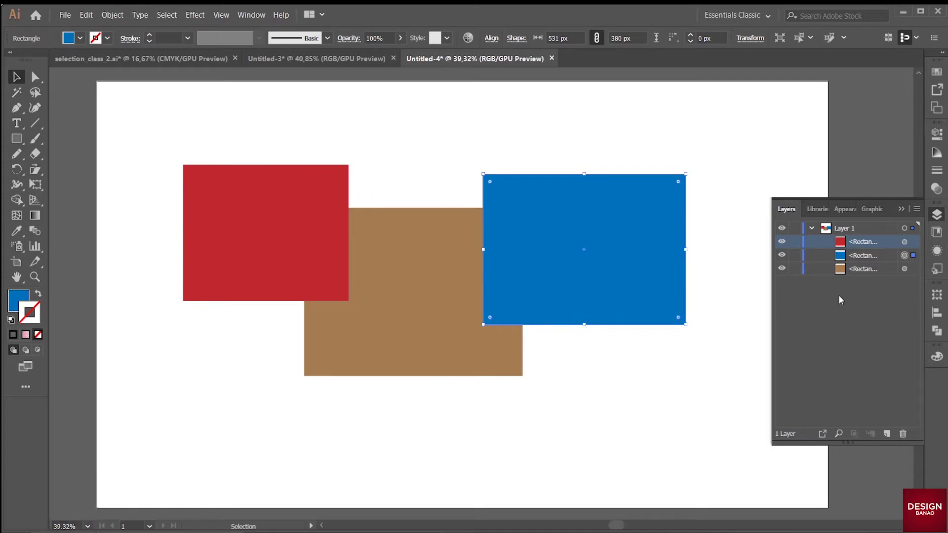
click(843, 232)
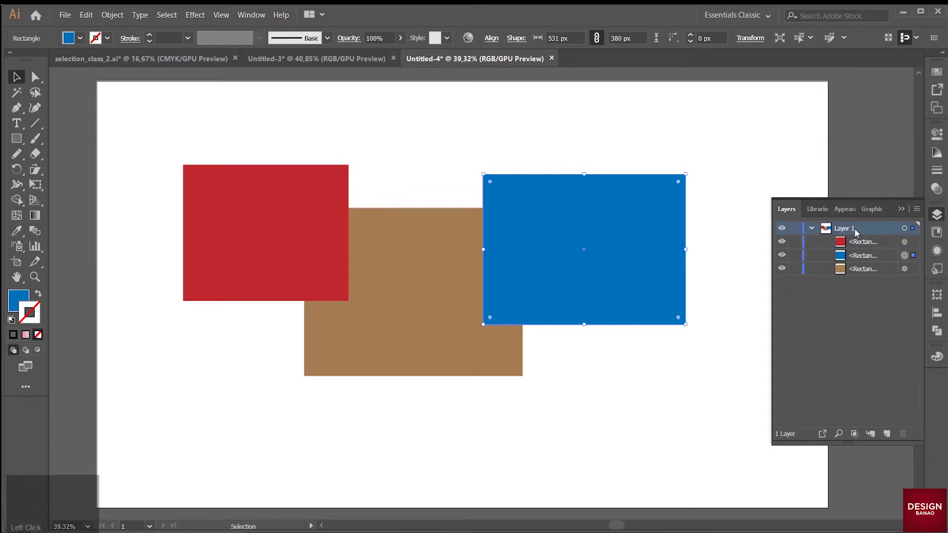
click(851, 232)
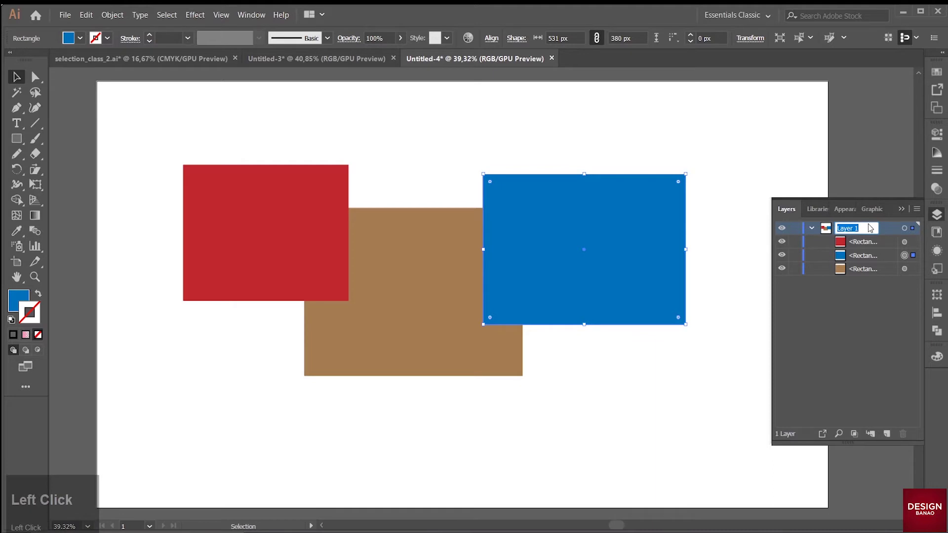
text(shapes)
click(864, 363)
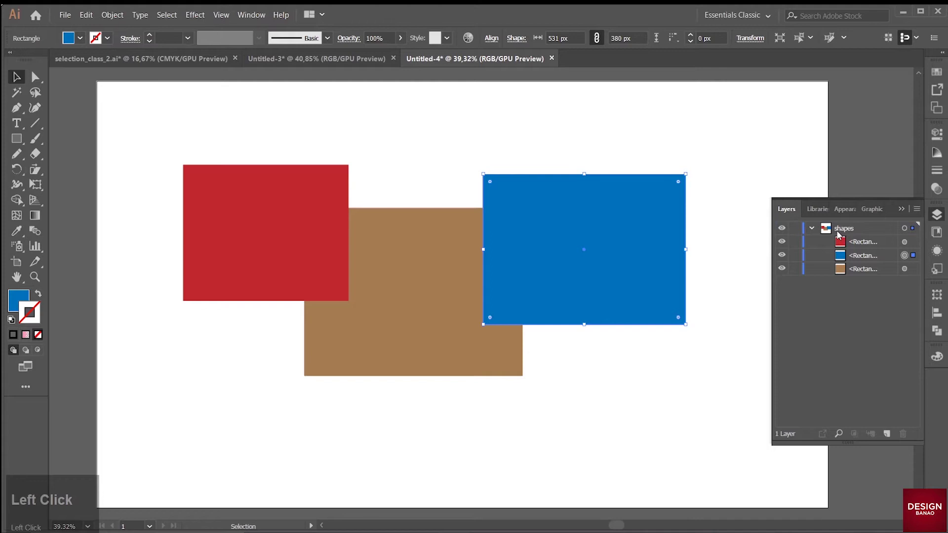
click(830, 229)
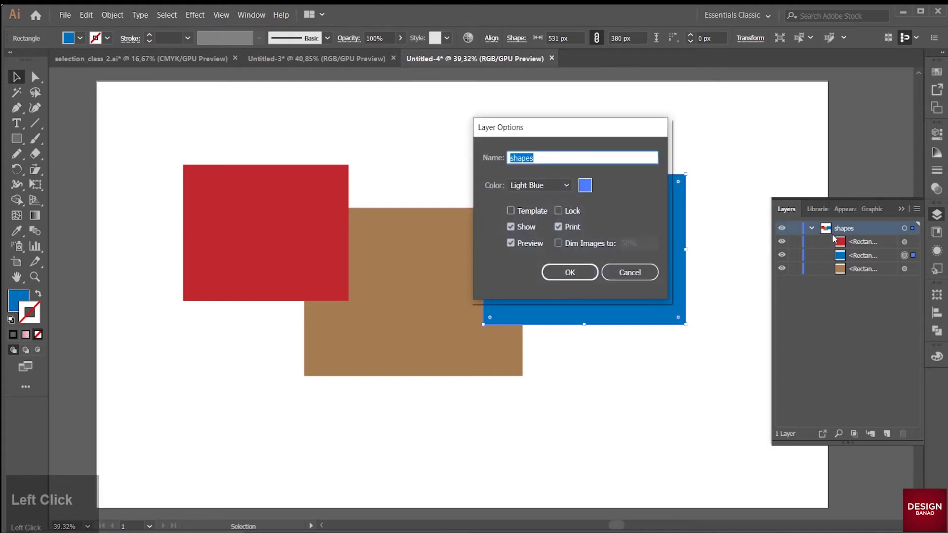
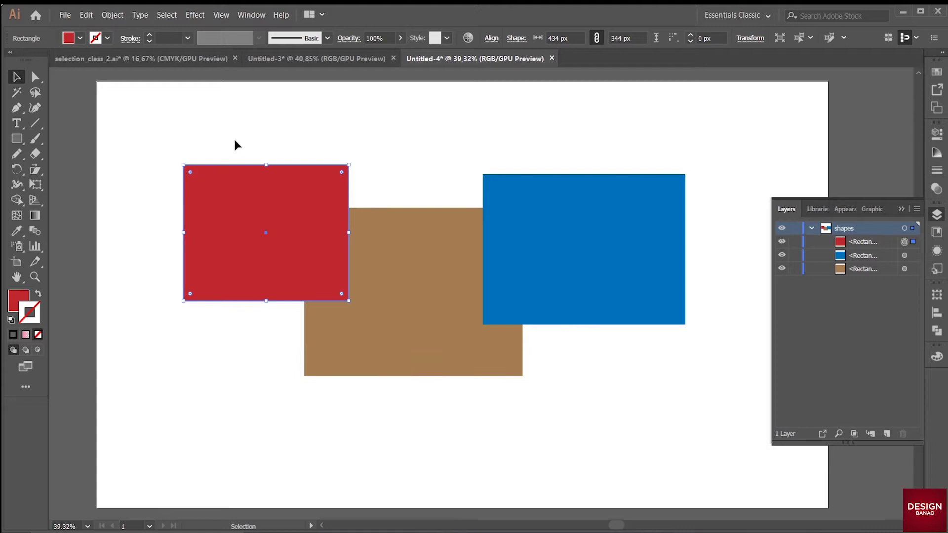
- Select the red rectangle among the three overlapping shapes with the Selection Tool
click(439, 302)
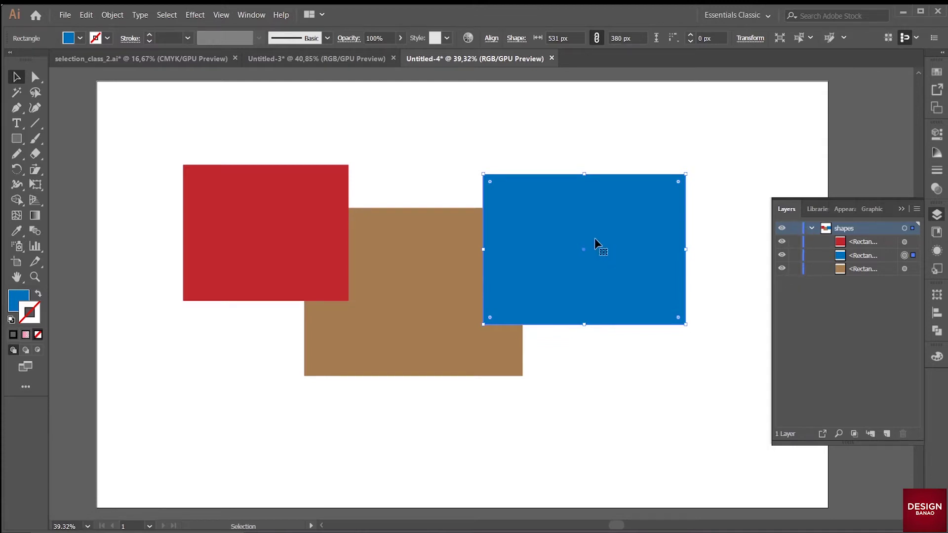
click(251, 208)
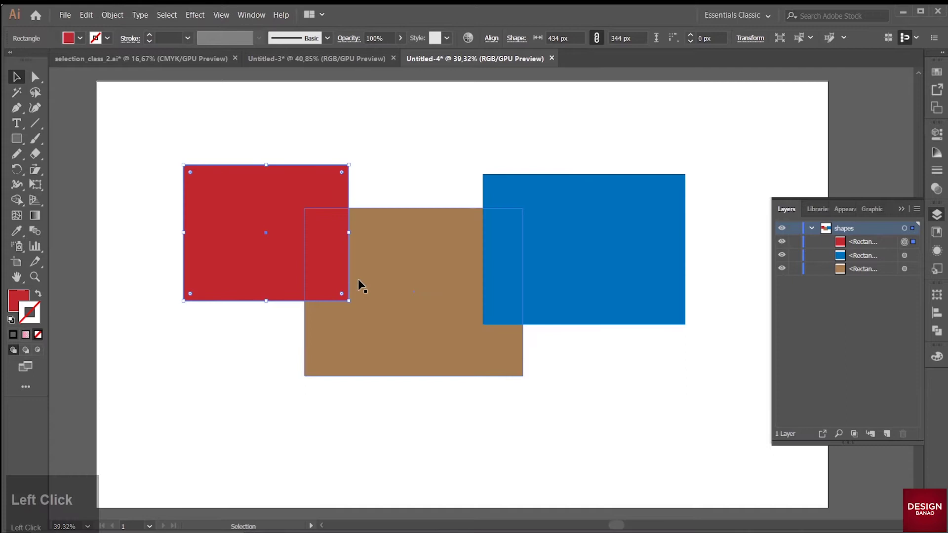
click(424, 303)
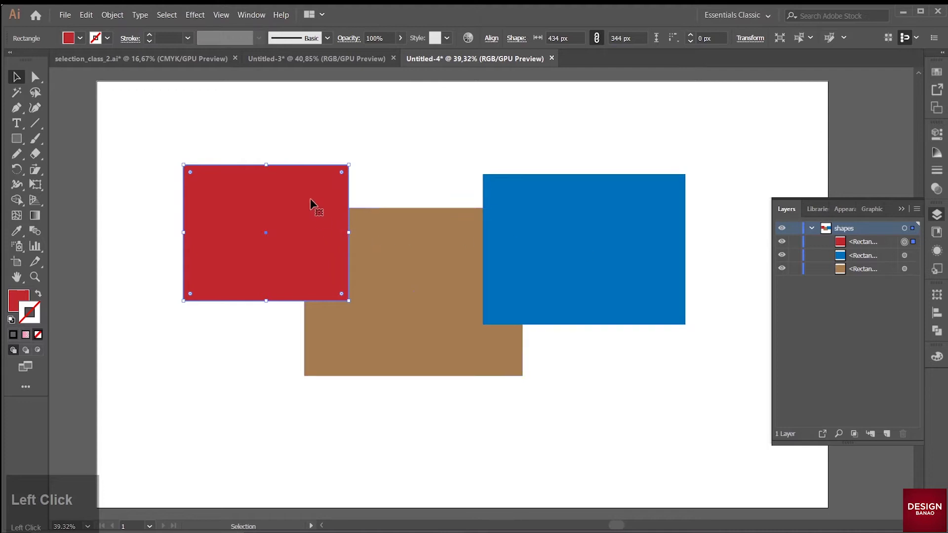
- Review the Layer Options for the shapes layer and dismiss them unchanged
click(831, 231)
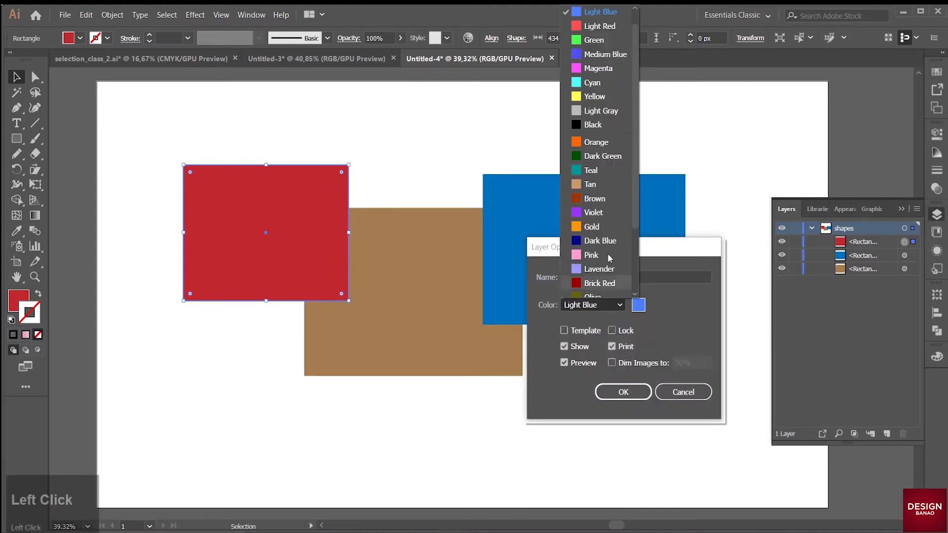
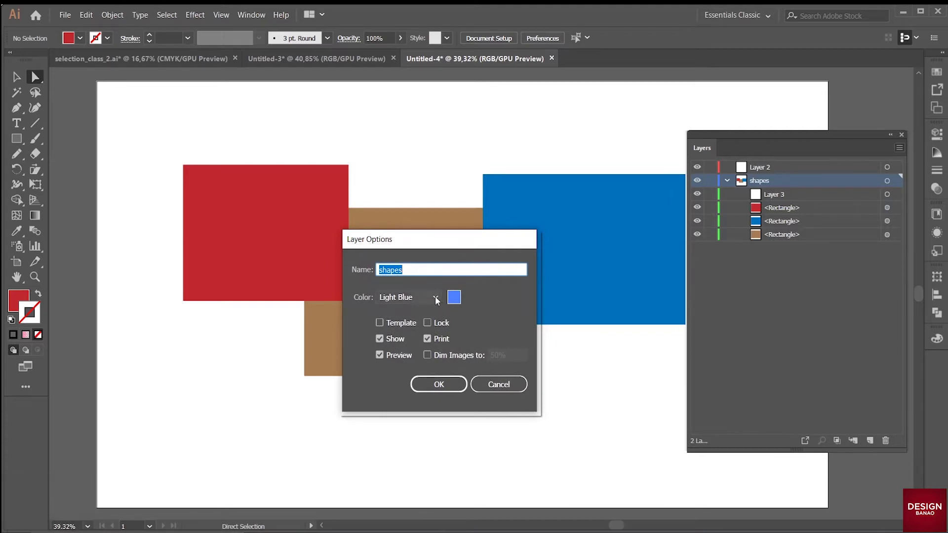
click(503, 393)
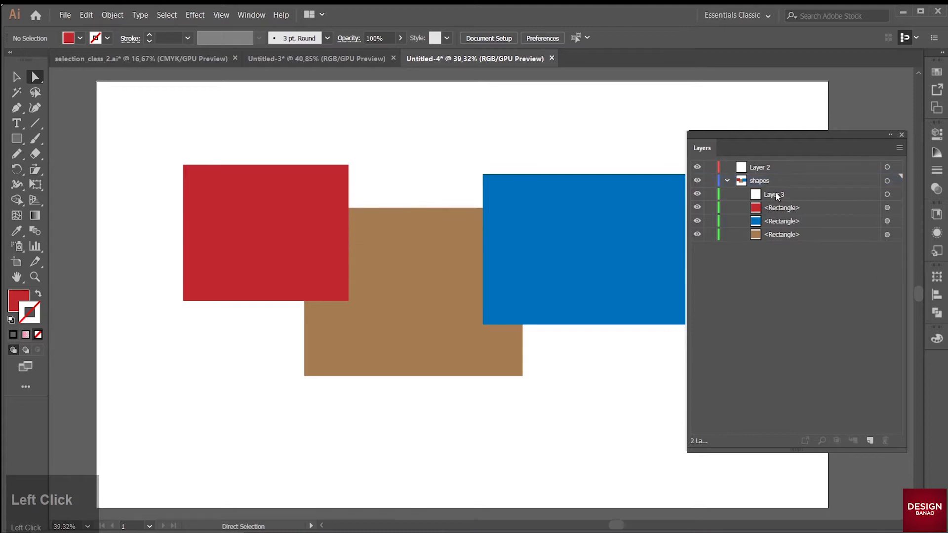
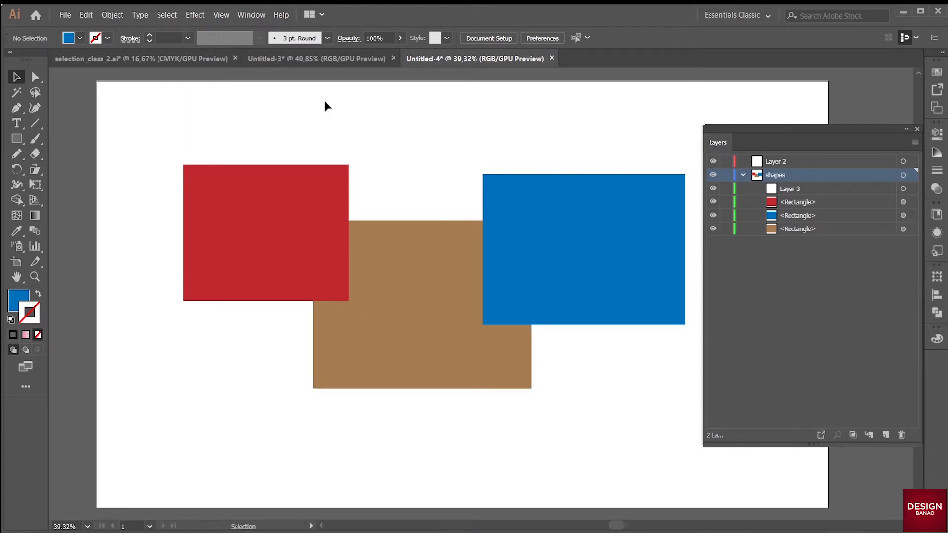
click(405, 345)
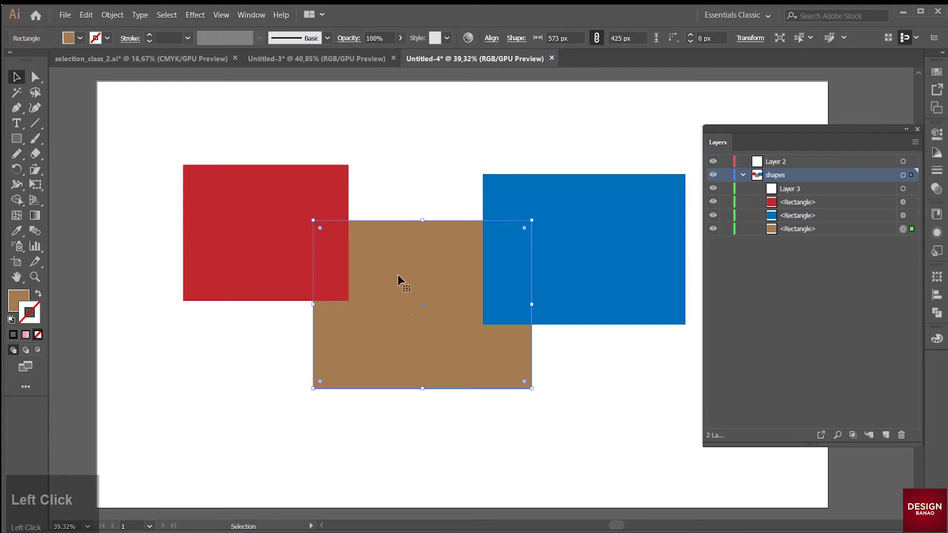
click(382, 319)
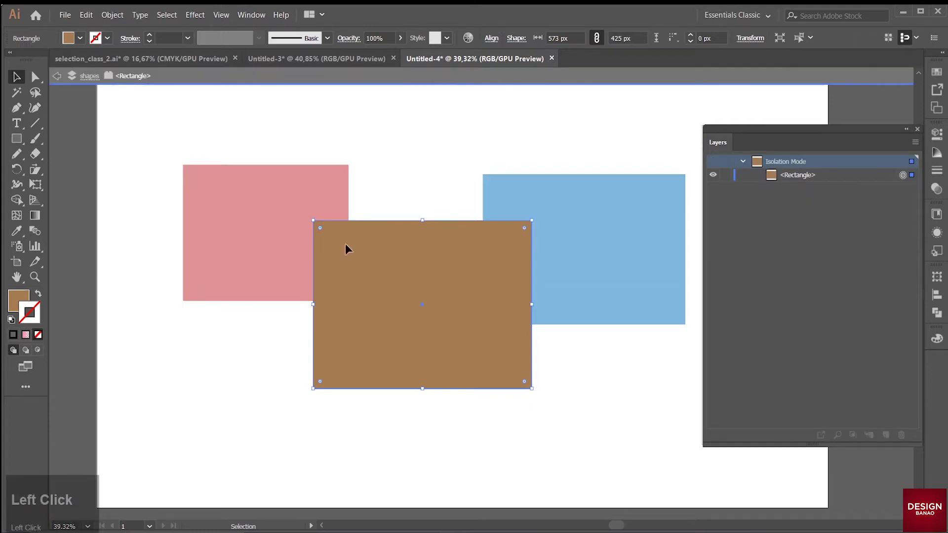
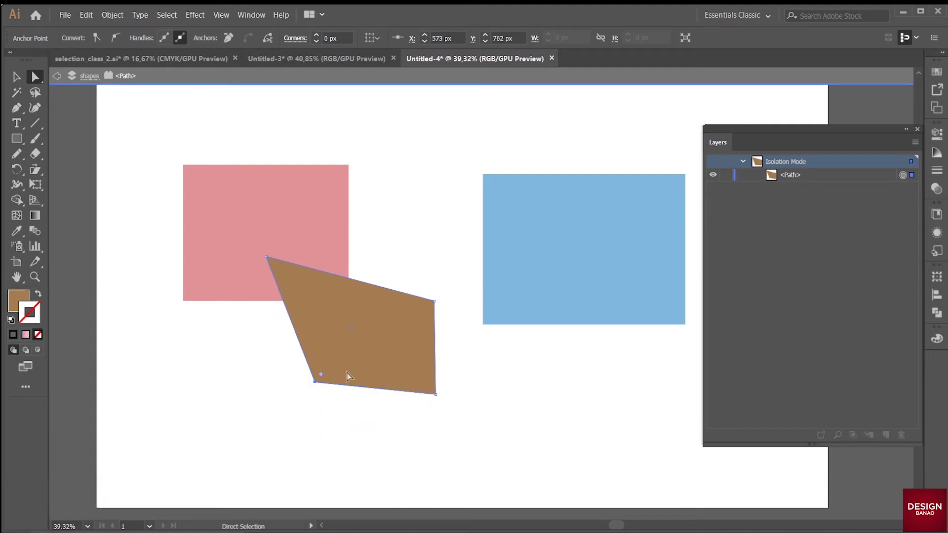
click(349, 357)
key(ctrl+z)
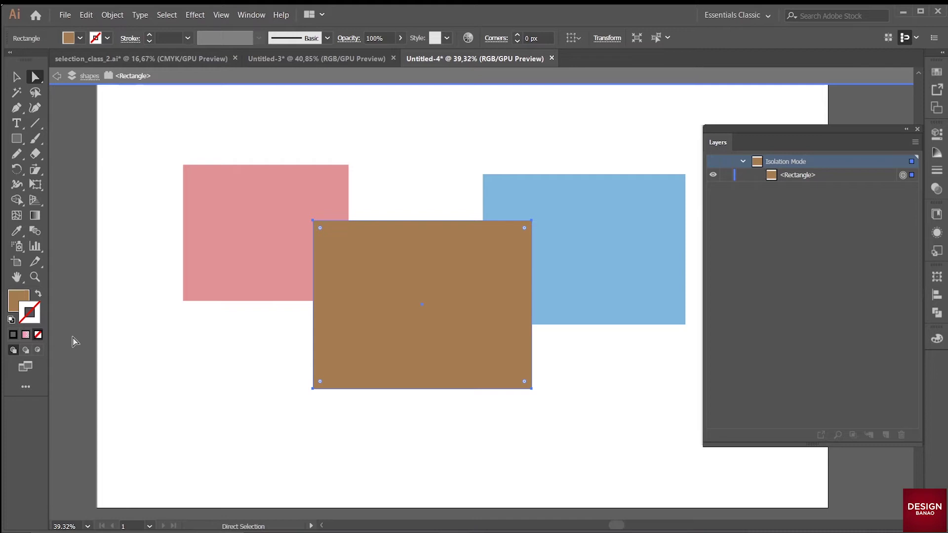
key(ctrl+z)
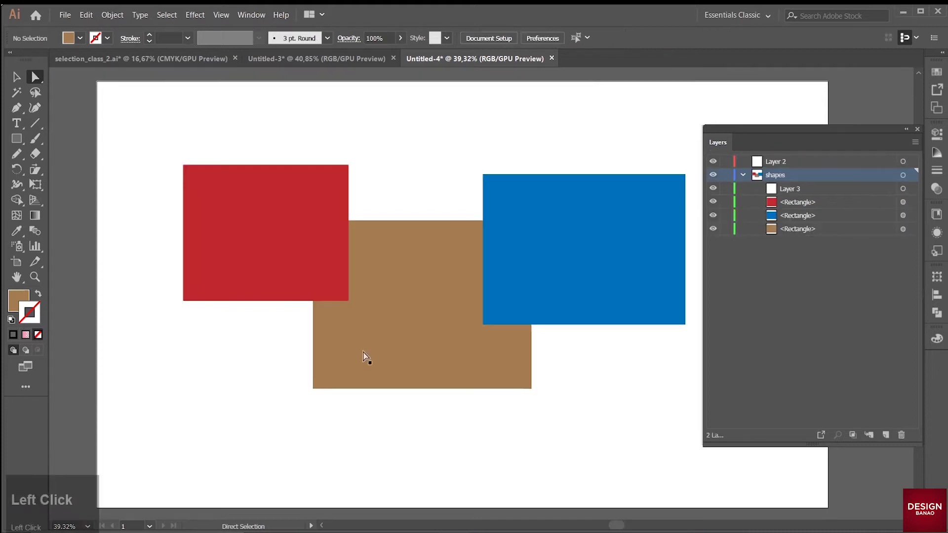
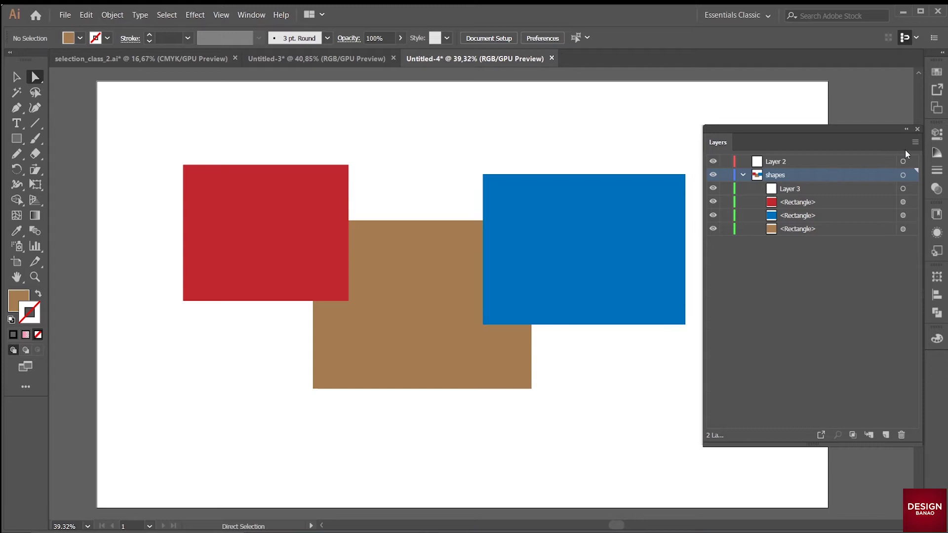
click(915, 145)
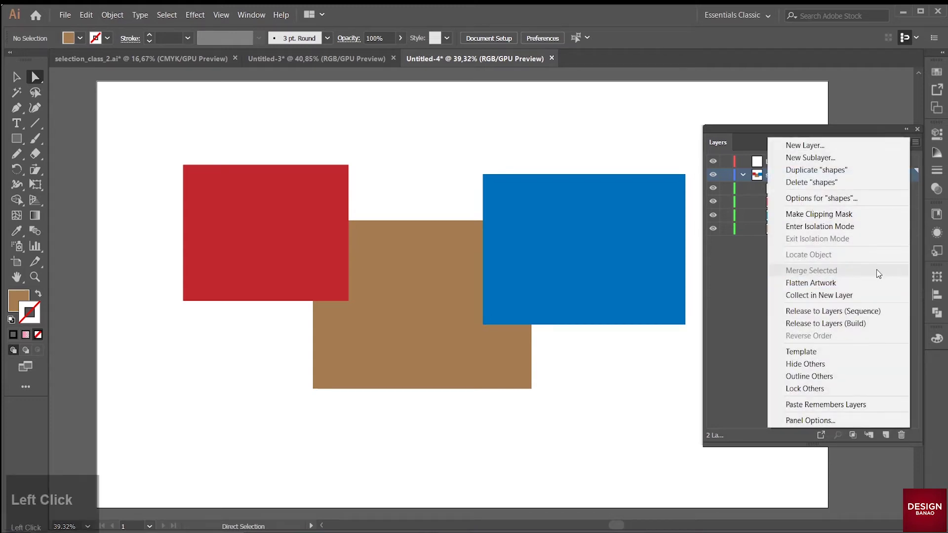
click(726, 309)
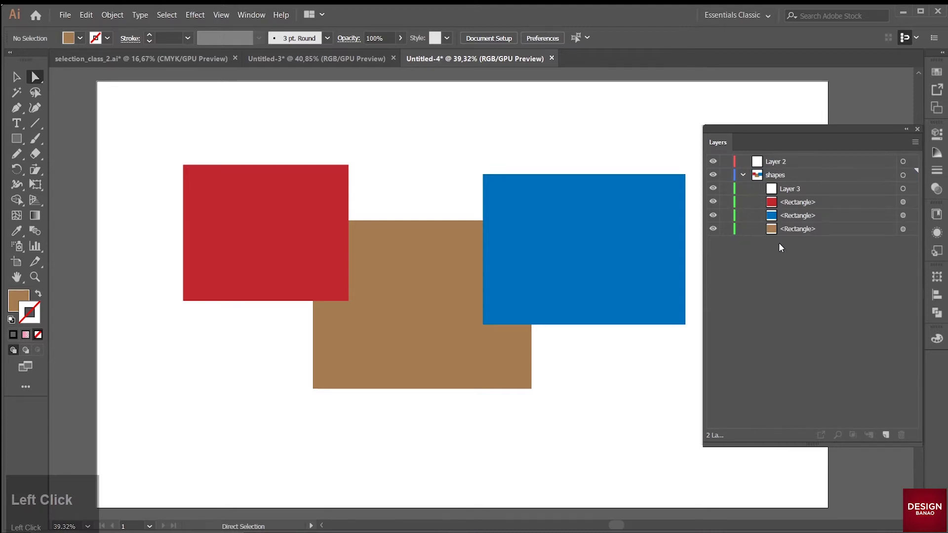
click(746, 180)
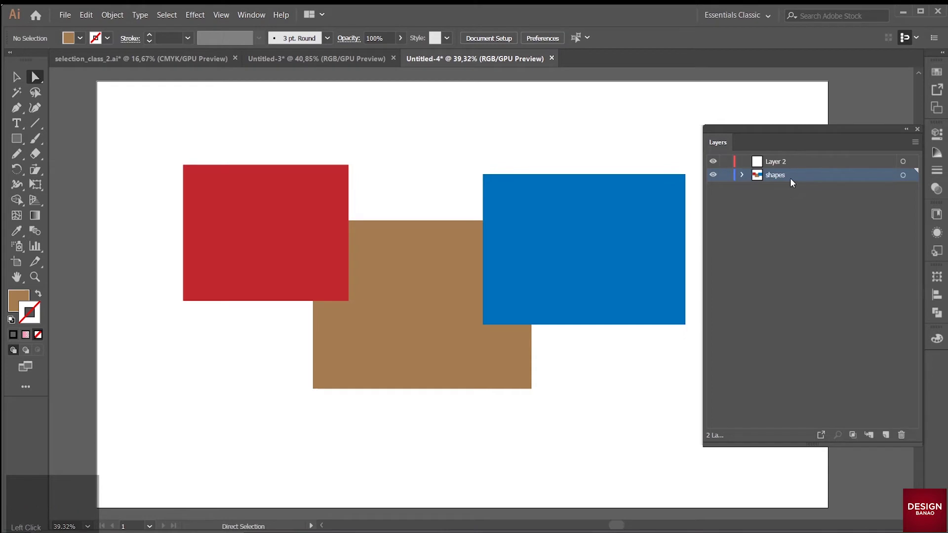
click(745, 177)
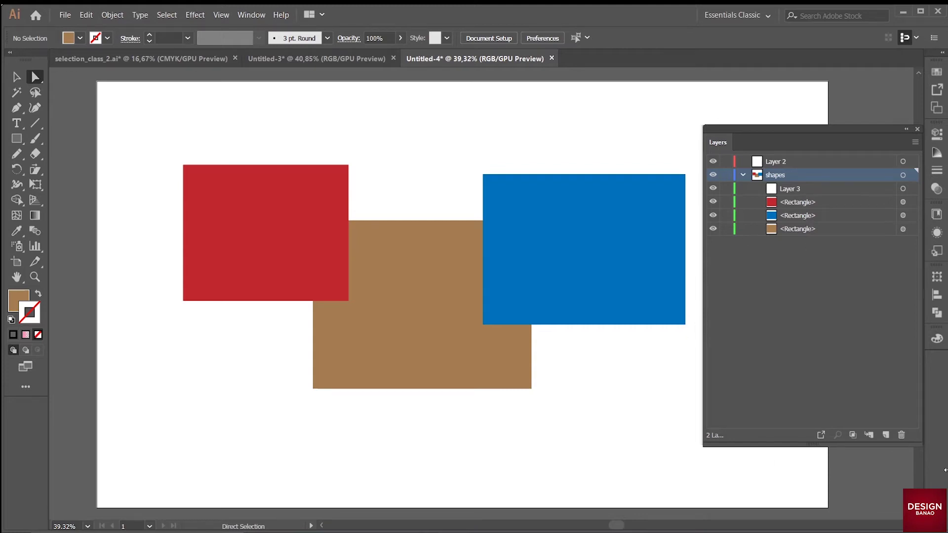
- Make Layer 2 the active layer and switch to drawing rectangles
click(794, 165)
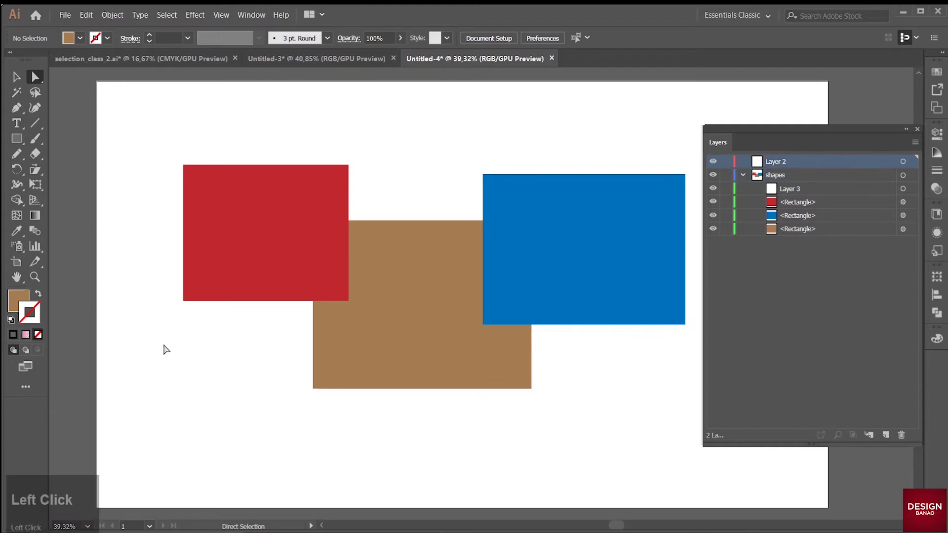
click(17, 140)
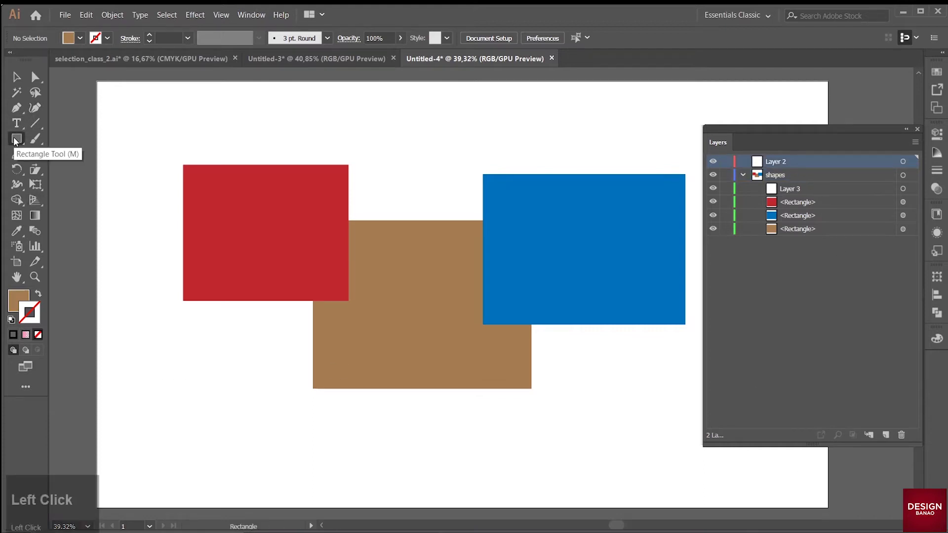
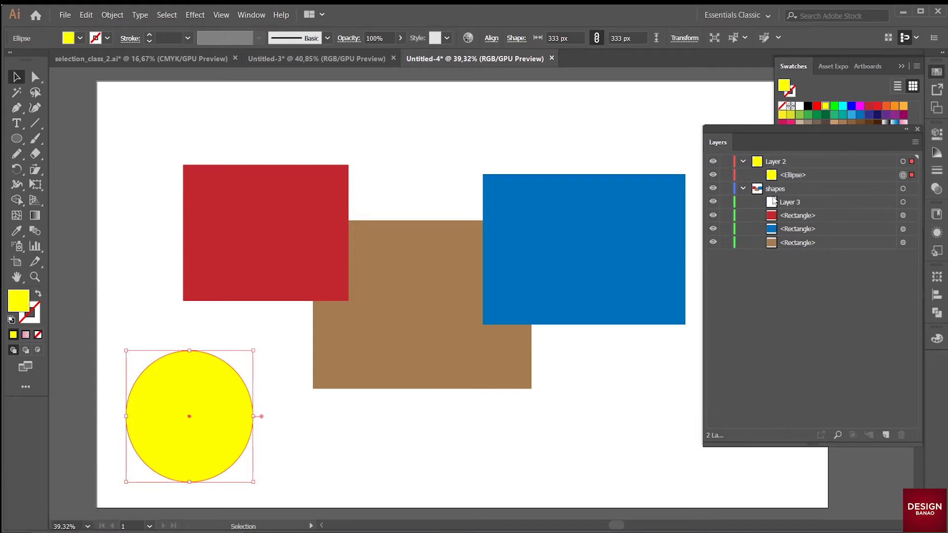
- Select the circle and shapes, then undo to restore Layer 2 holding the circle
click(799, 198)
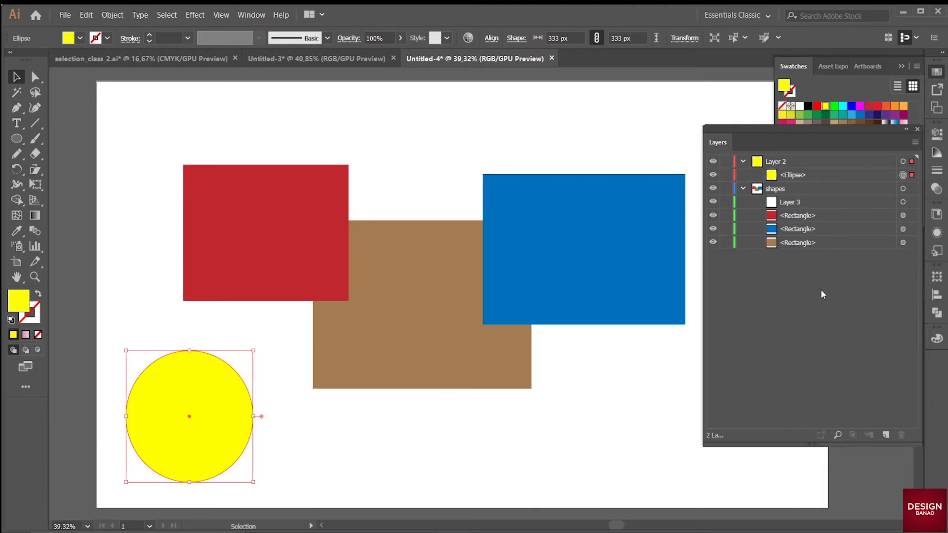
click(826, 162)
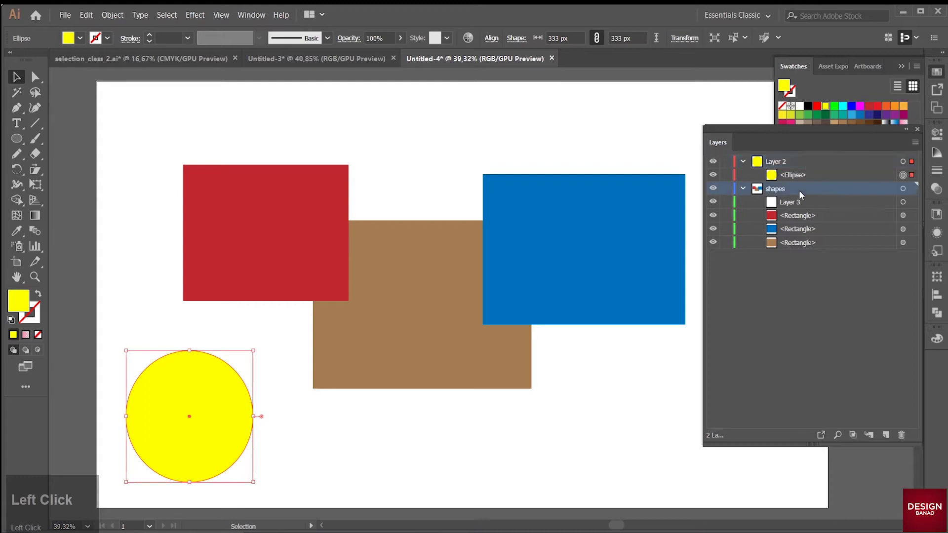
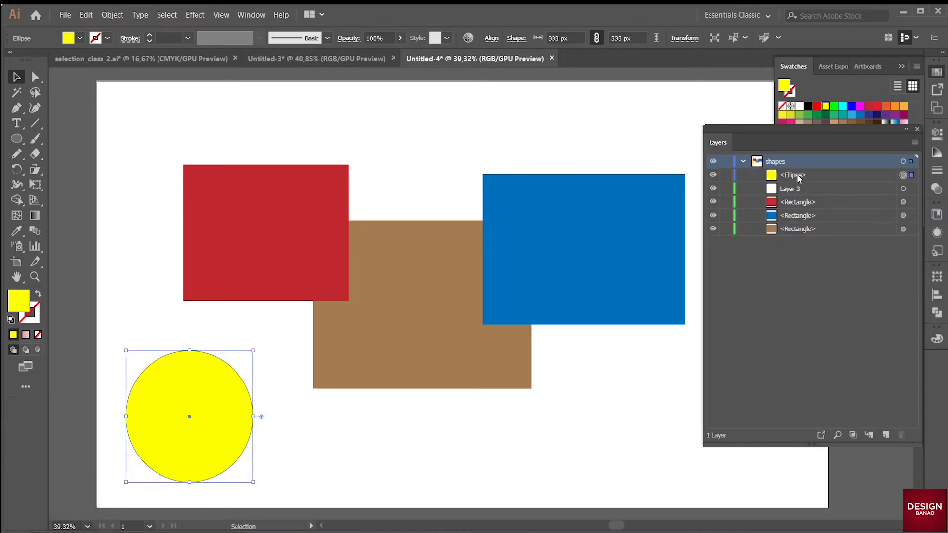
drag(520, 402, 825, 259)
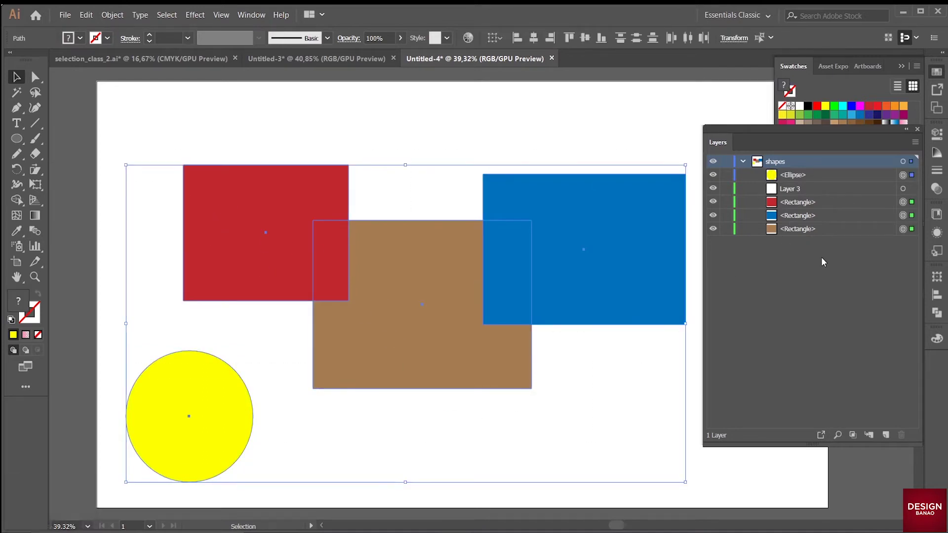
click(825, 258)
key(ctrl+z)
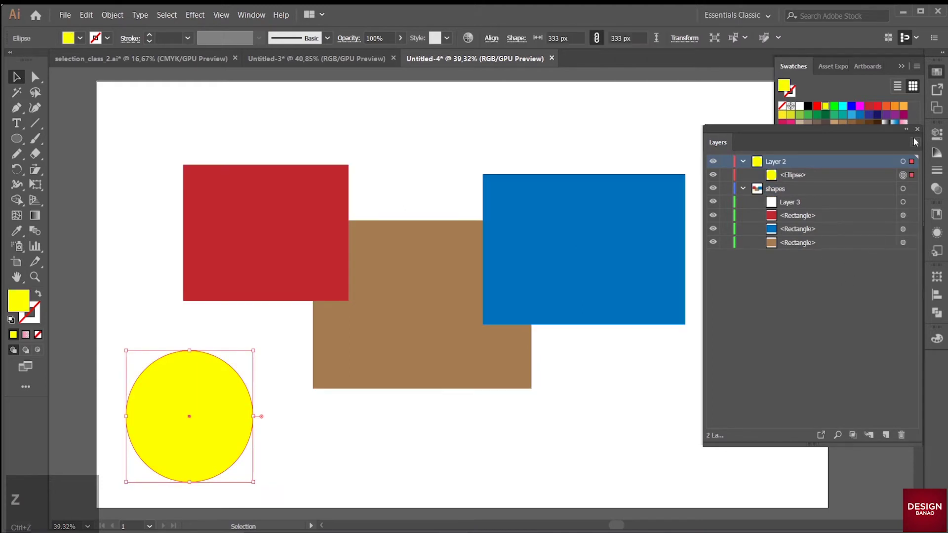
- Review the Layers panel menu commands and dismiss them without choosing
click(916, 146)
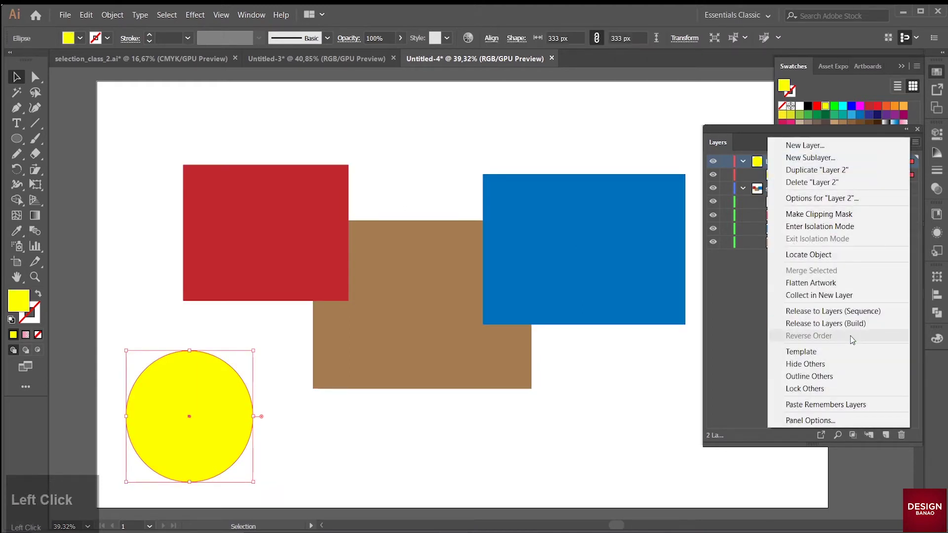
click(737, 342)
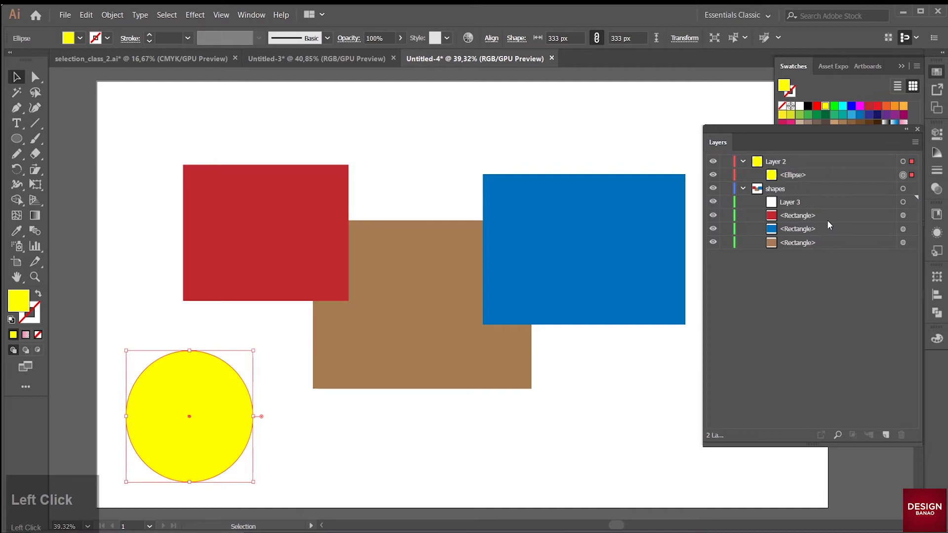
- Collect the red rectangle into its own new sublayer Layer 4 inside shapes
click(815, 219)
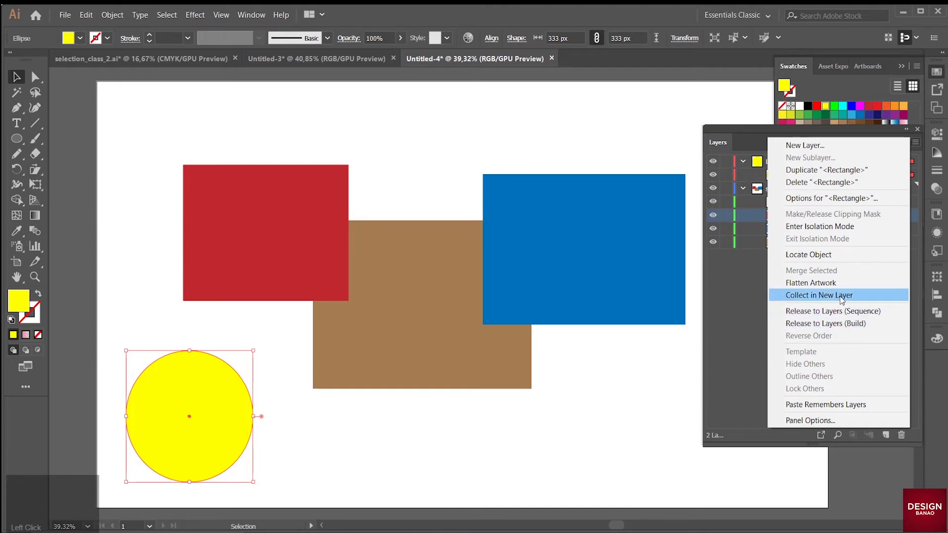
click(842, 300)
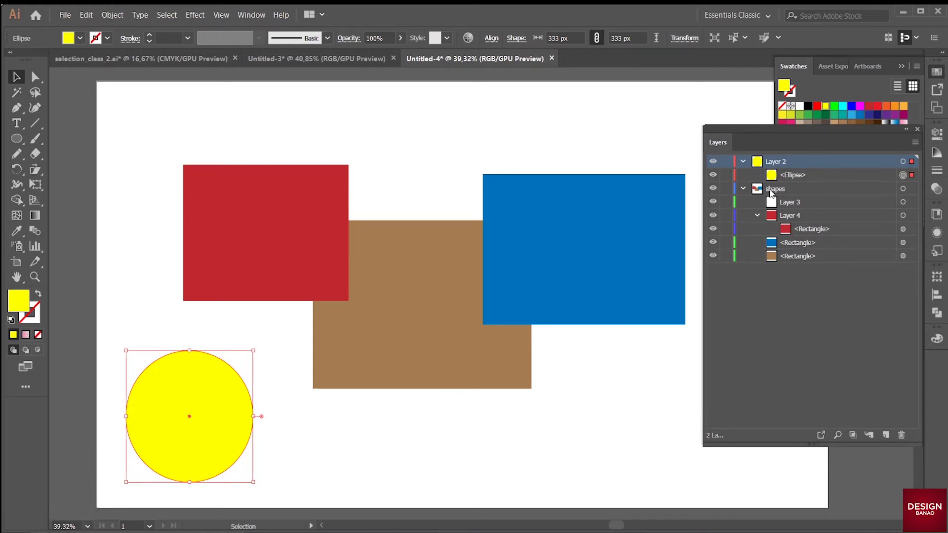
click(807, 231)
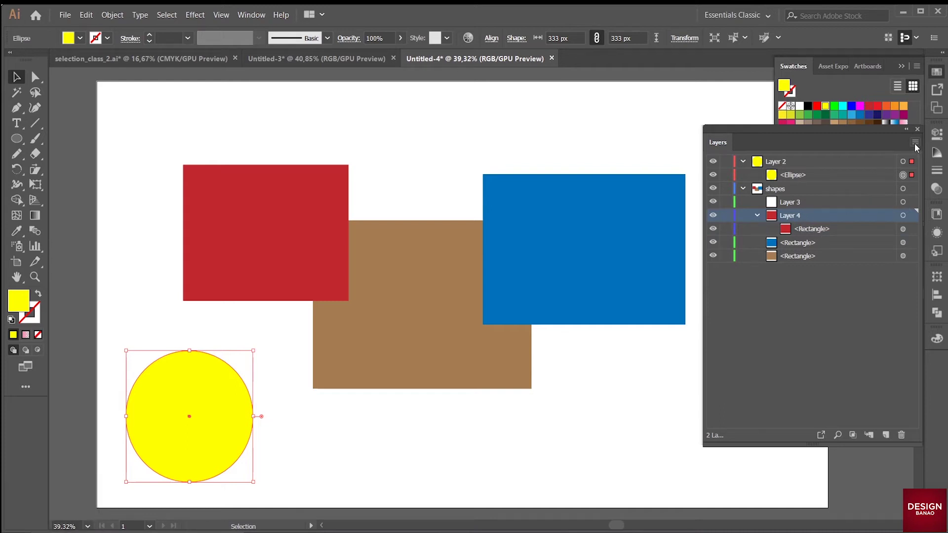
click(918, 144)
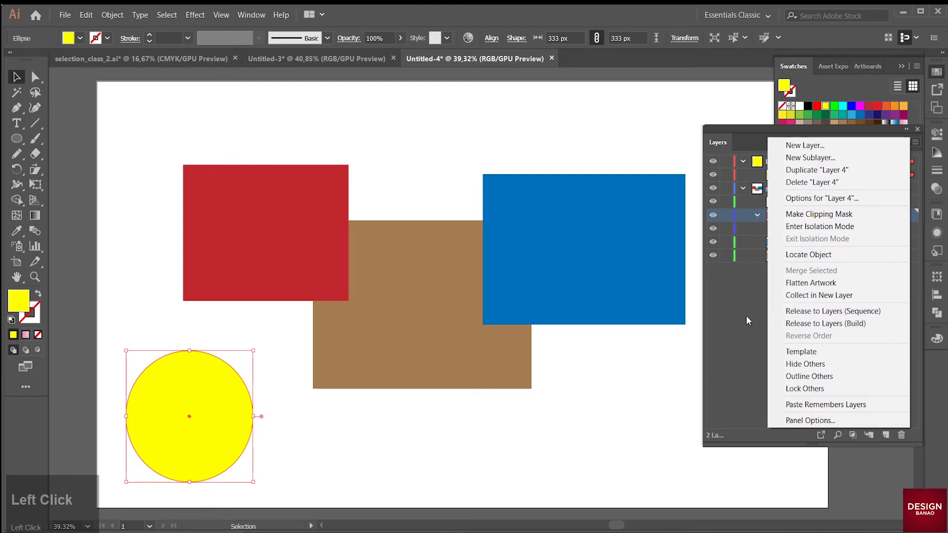
click(749, 320)
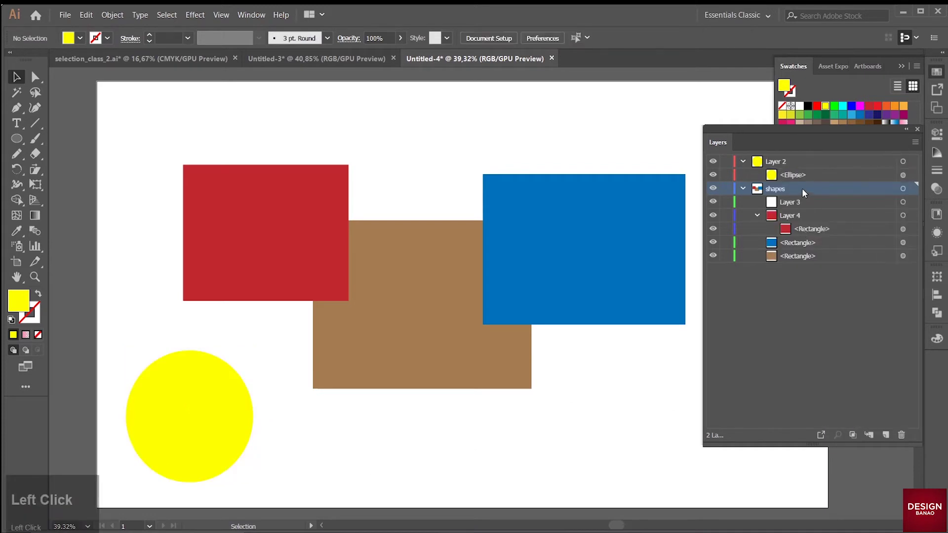
- Release the shapes objects to separate layers (Sequence), inspect them, then undo
click(797, 208)
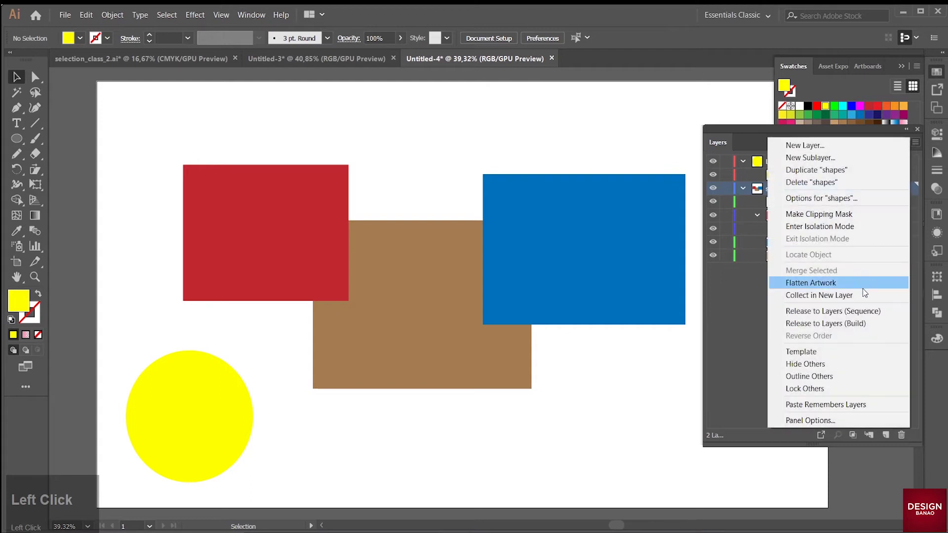
click(852, 316)
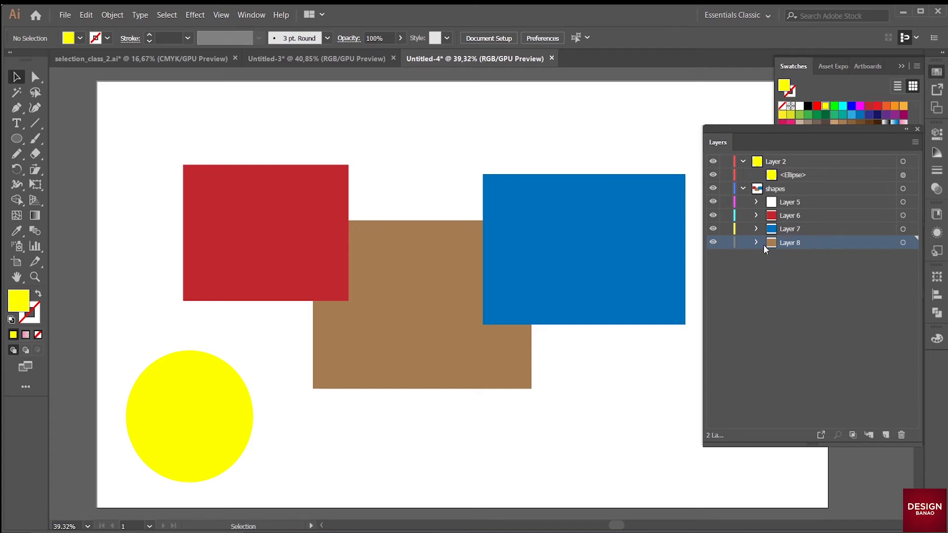
click(756, 218)
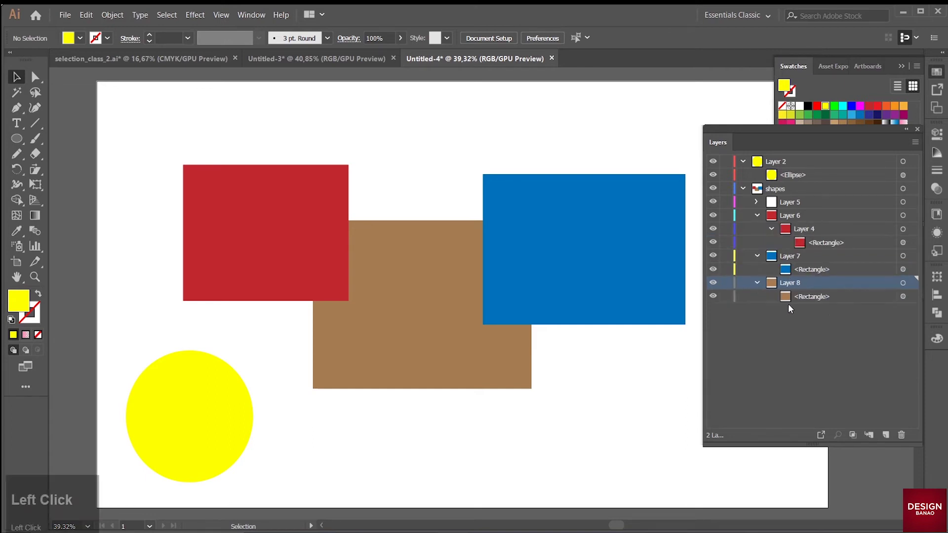
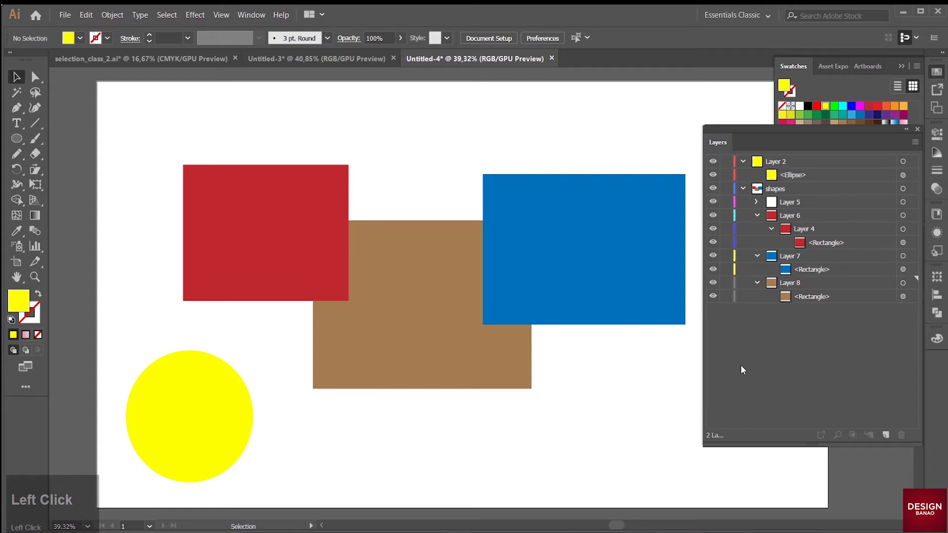
click(761, 216)
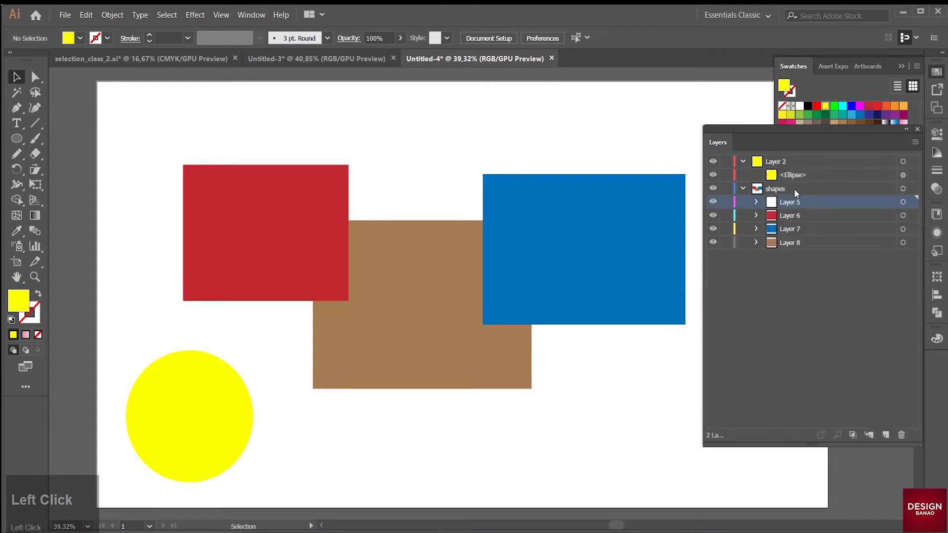
key(ctrl+z)
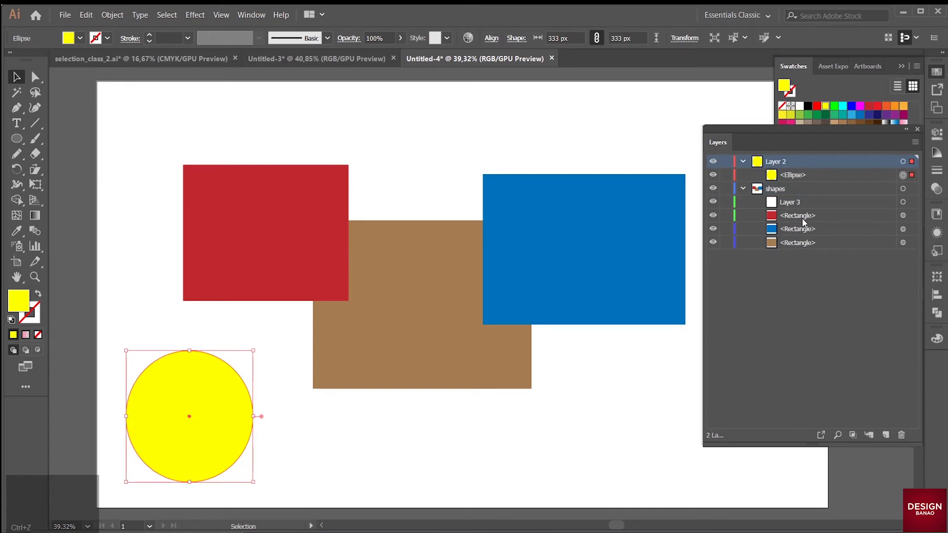
- Release shapes to layers (Build) and expand Layers 4–7 to check their cumulative contents
click(810, 204)
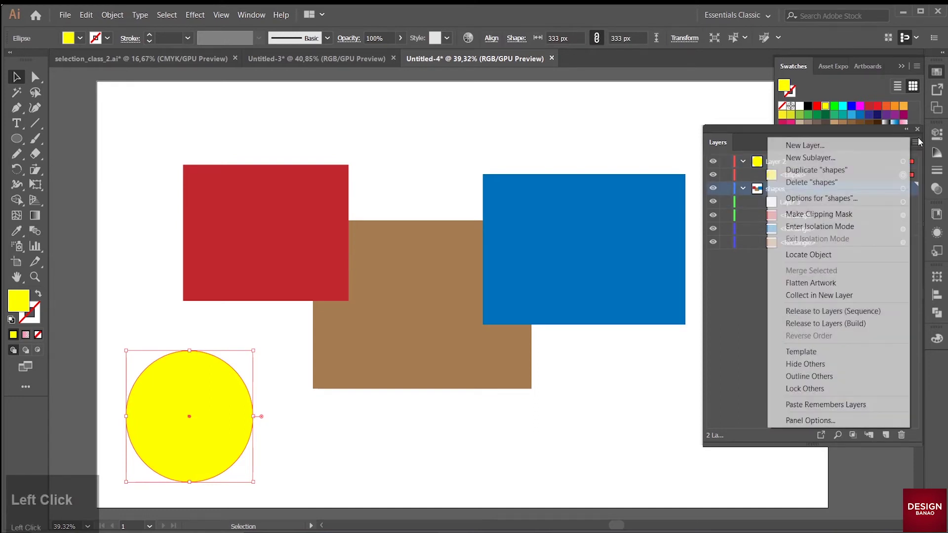
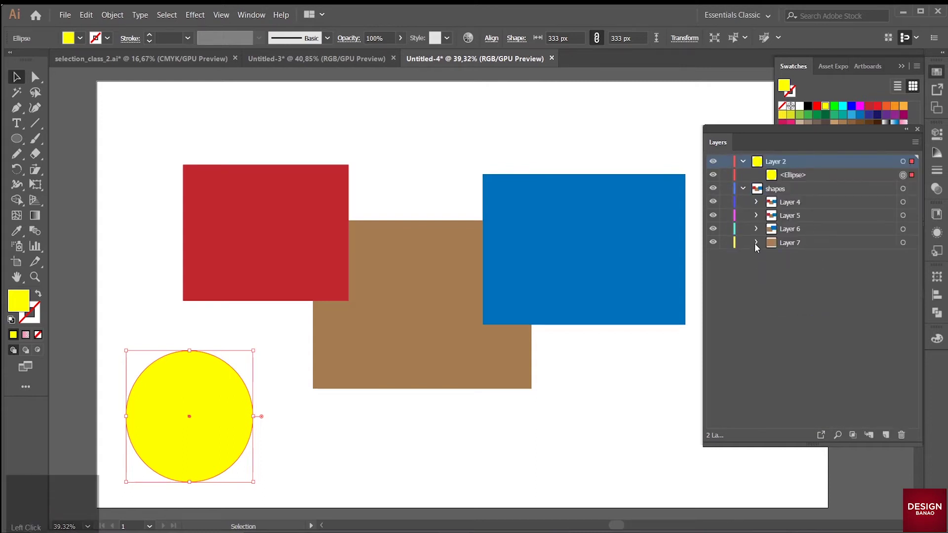
click(757, 247)
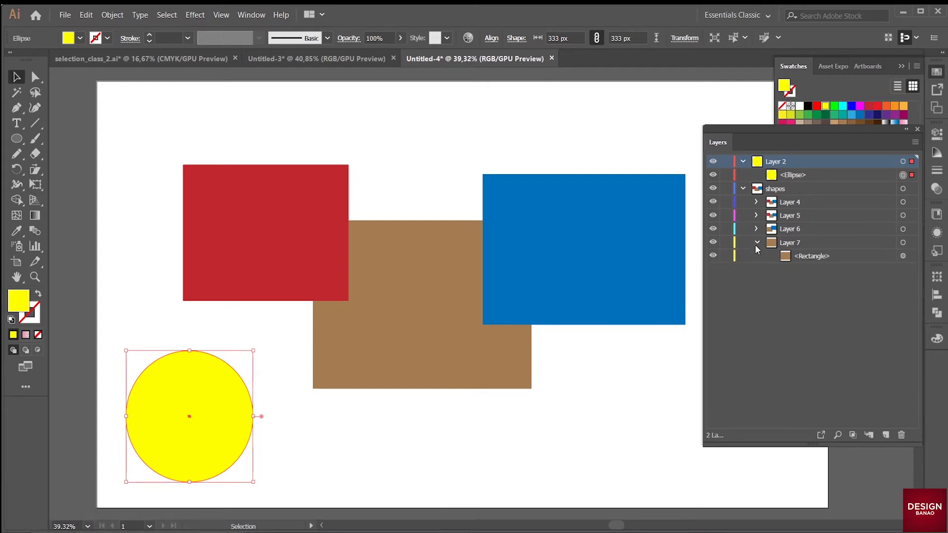
click(759, 235)
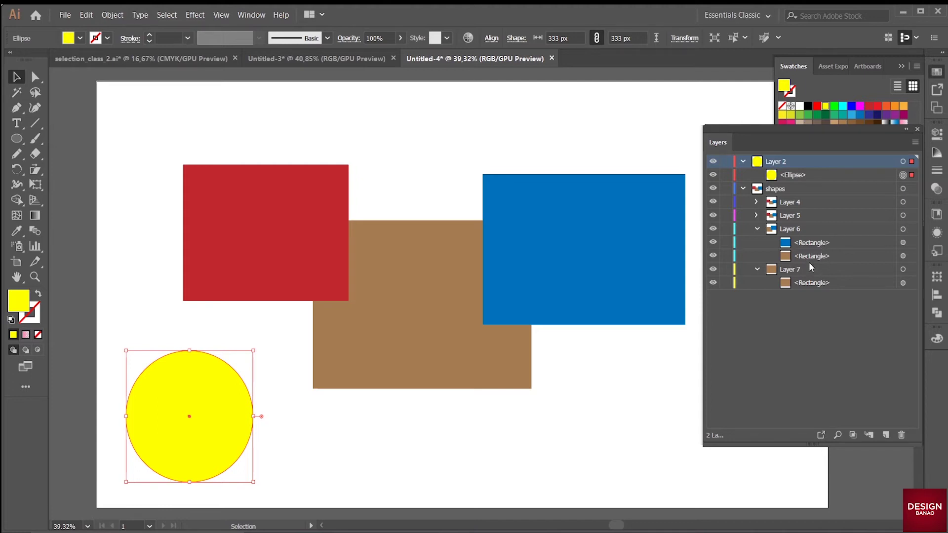
click(813, 261)
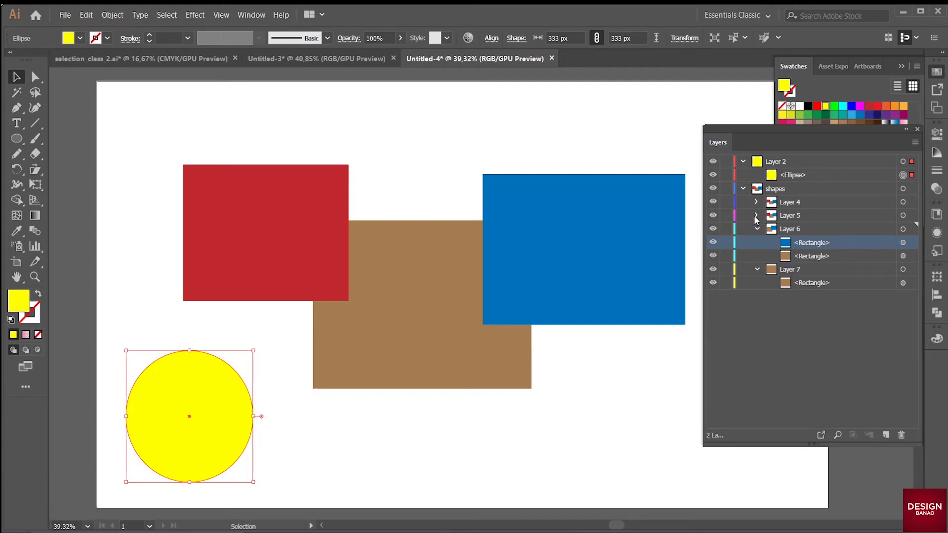
click(756, 221)
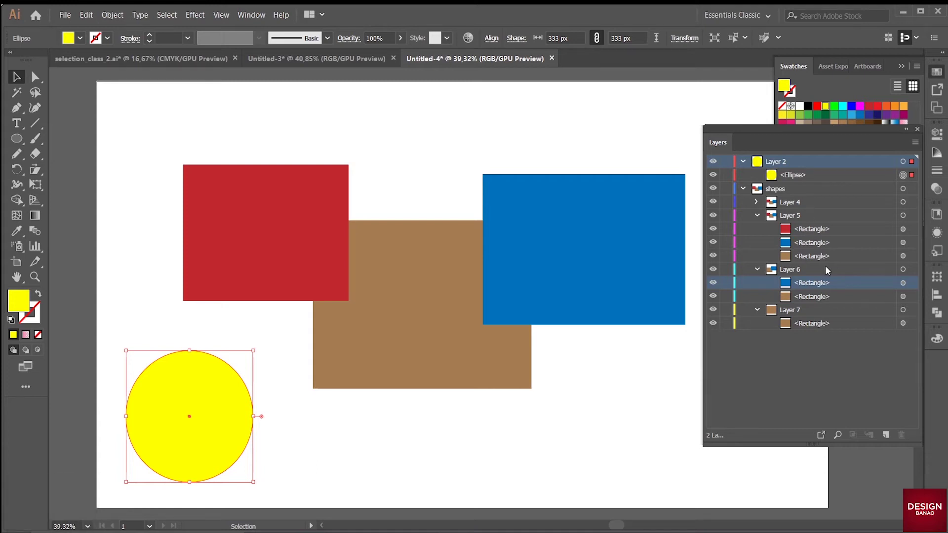
click(756, 204)
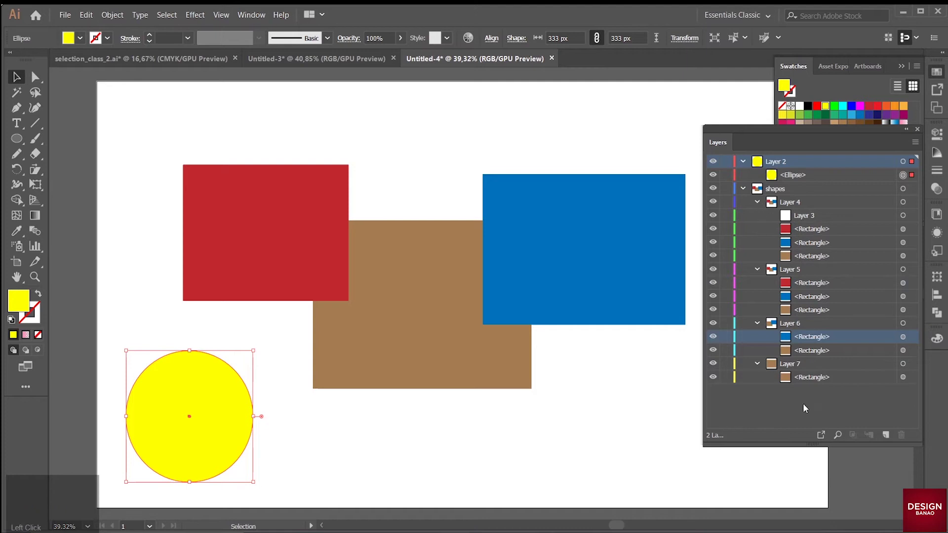
click(814, 382)
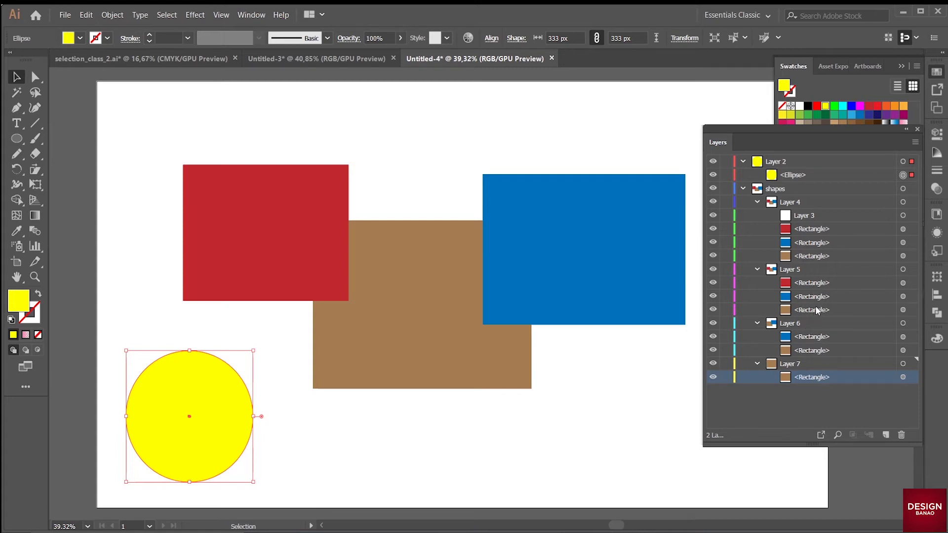
- Undo the split into sublayers and delete the empty Layer 3 via the trash icon
click(760, 205)
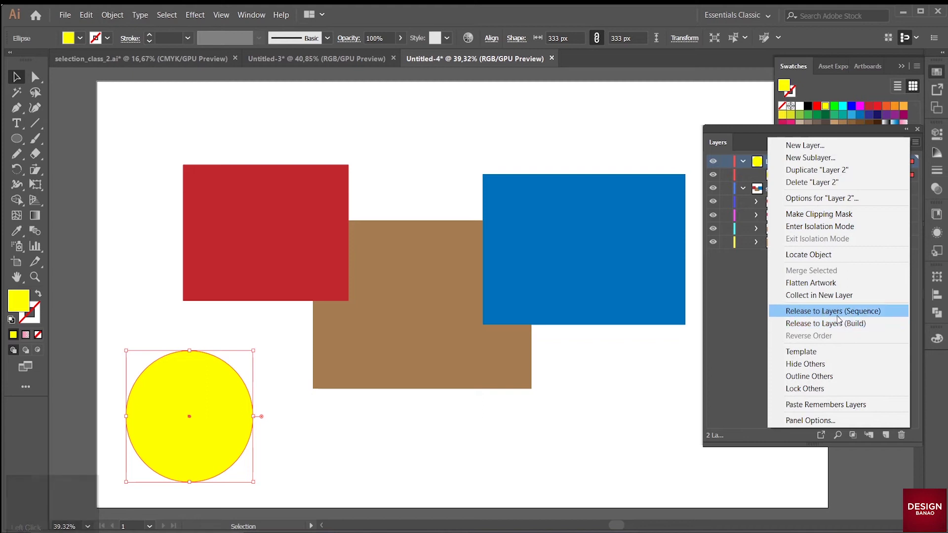
click(744, 316)
key(ctrl+z)
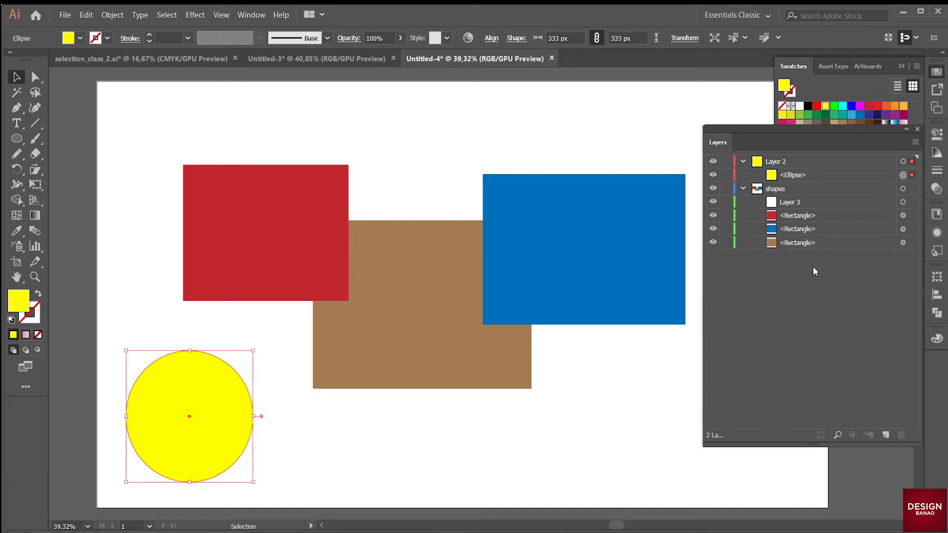
click(820, 279)
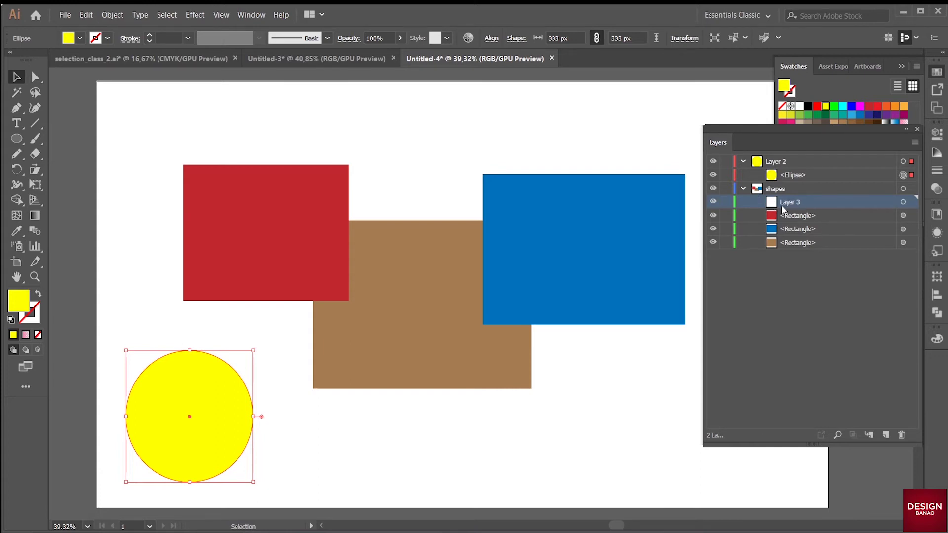
drag(791, 207, 800, 202)
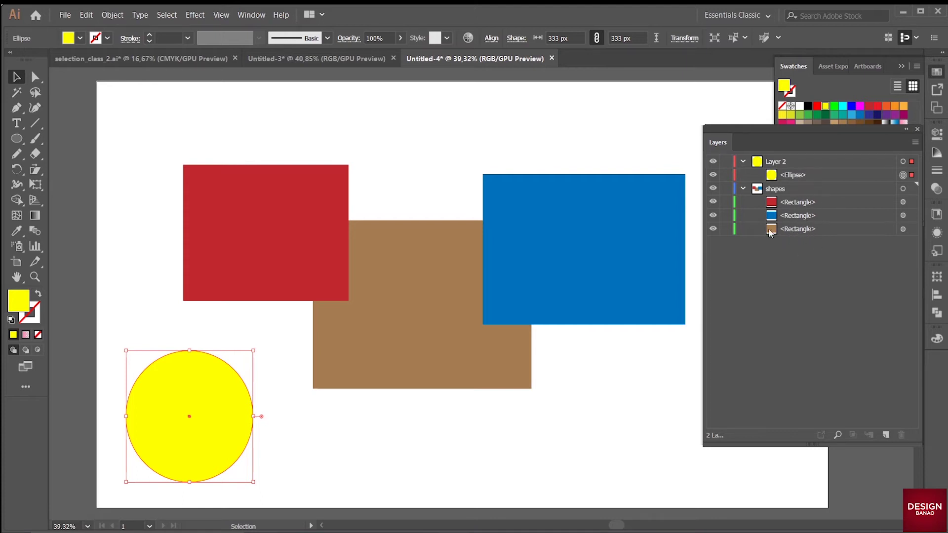
click(809, 205)
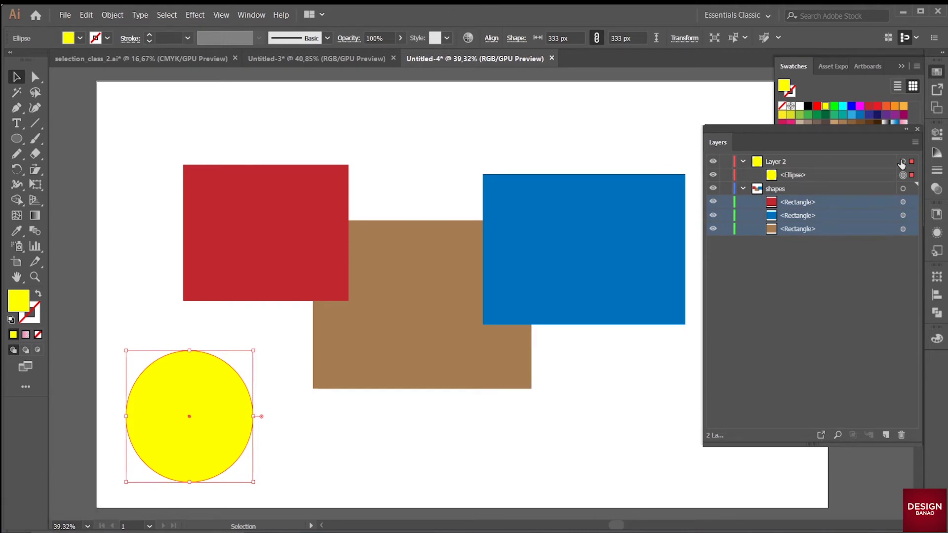
click(921, 143)
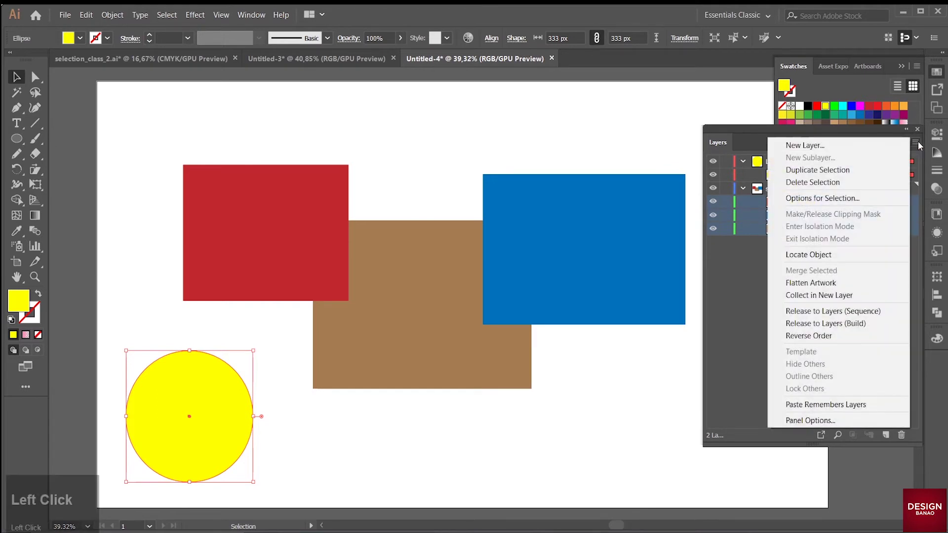
click(830, 341)
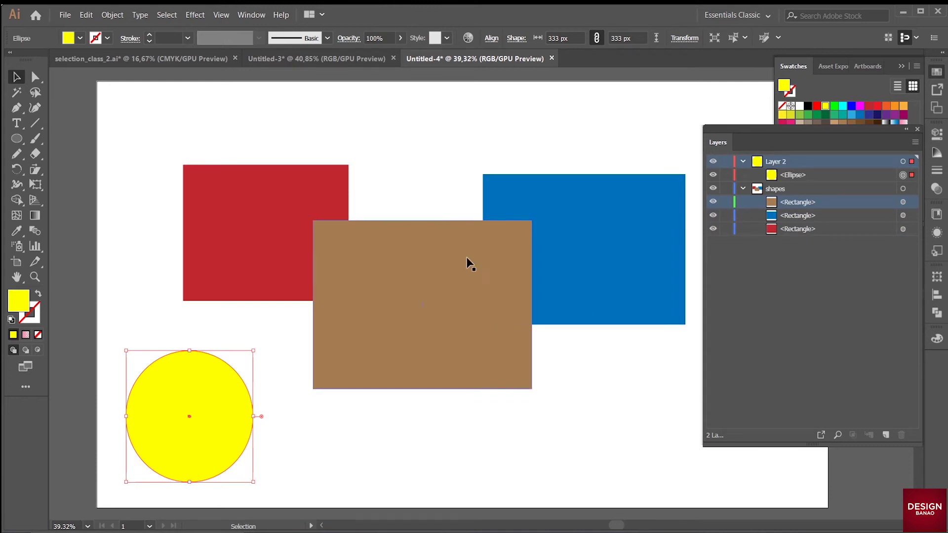
click(821, 273)
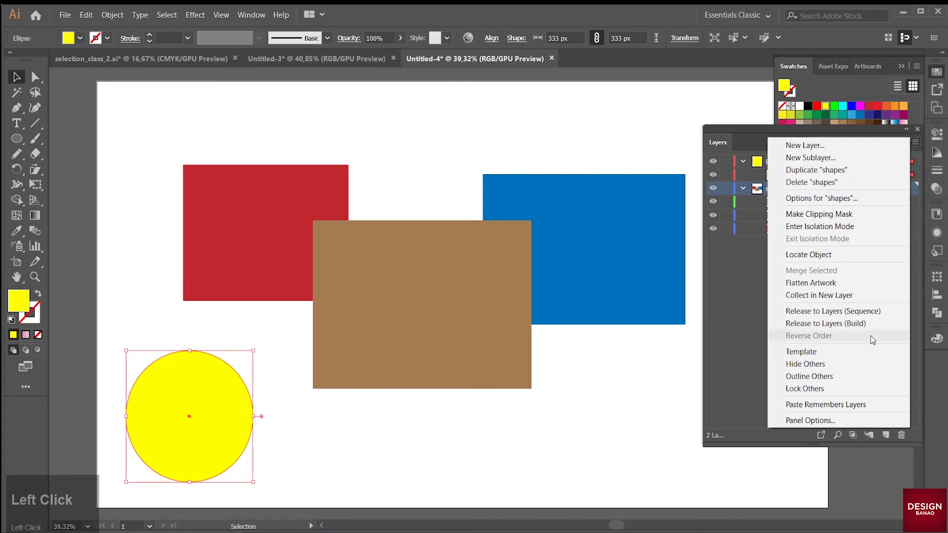
- Move all shapes to the artboard's top-left and switch to the Untitled-3 photo document
drag(733, 358, 428, 198)
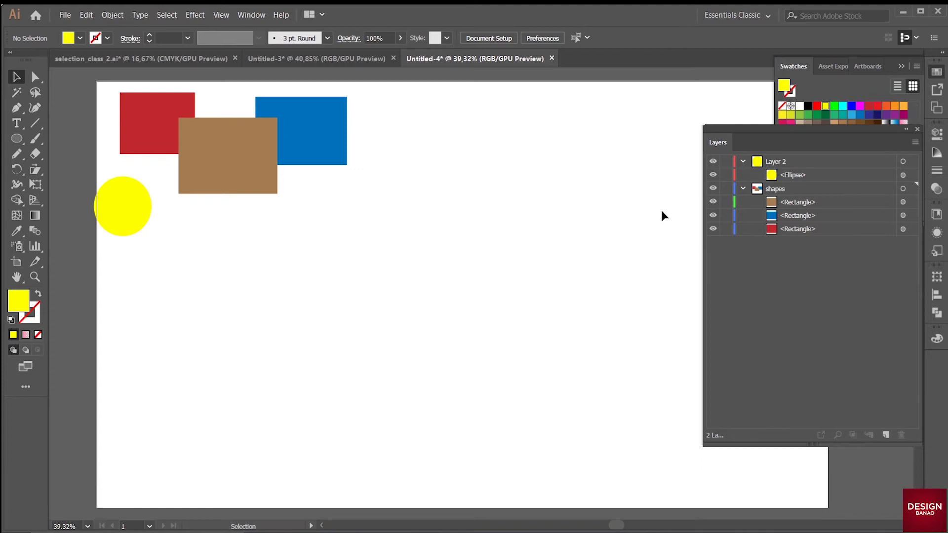
drag(789, 159, 478, 61)
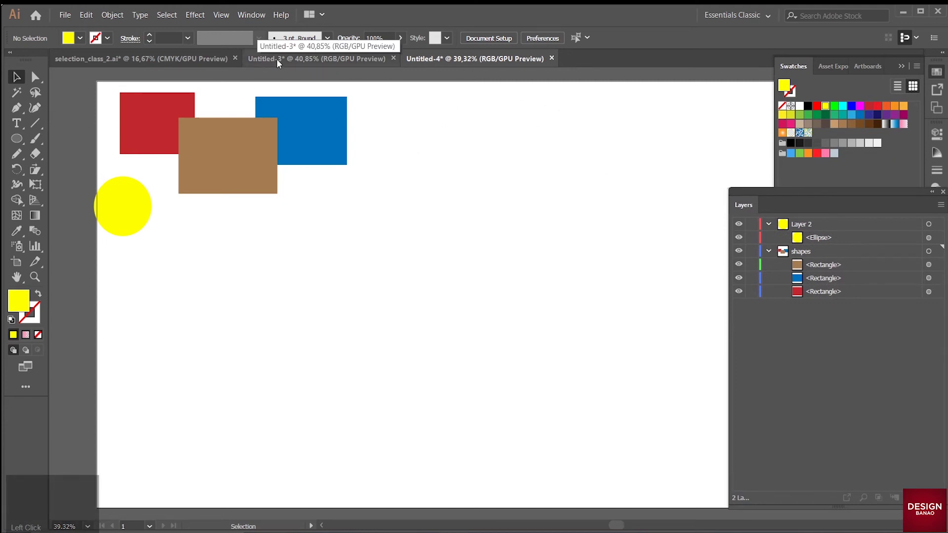
click(280, 62)
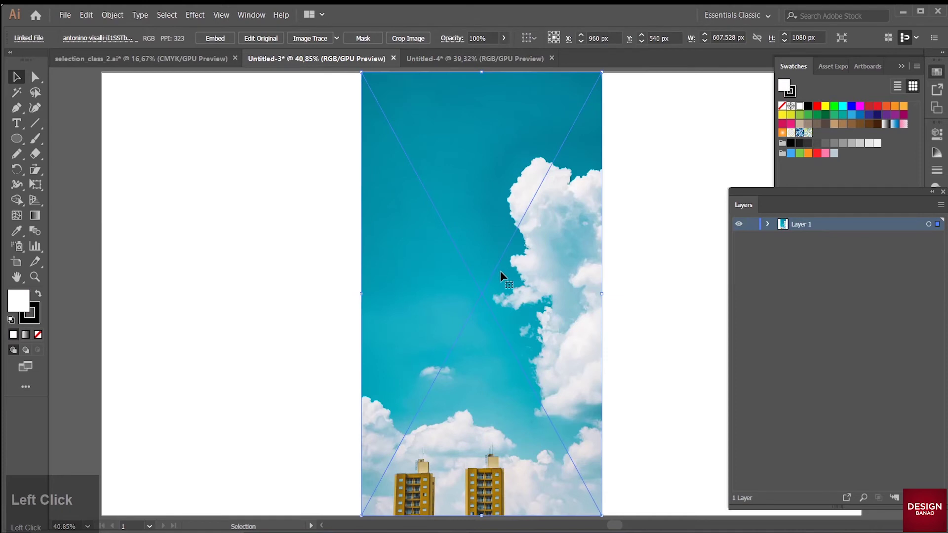
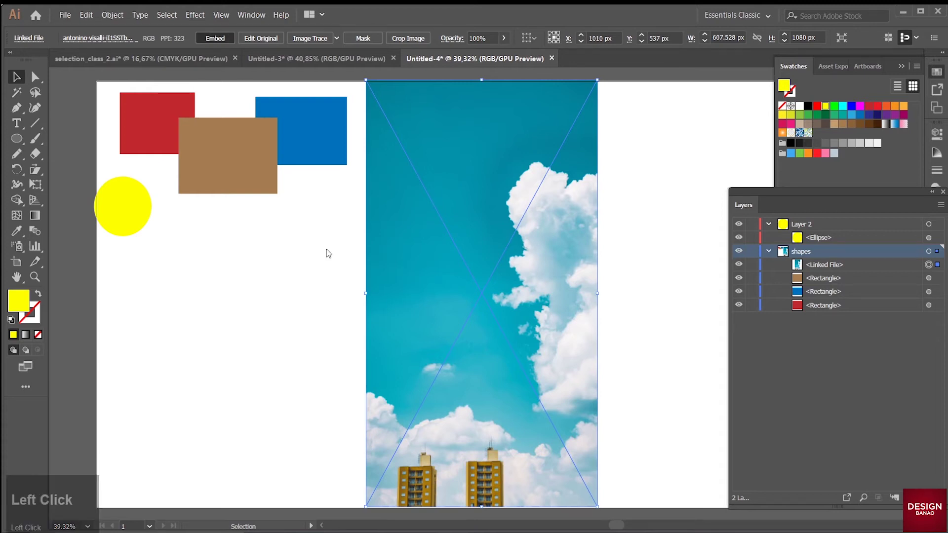
- Embed the sky photo, then remove its entry from the shapes layer and collapse the layer
click(588, 249)
click(491, 266)
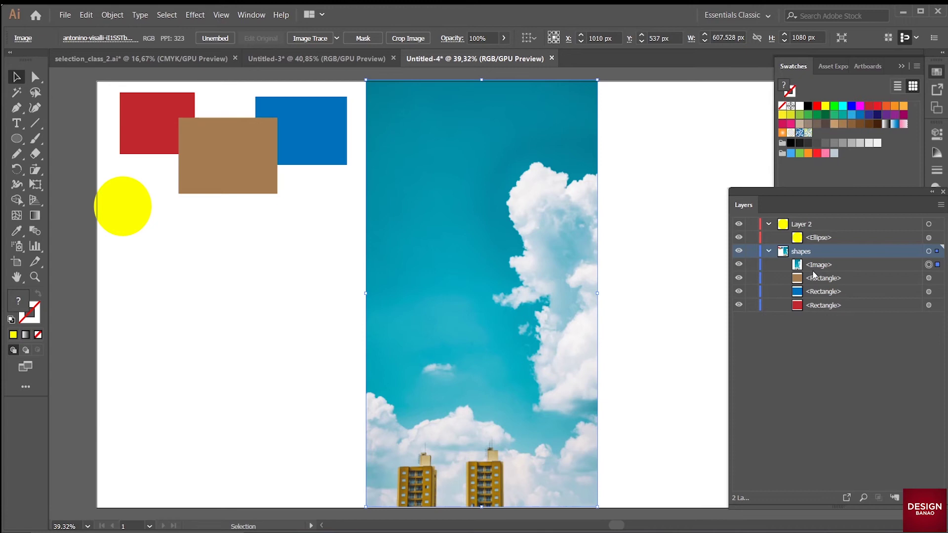
click(821, 267)
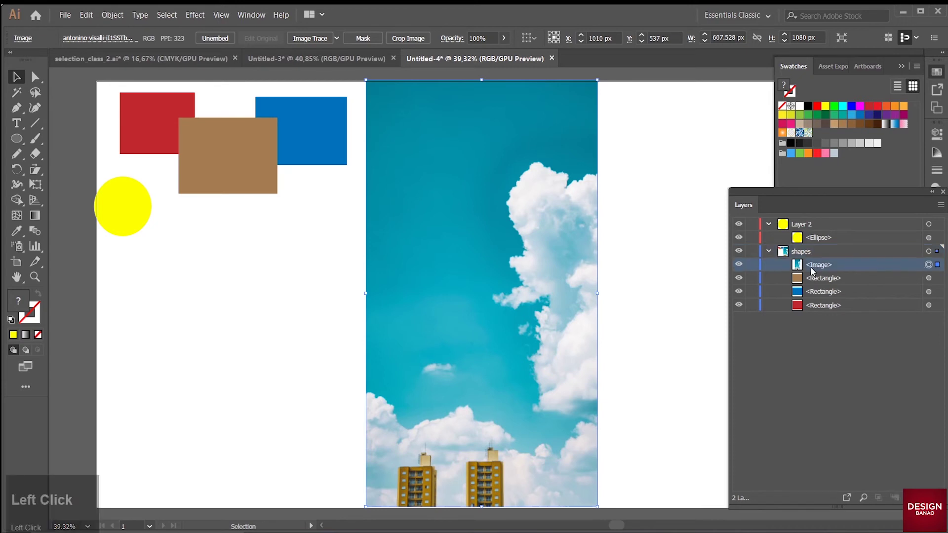
click(821, 266)
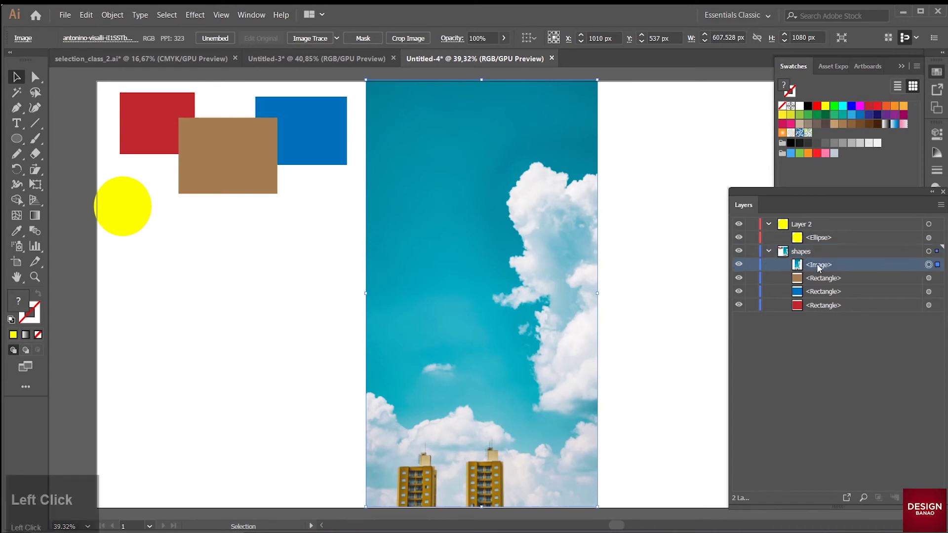
key(ctrl+z)
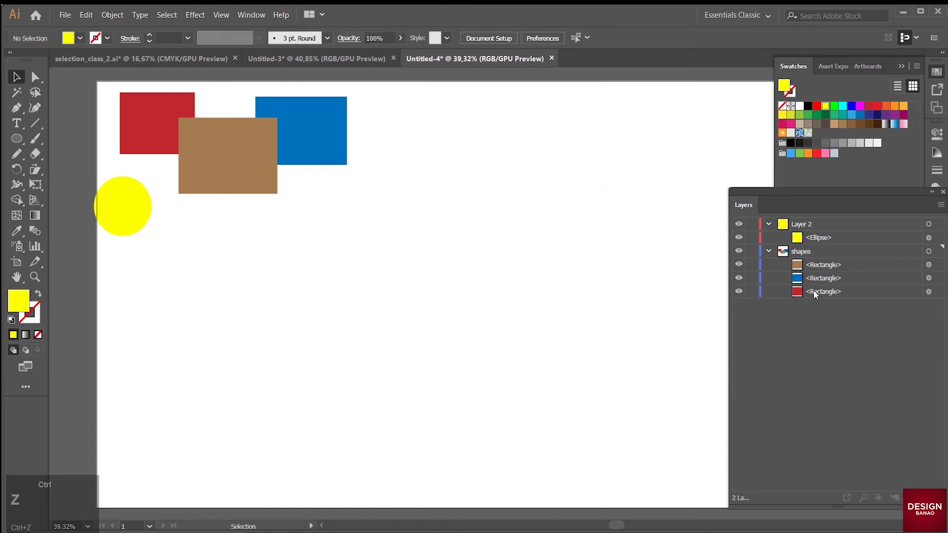
click(773, 254)
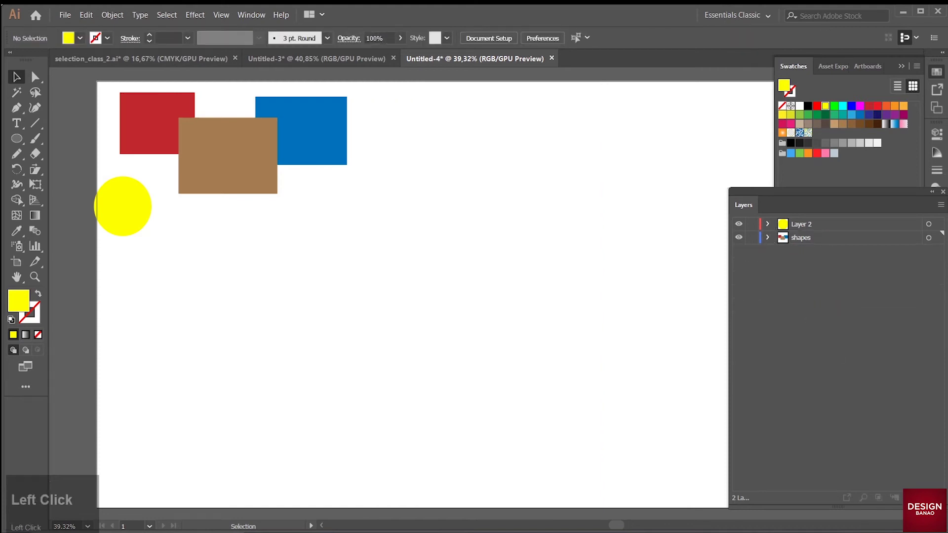
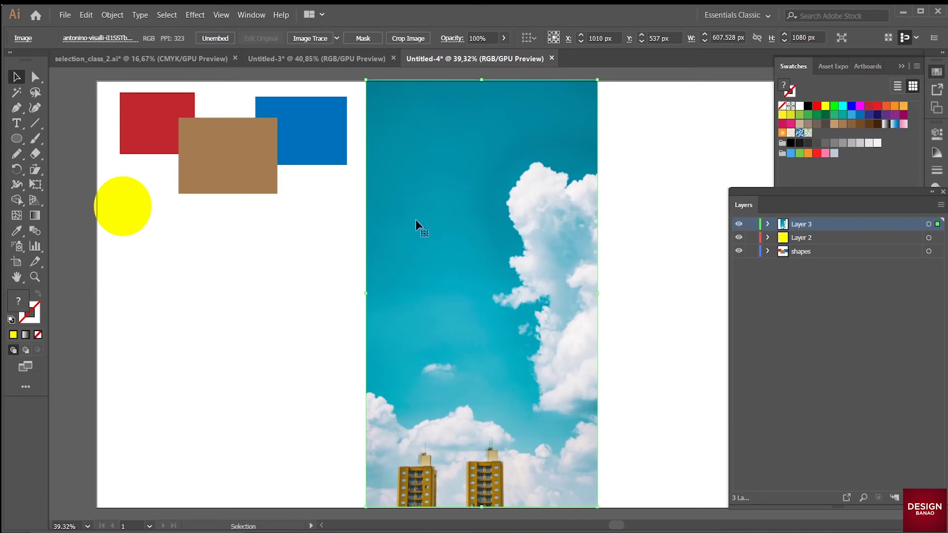
- Draw a test ellipse over the photo, undo it and bring up Layer 3's commands
click(21, 146)
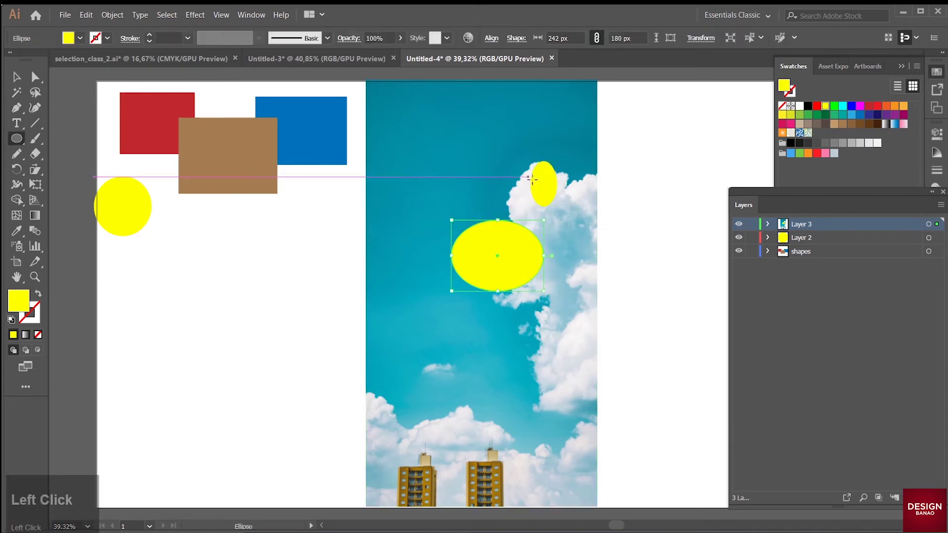
click(522, 199)
key(ctrl+z)
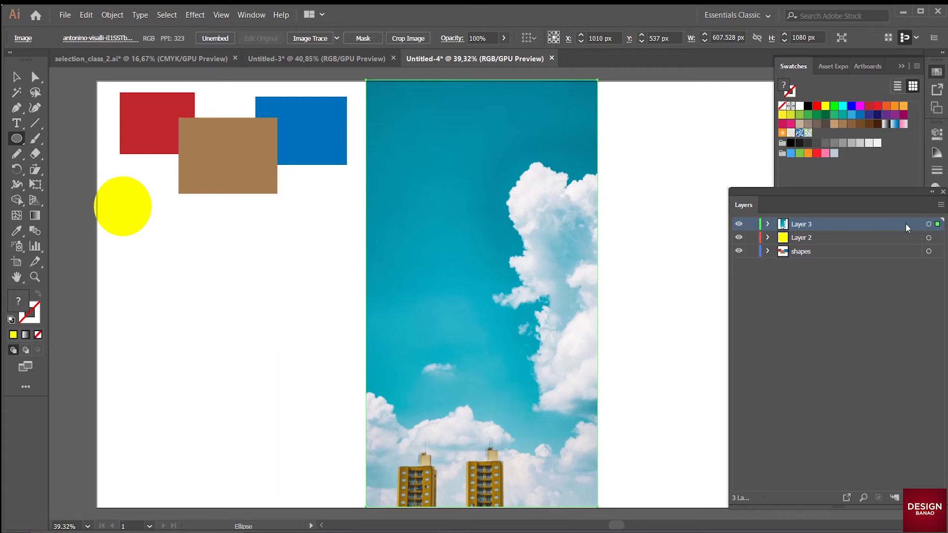
click(866, 231)
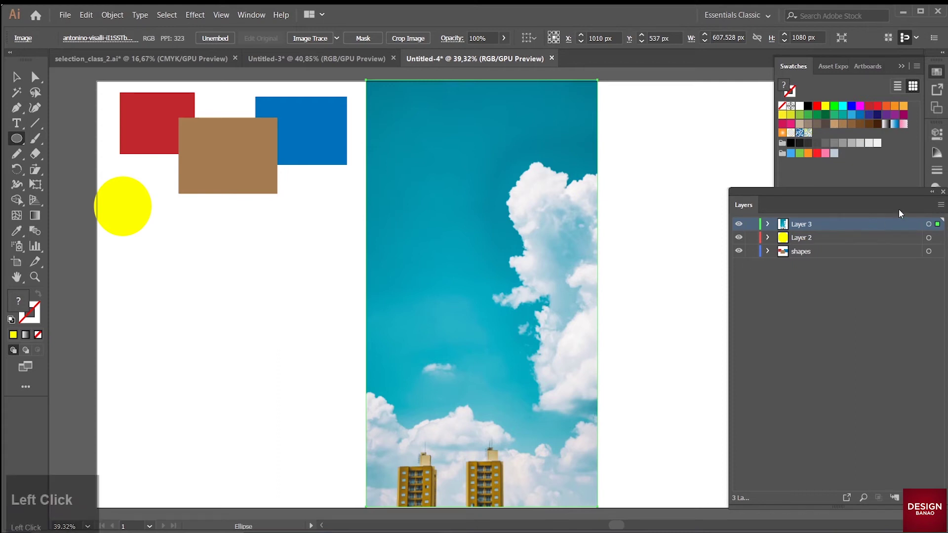
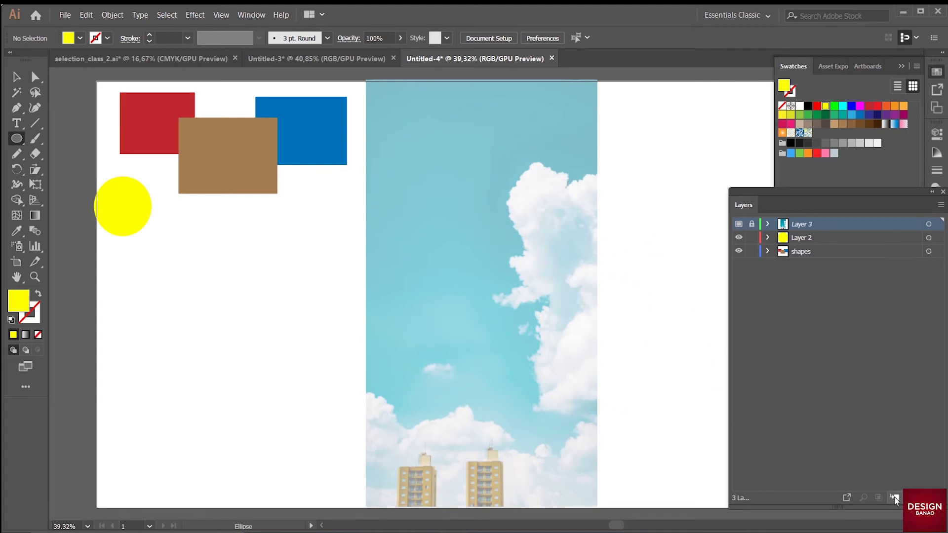
- Add a new Layer 4 on top, dismissing the locked-layer warning
click(898, 498)
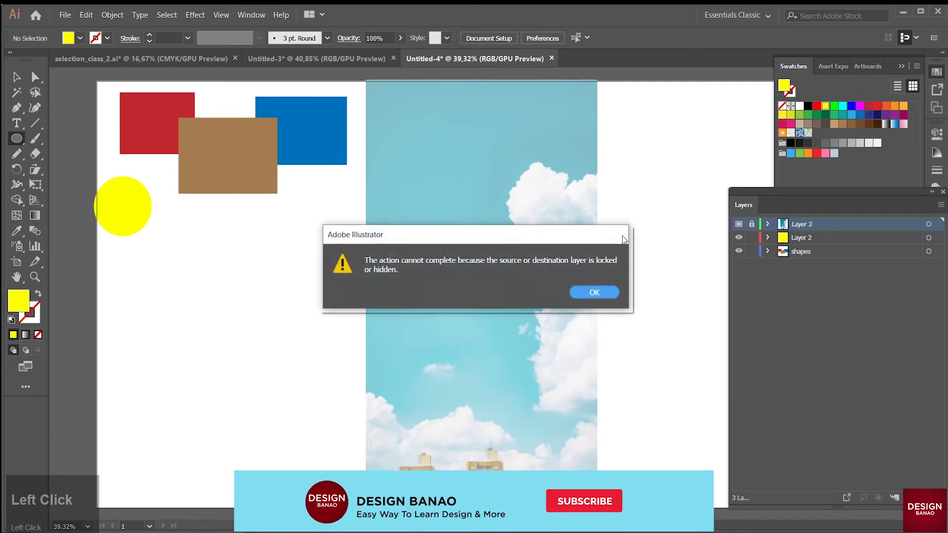
click(600, 296)
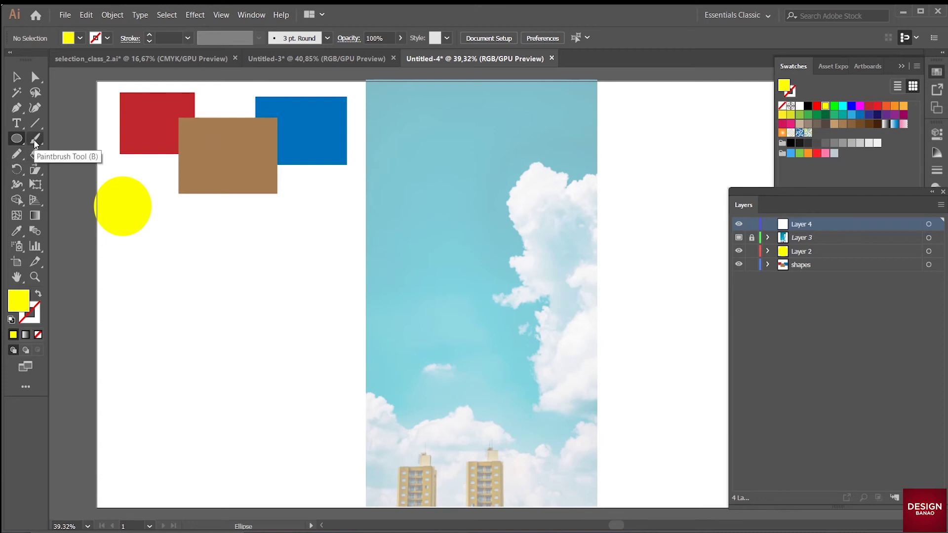
- Pick the Paintbrush tool and trace over the clouds and buildings on Layer 4
click(36, 143)
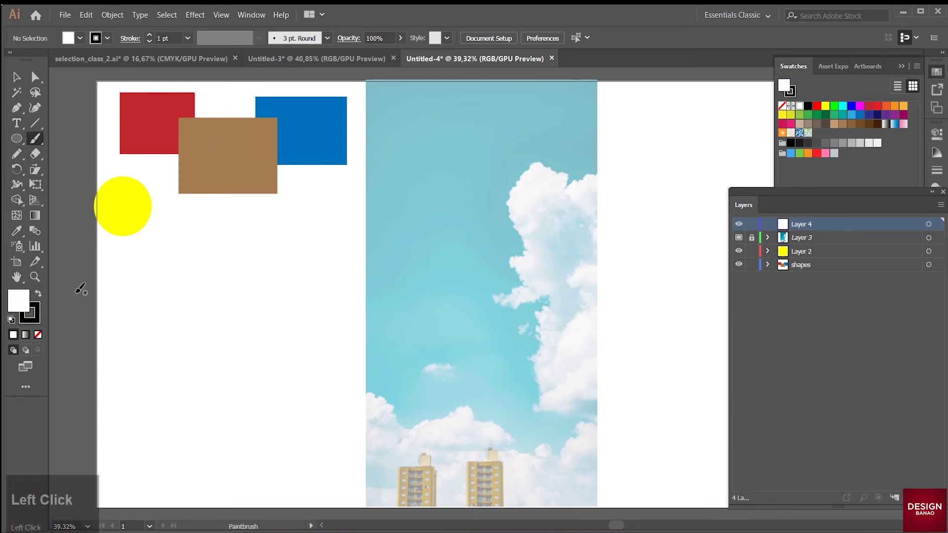
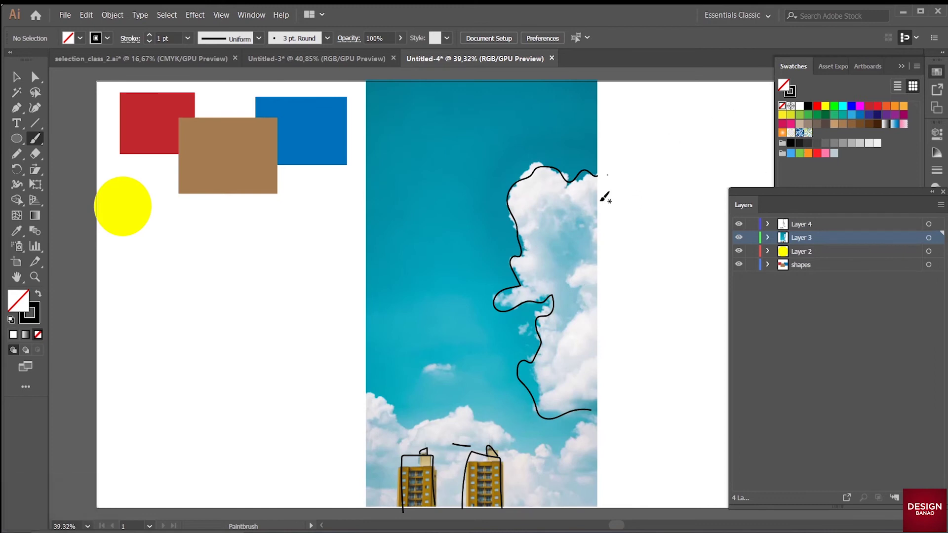
click(669, 261)
- Undo the tracing, choose Show All Layers, and bring up the commands for Layer 3
key(ctrl+z)
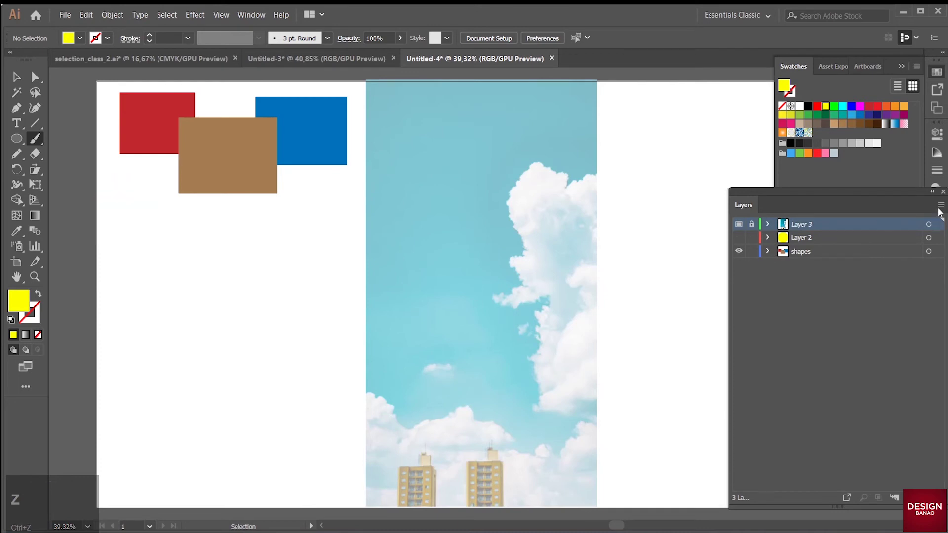
click(941, 209)
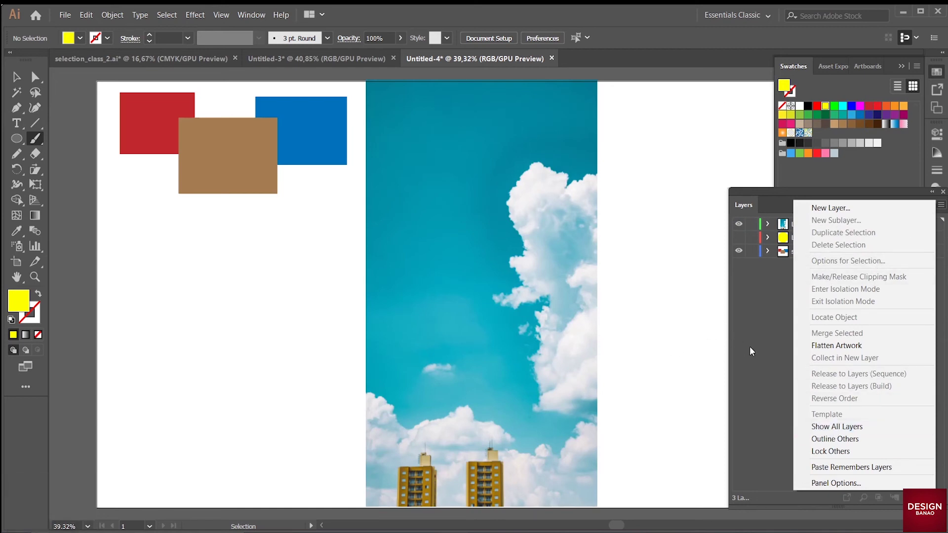
click(760, 339)
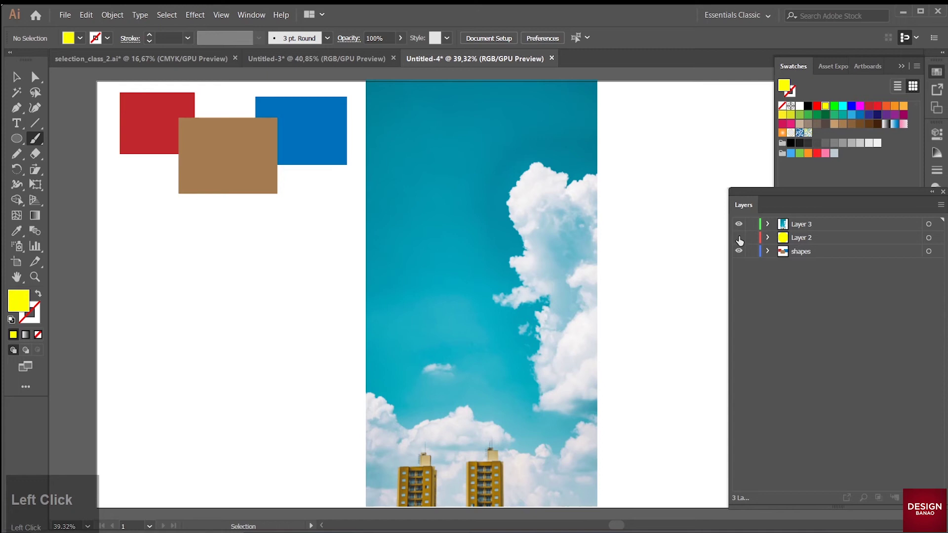
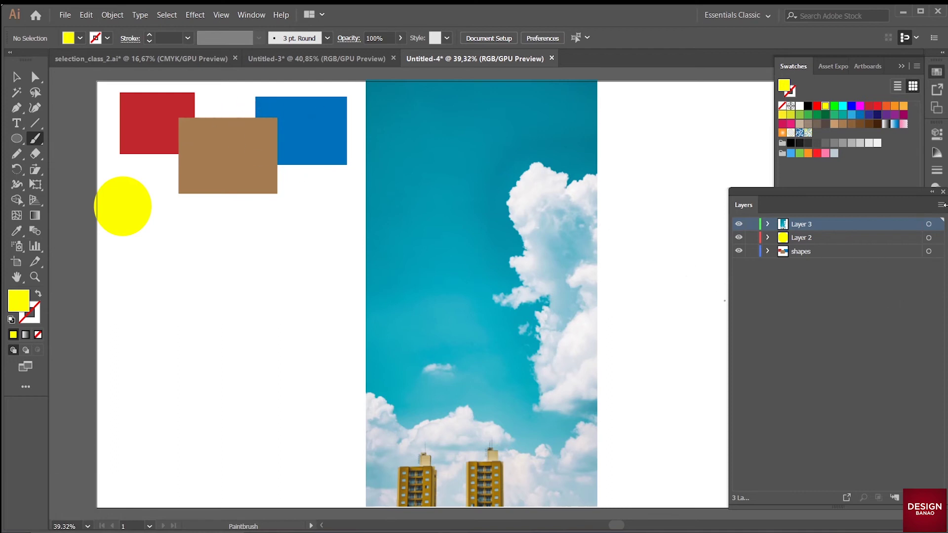
click(944, 208)
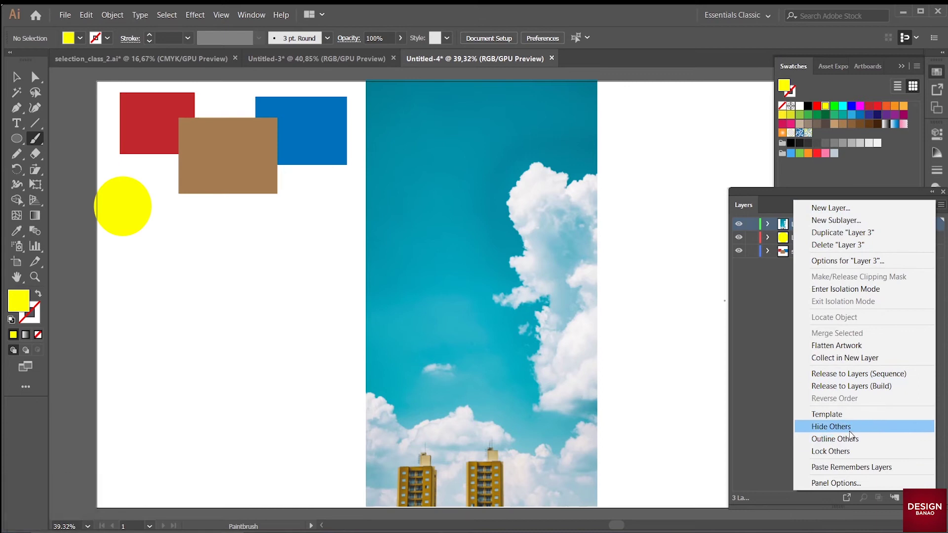
click(852, 433)
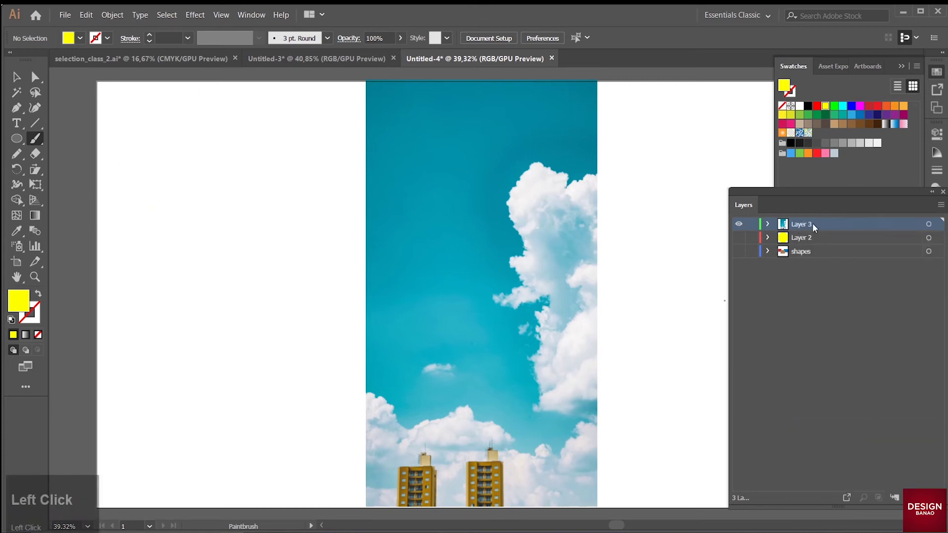
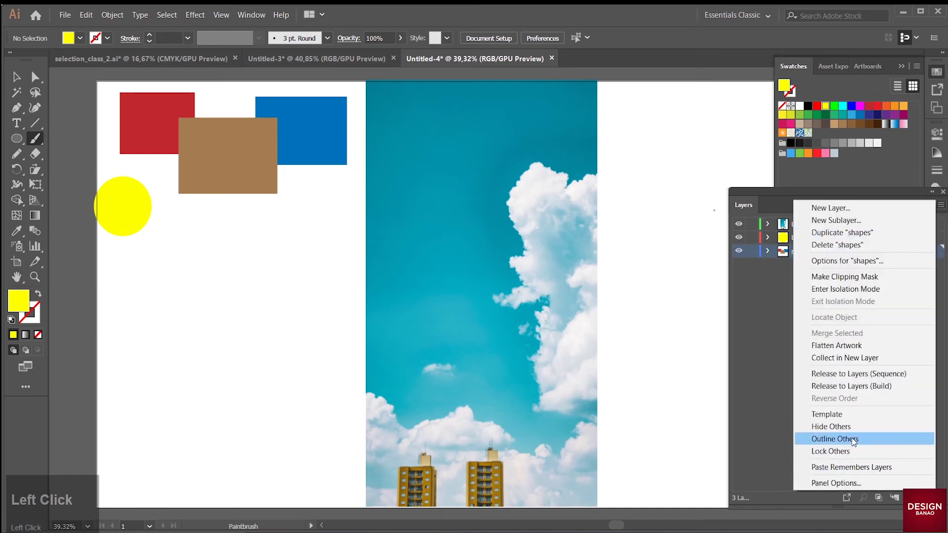
- Show the other layers as outlines, return to full-colour preview with Ctrl+Y, and dismiss the layer options
click(778, 380)
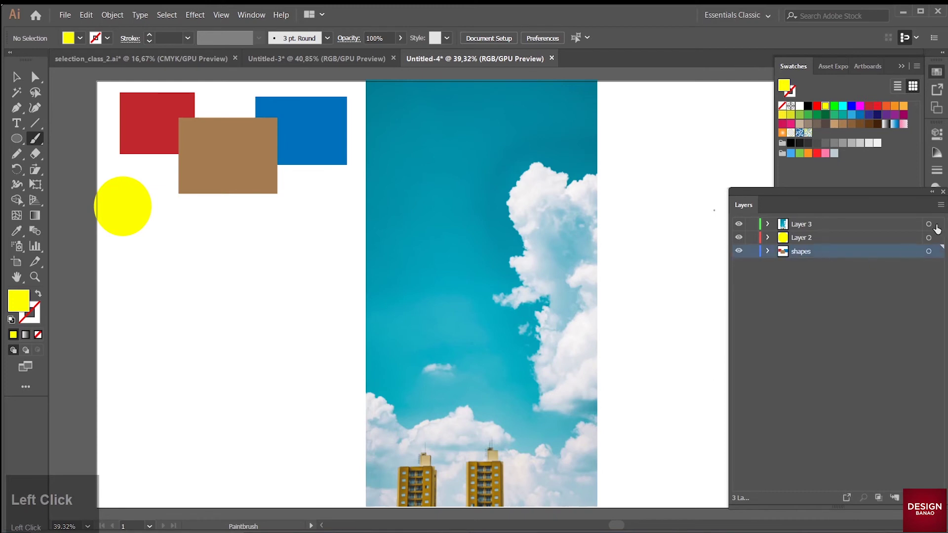
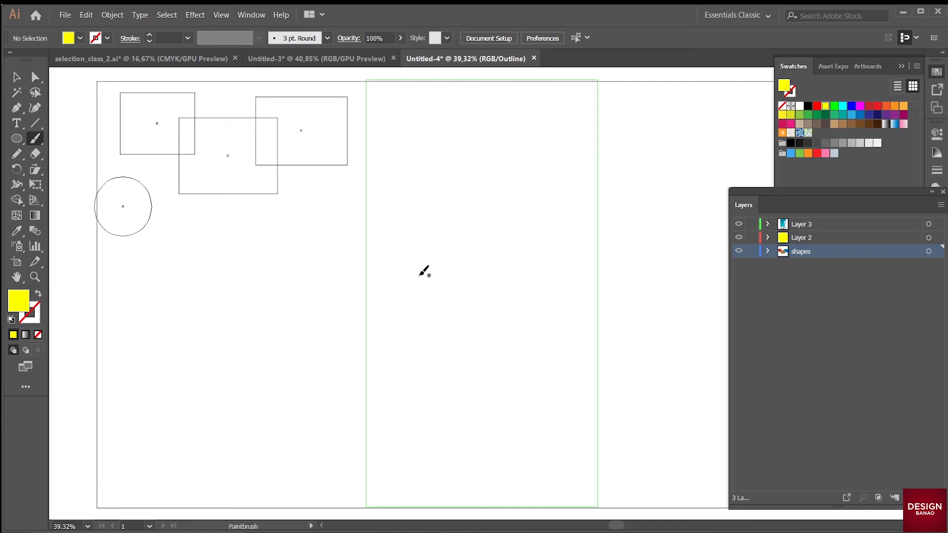
key(ctrl+y)
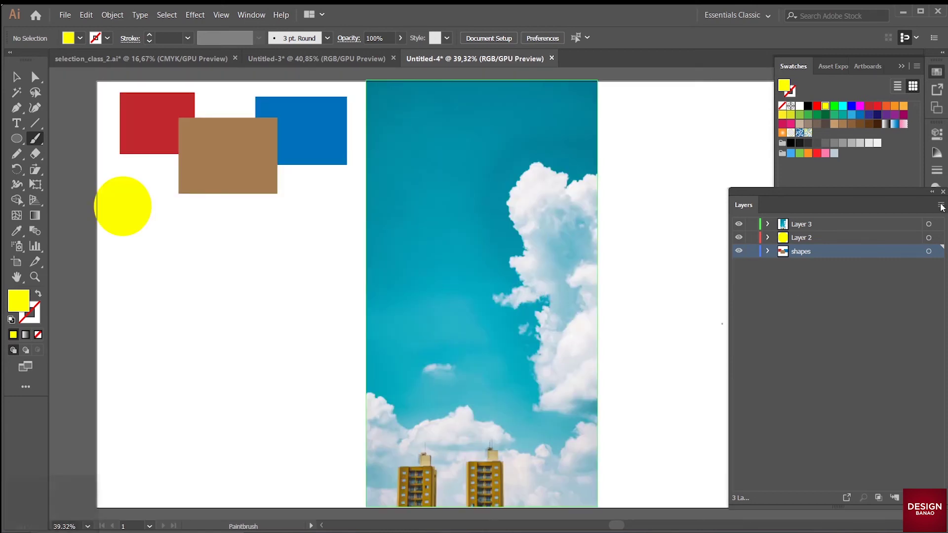
click(944, 207)
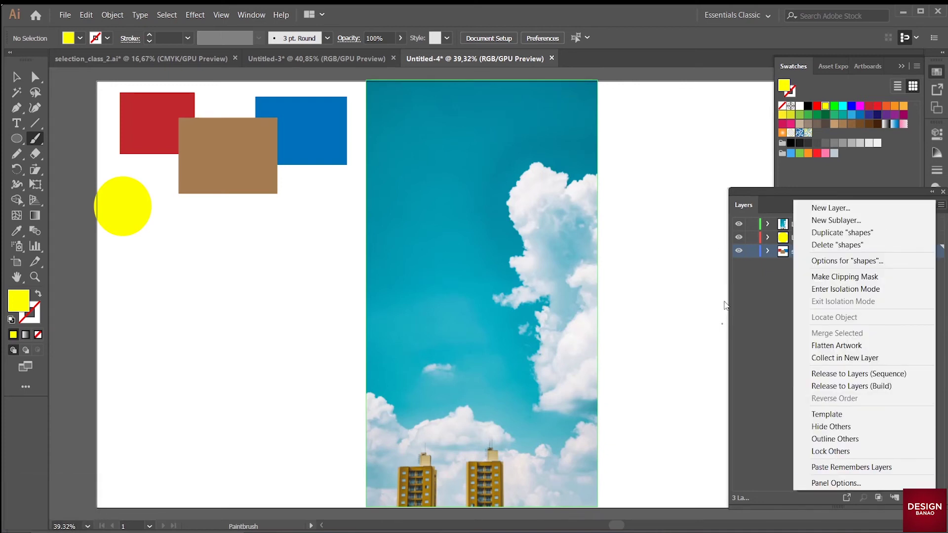
click(775, 308)
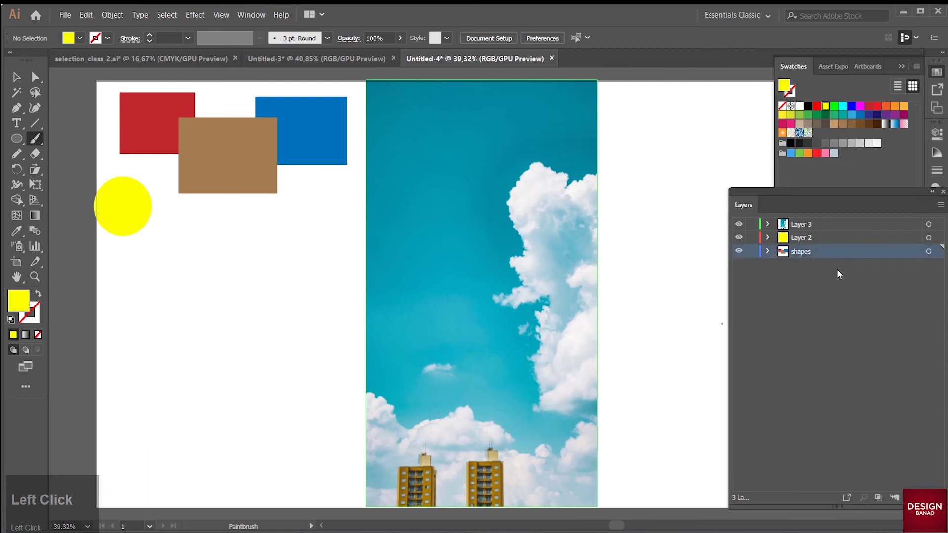
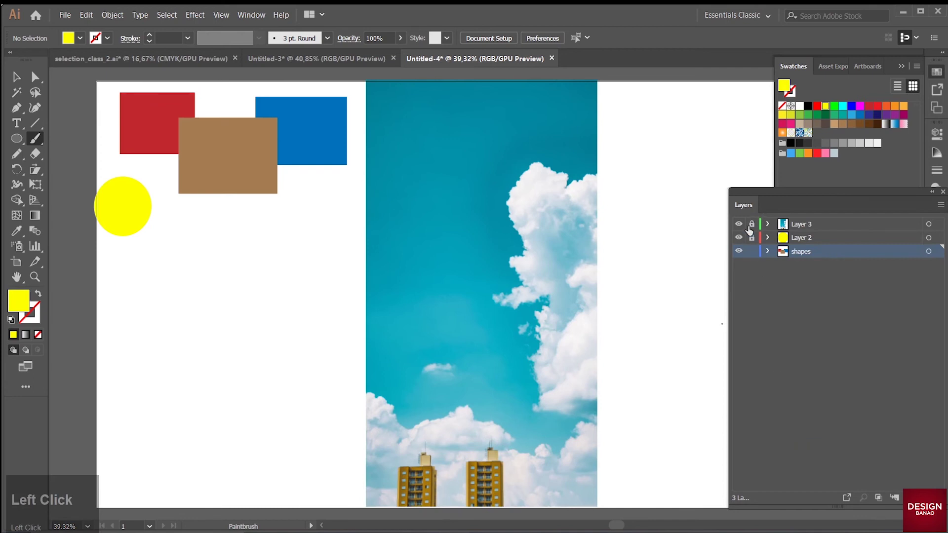
- Lock every layer except shapes with Lock Others
click(766, 301)
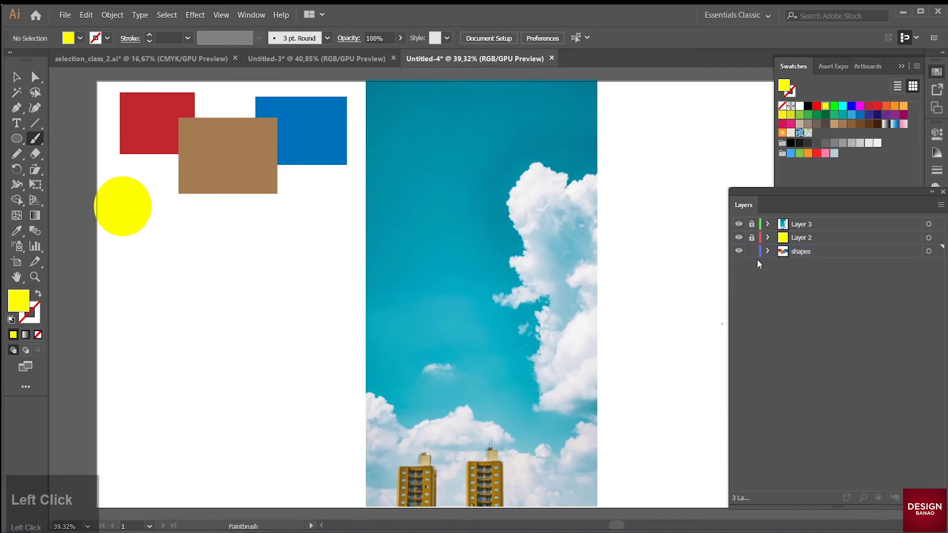
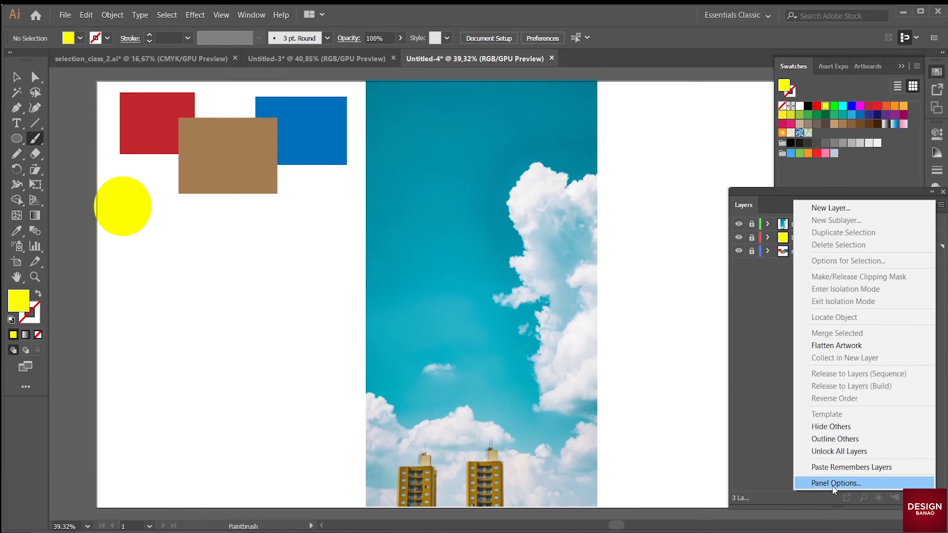
click(835, 489)
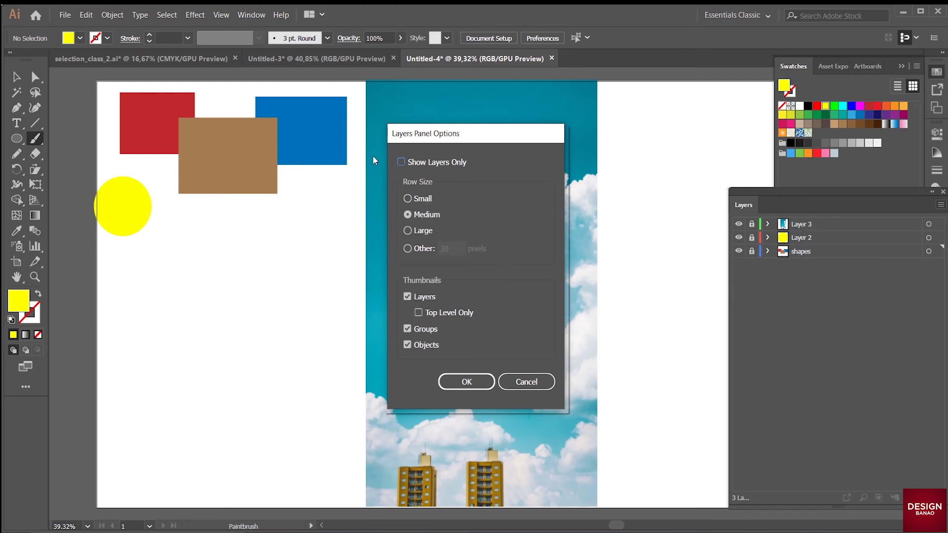
click(412, 231)
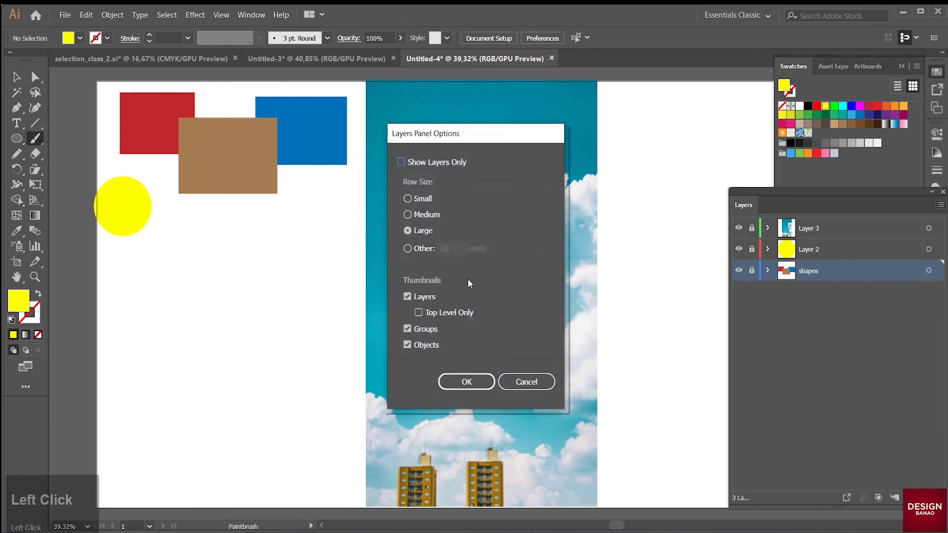
click(410, 216)
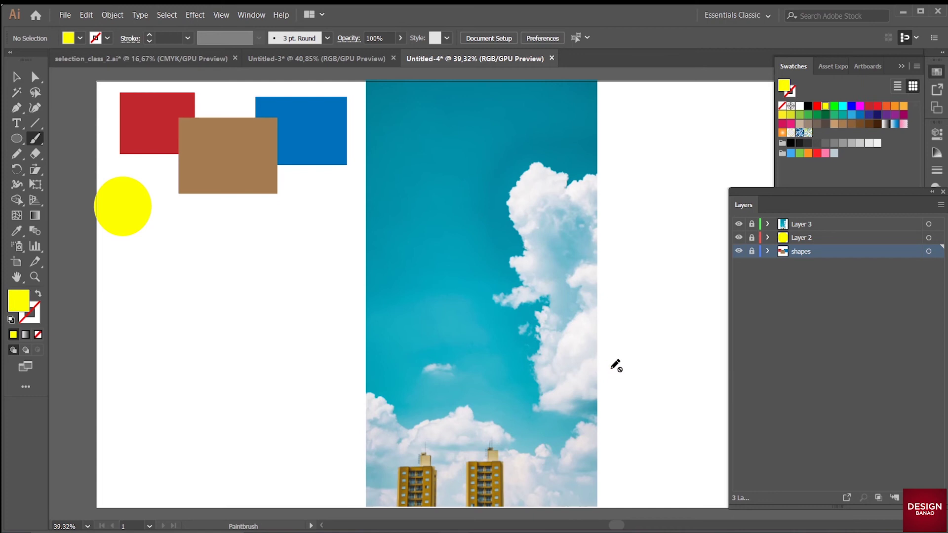
- Switch to the Selection tool, select all artwork and close the Swatches panel
click(23, 78)
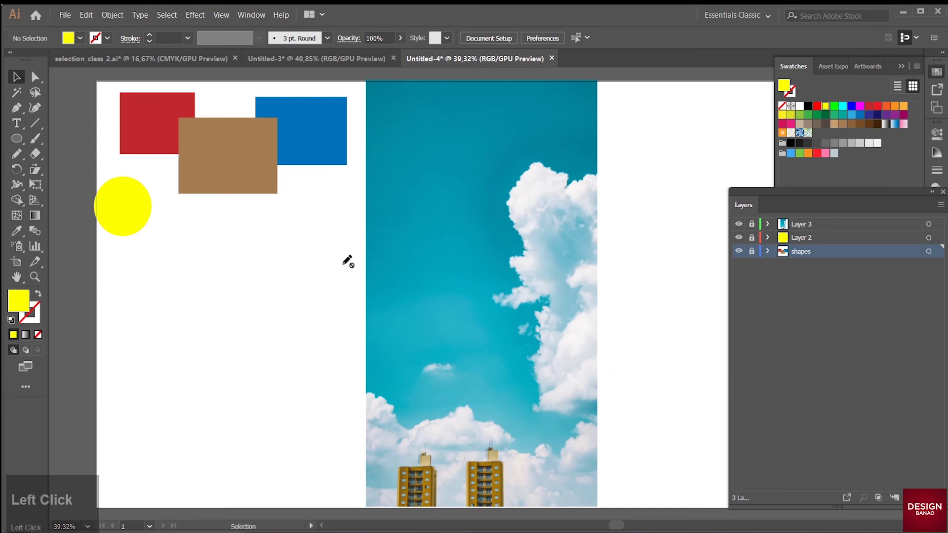
key(ctrl+a)
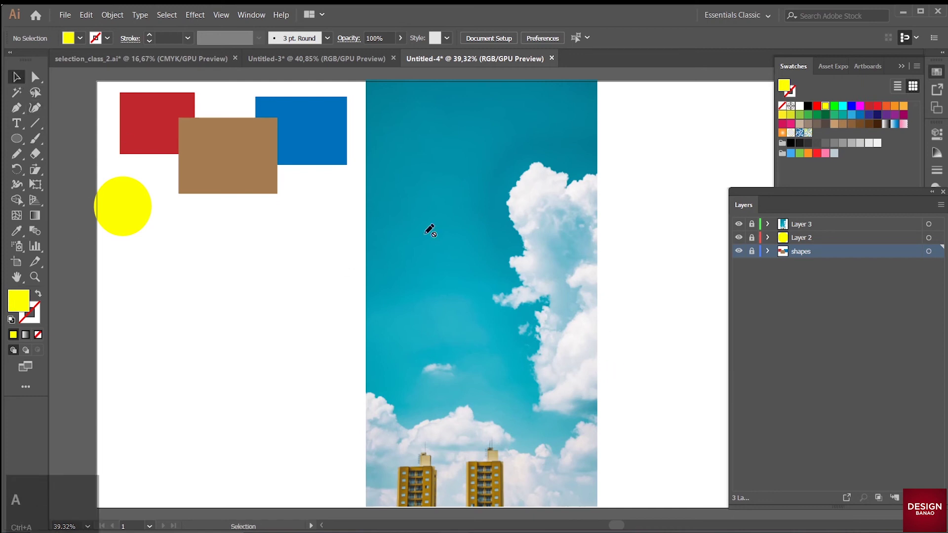
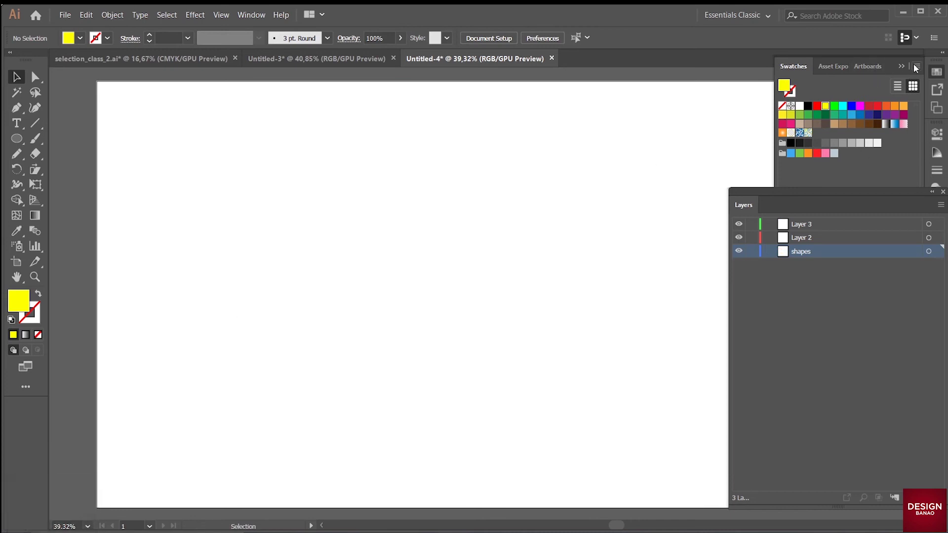
click(905, 69)
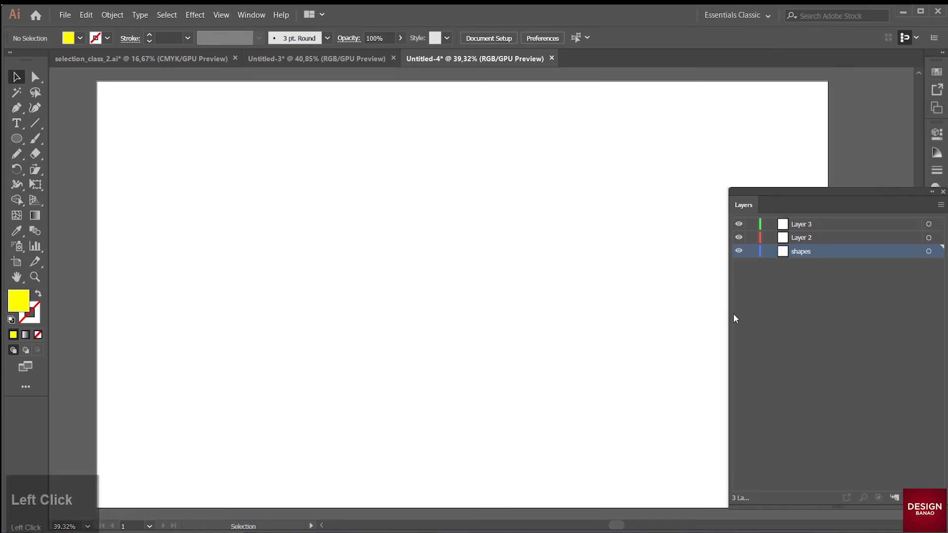
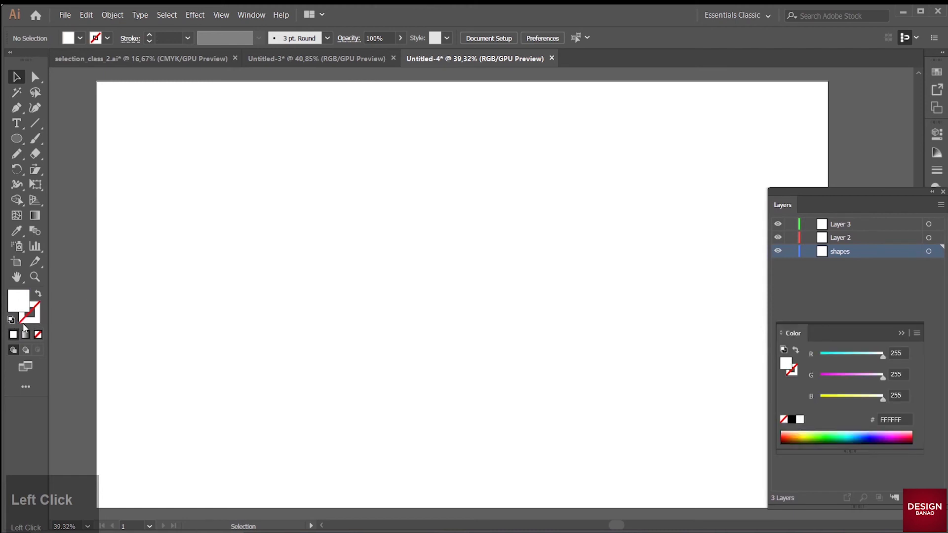
- Draw a three-sided polygon with white fill and black stroke and stretch it across the full artboard width
click(16, 324)
click(16, 139)
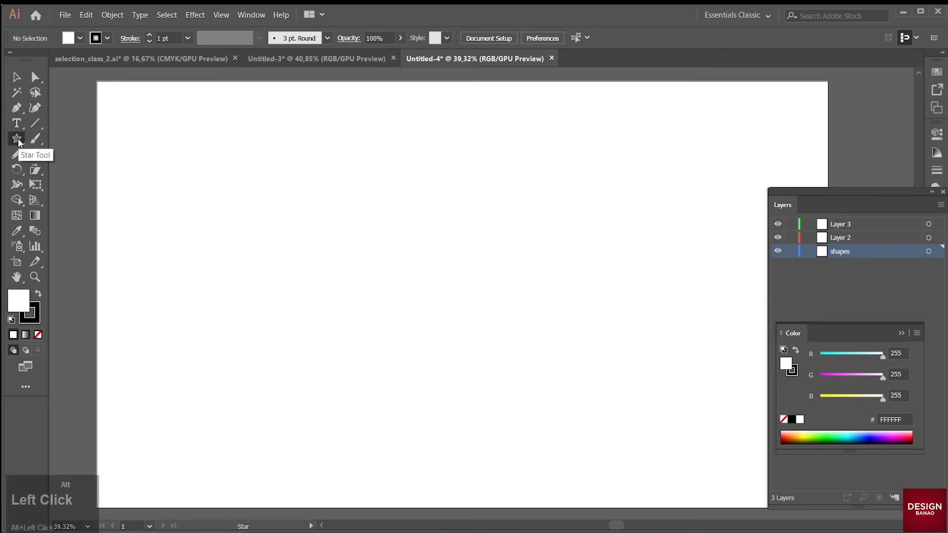
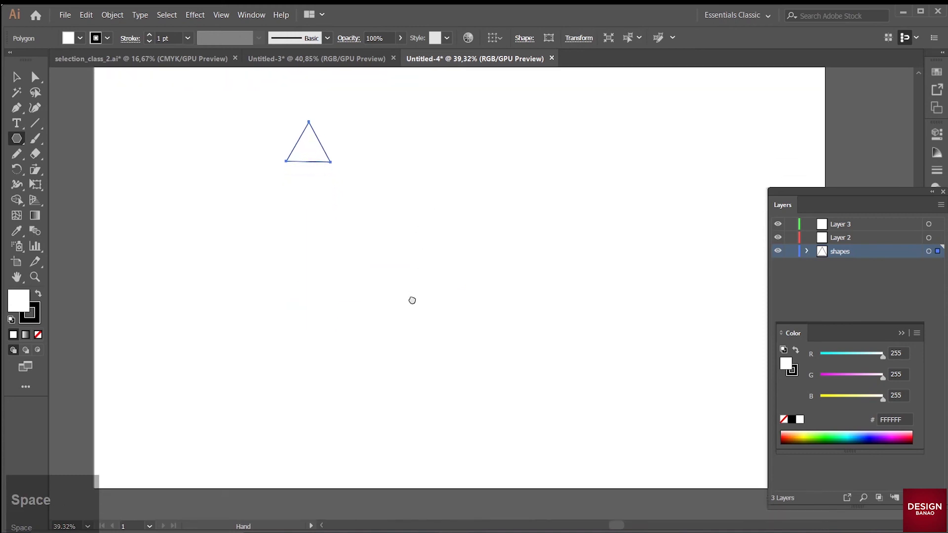
key(space)
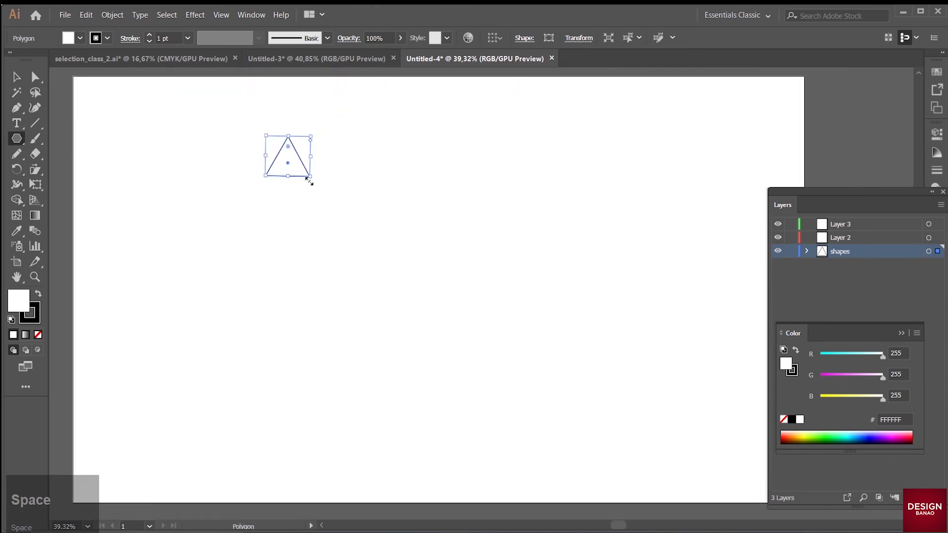
click(26, 79)
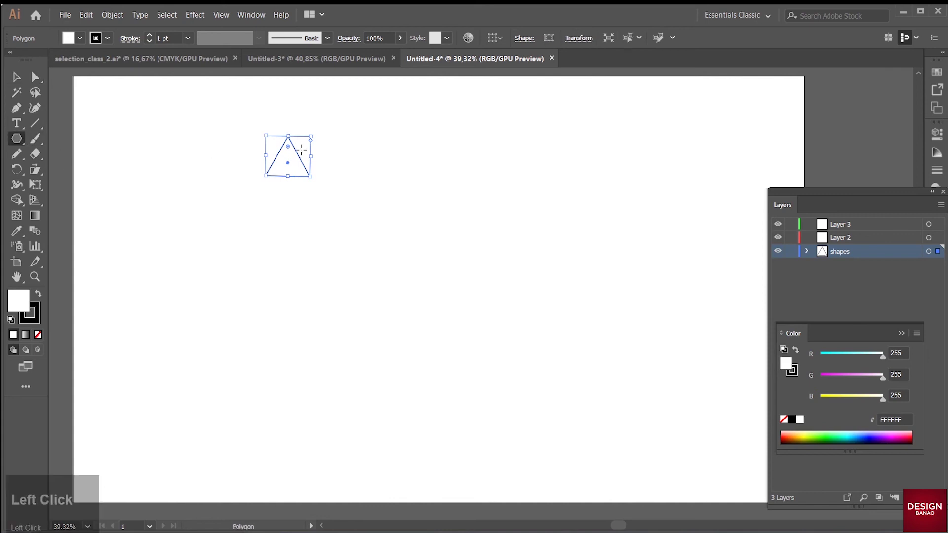
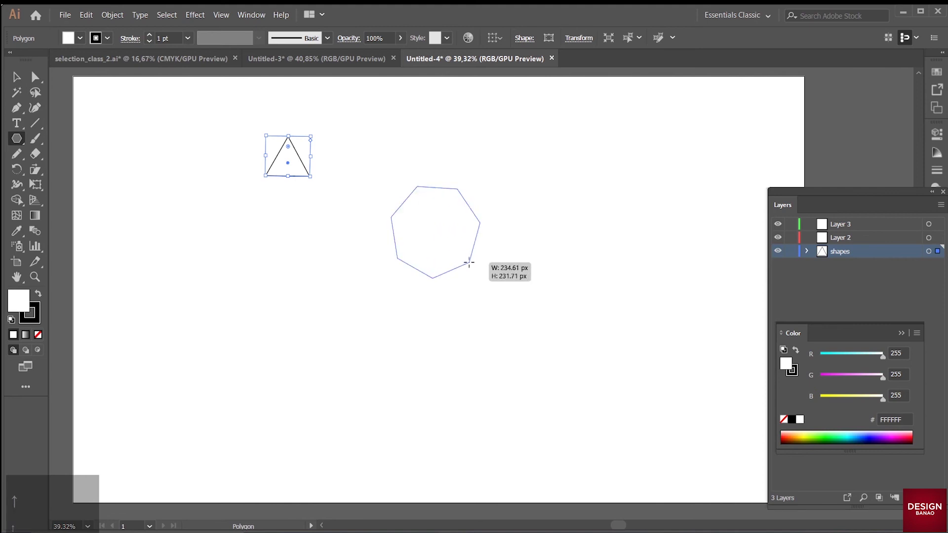
key(Down)
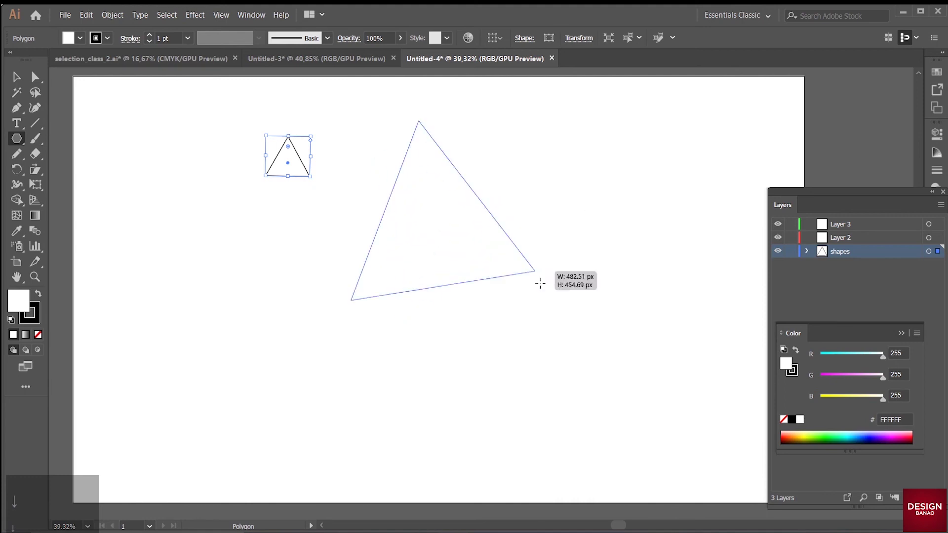
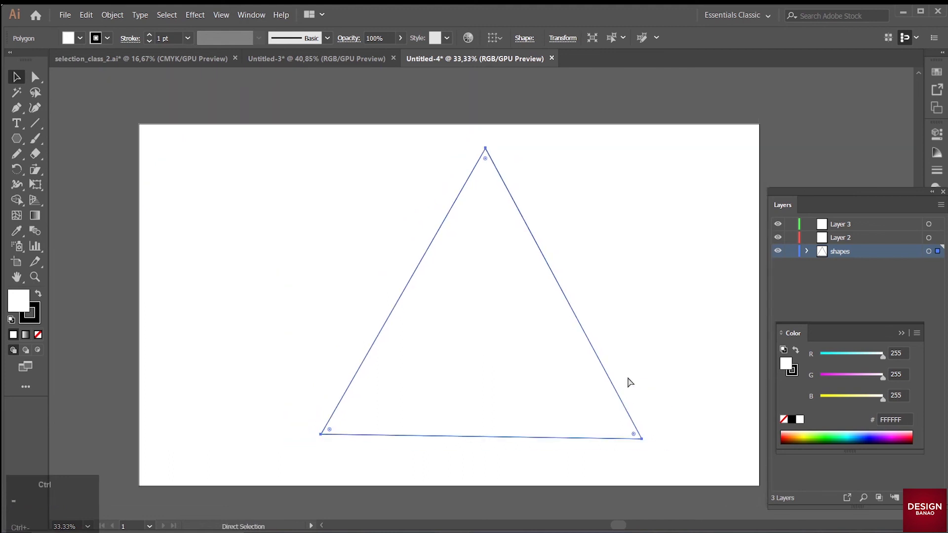
drag(883, 196, 290, 195)
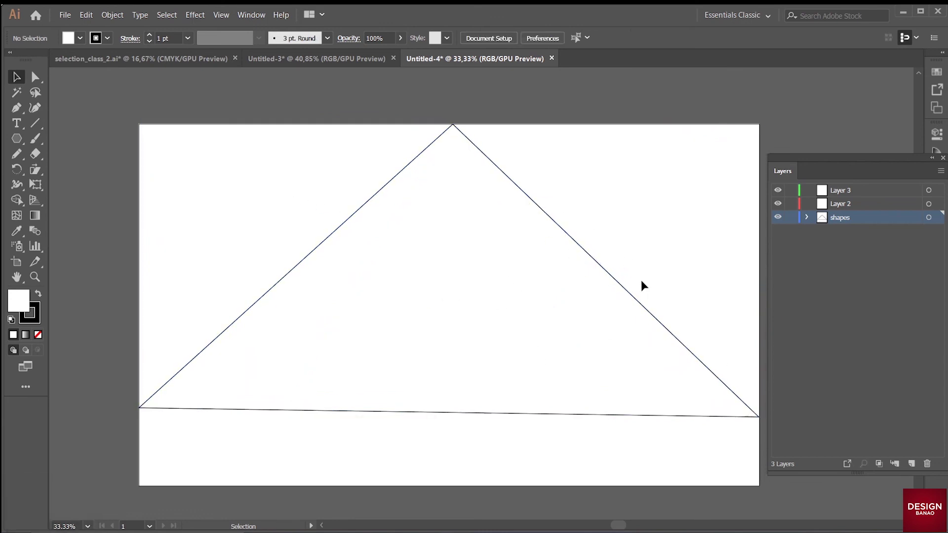
- Colour the triangles brown from the swatches and send the red sun circle behind the mountains
click(622, 286)
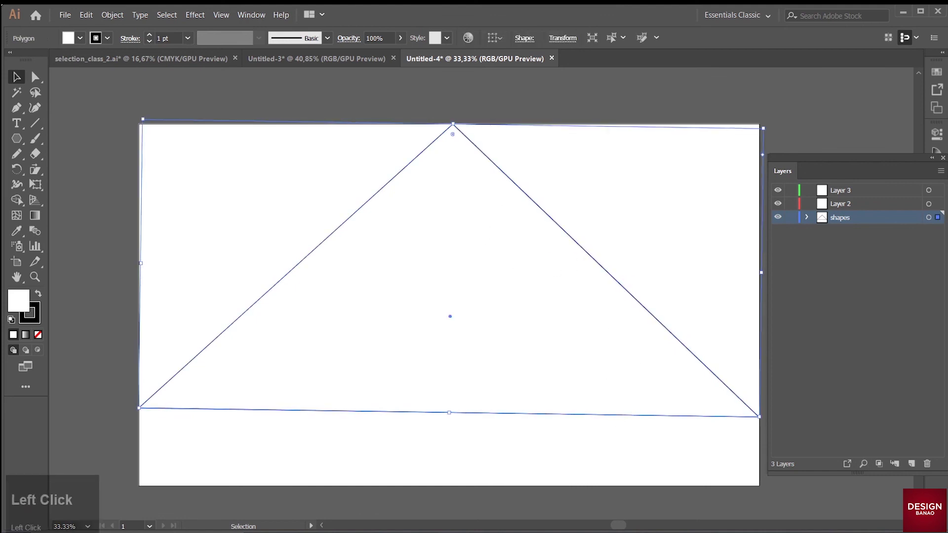
click(939, 75)
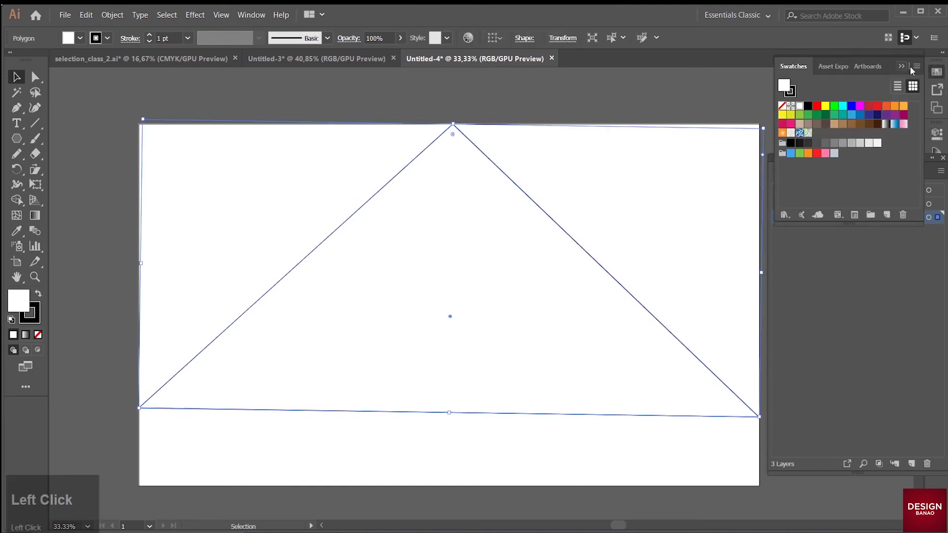
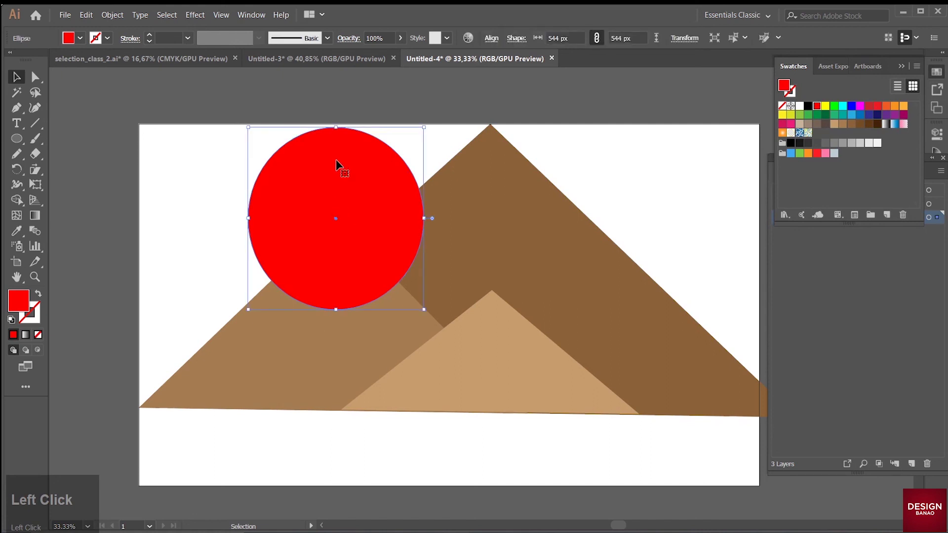
key(ctrl+shift+[)
click(705, 170)
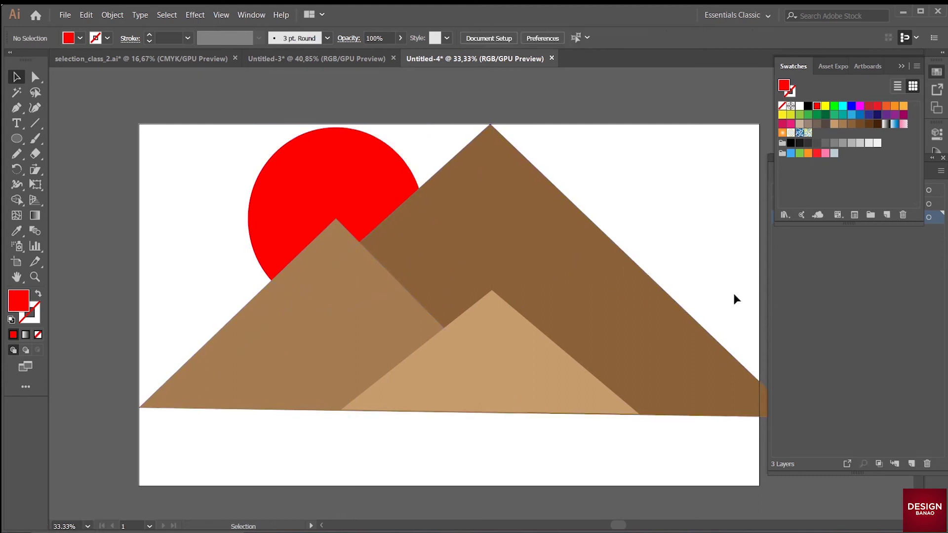
- Deselect the scene and switch to the Rectangle tool for the next shape
click(903, 67)
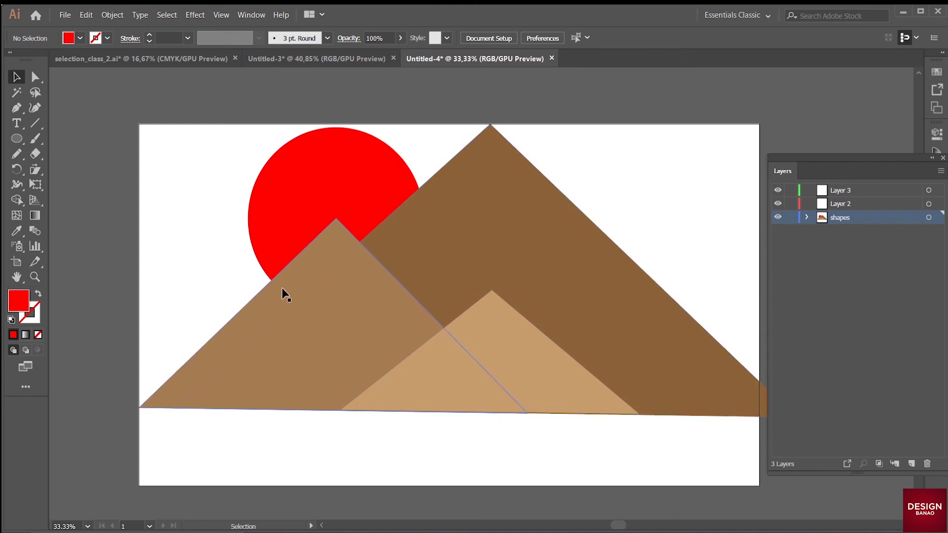
click(19, 141)
key(m)
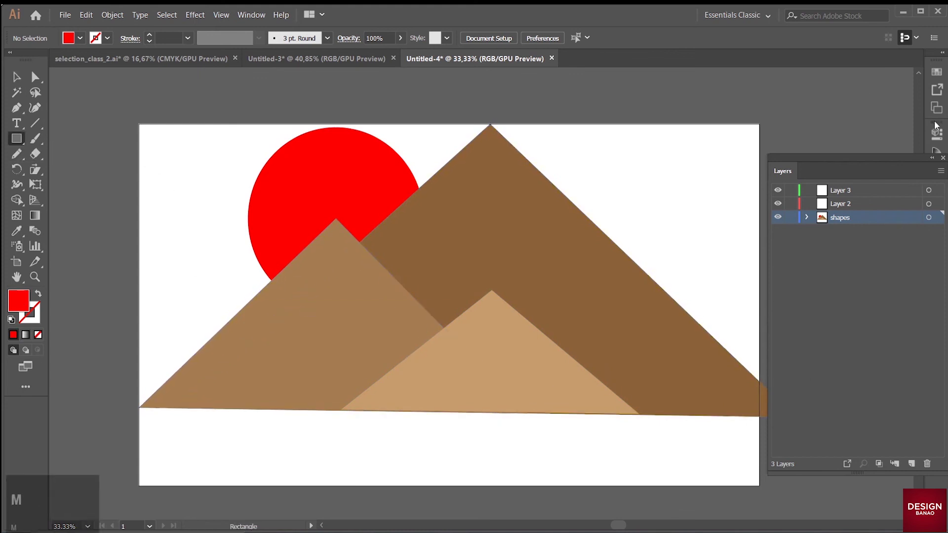